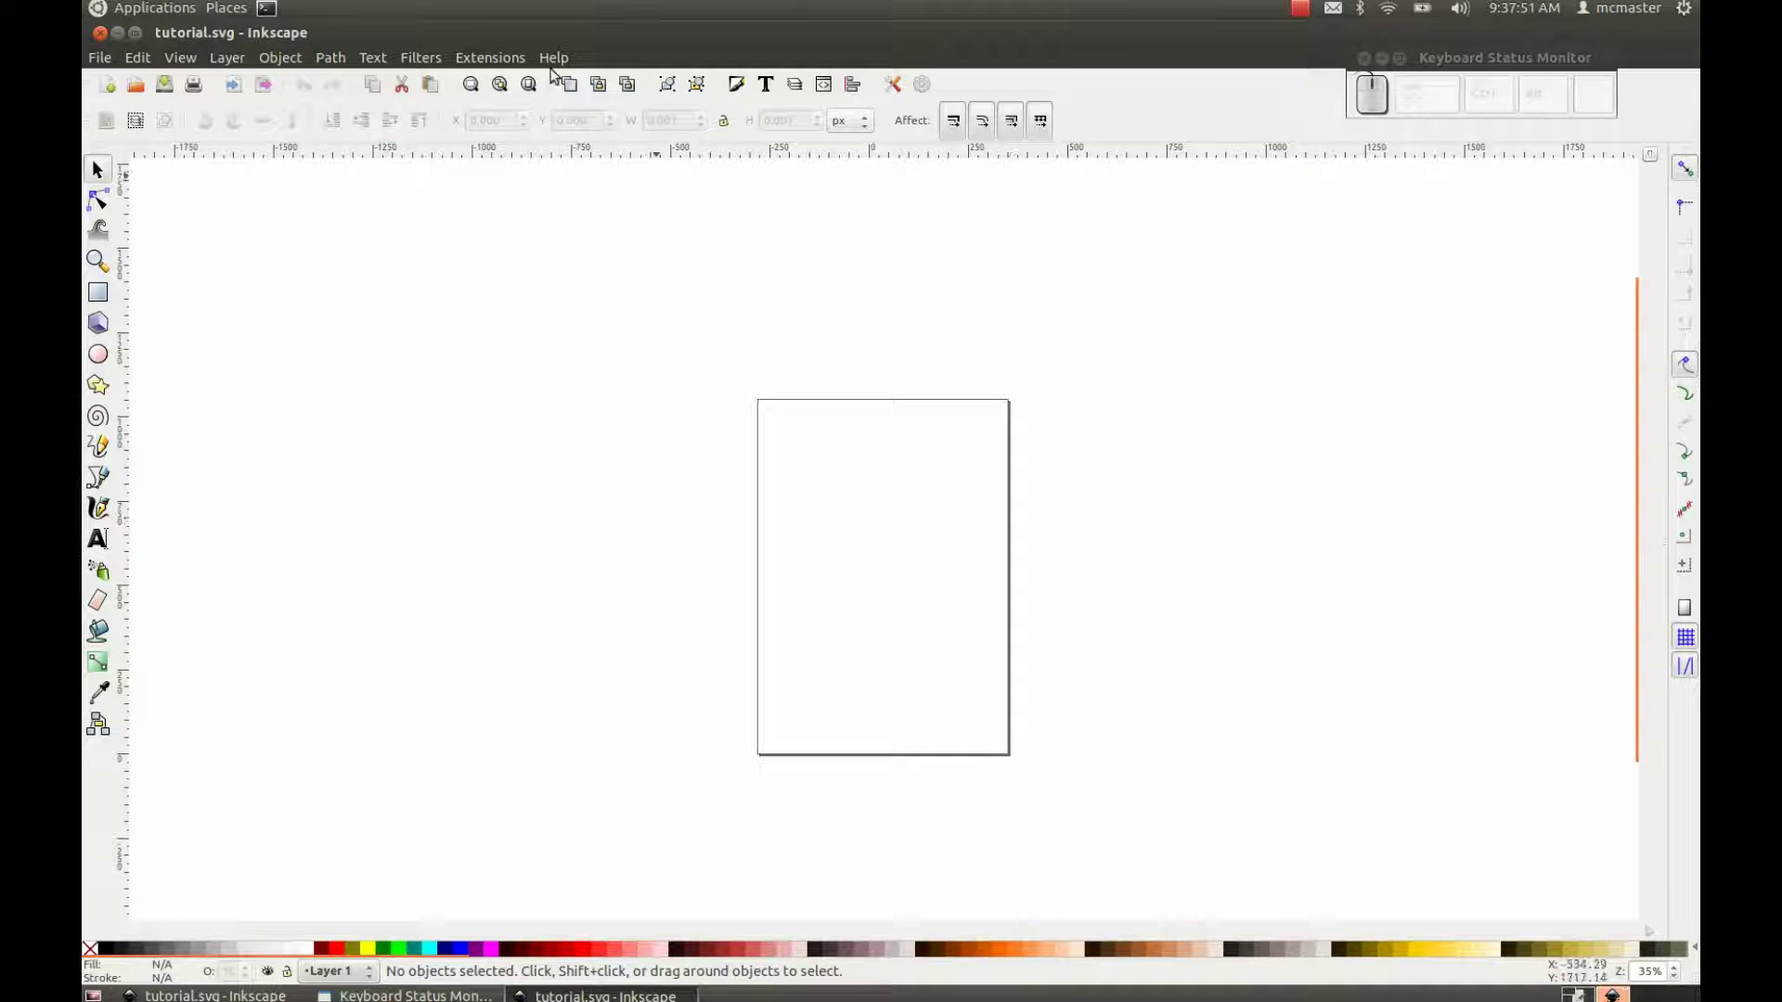
Step: View the Inkscape About window, then show the Layers panel listing Layer 1
left_click(556, 67)
left_click(644, 318)
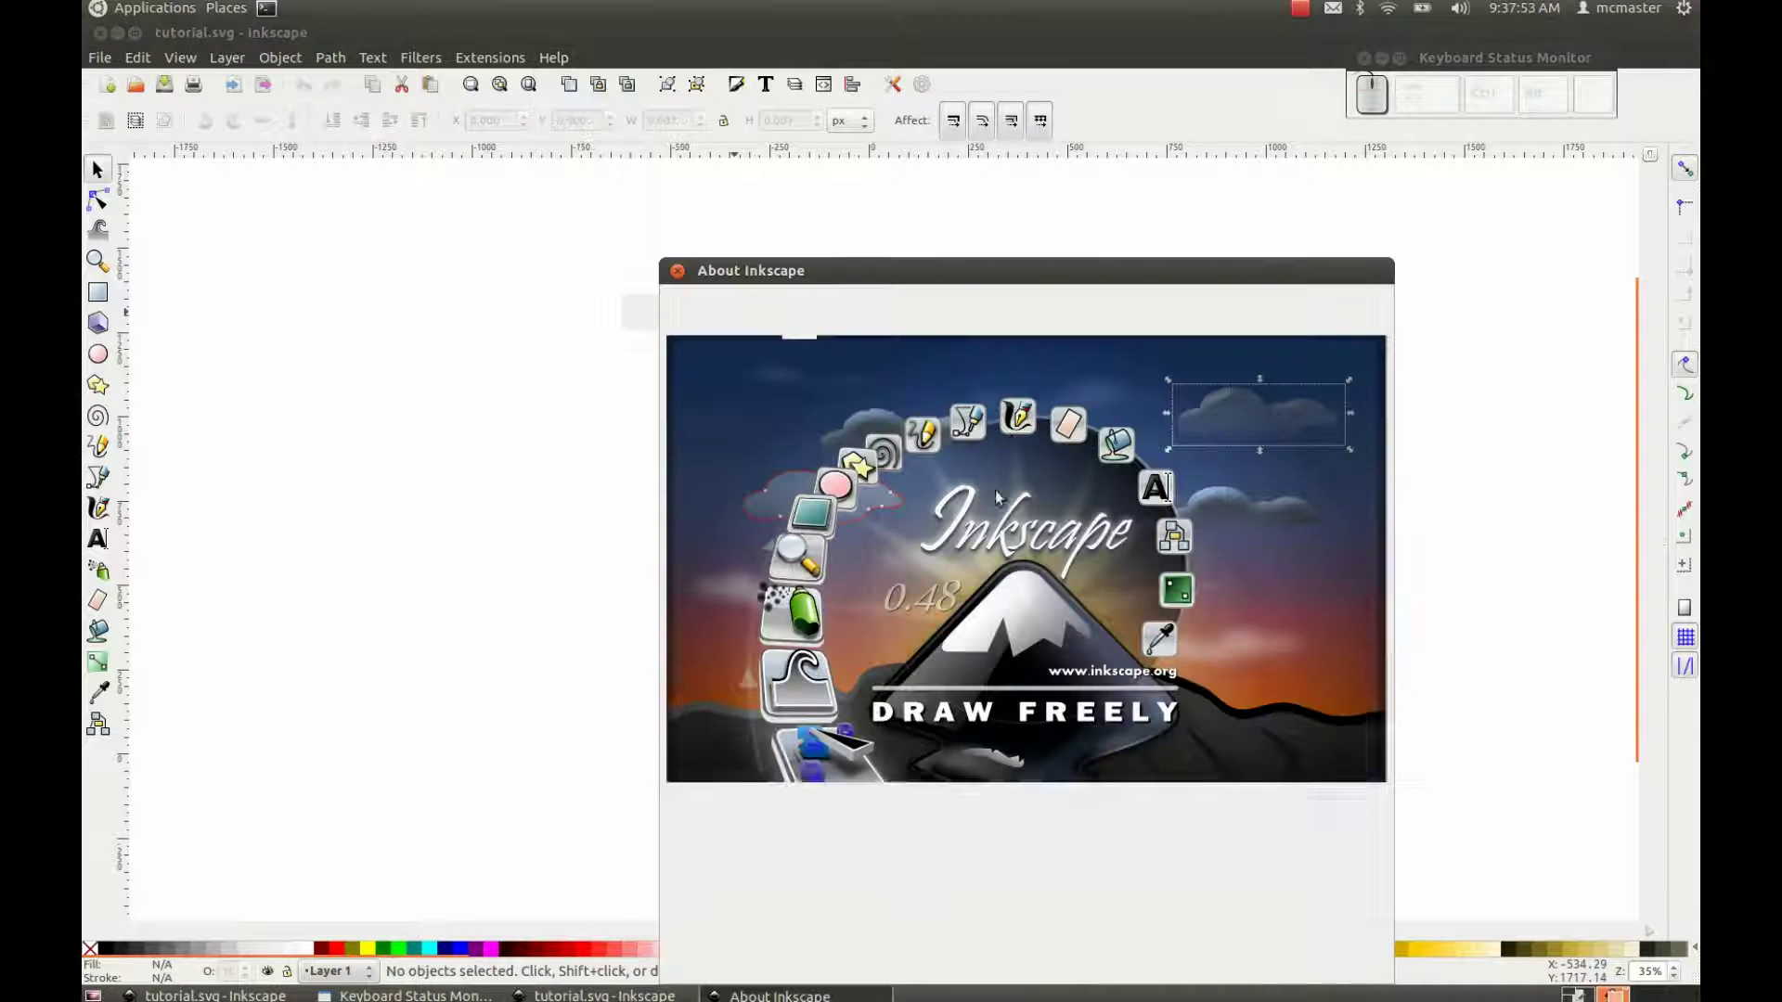
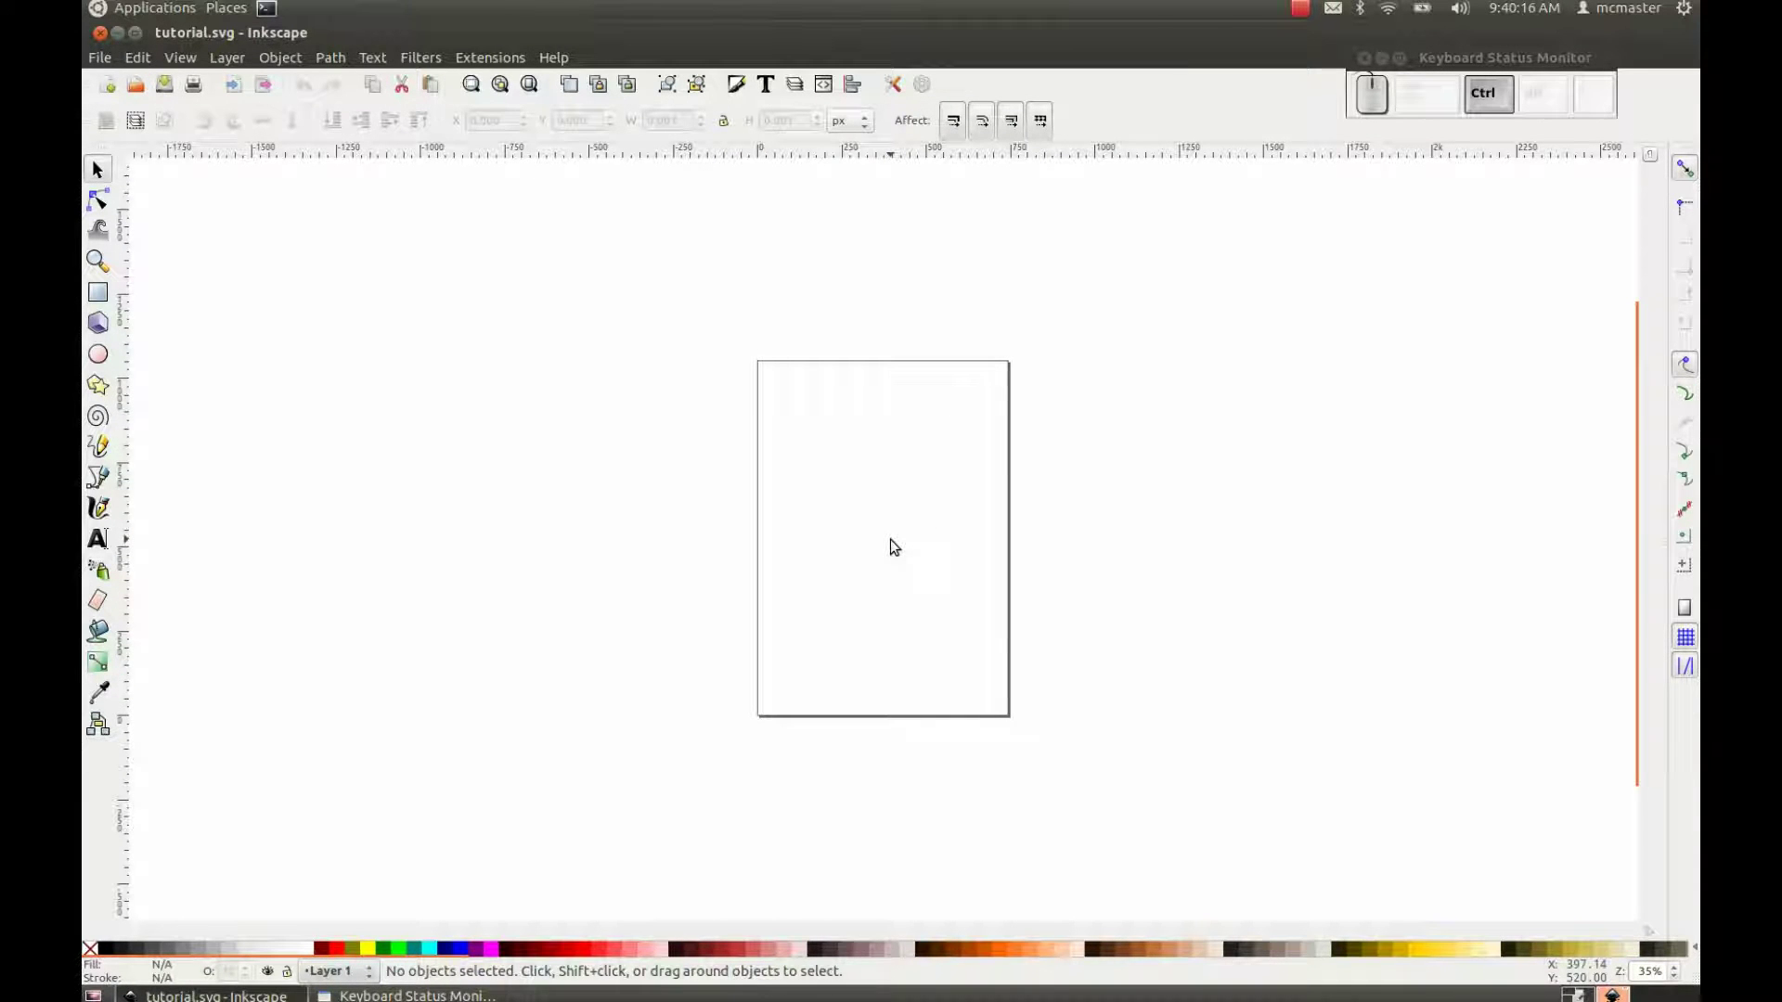
key("ctrl+shift+l")
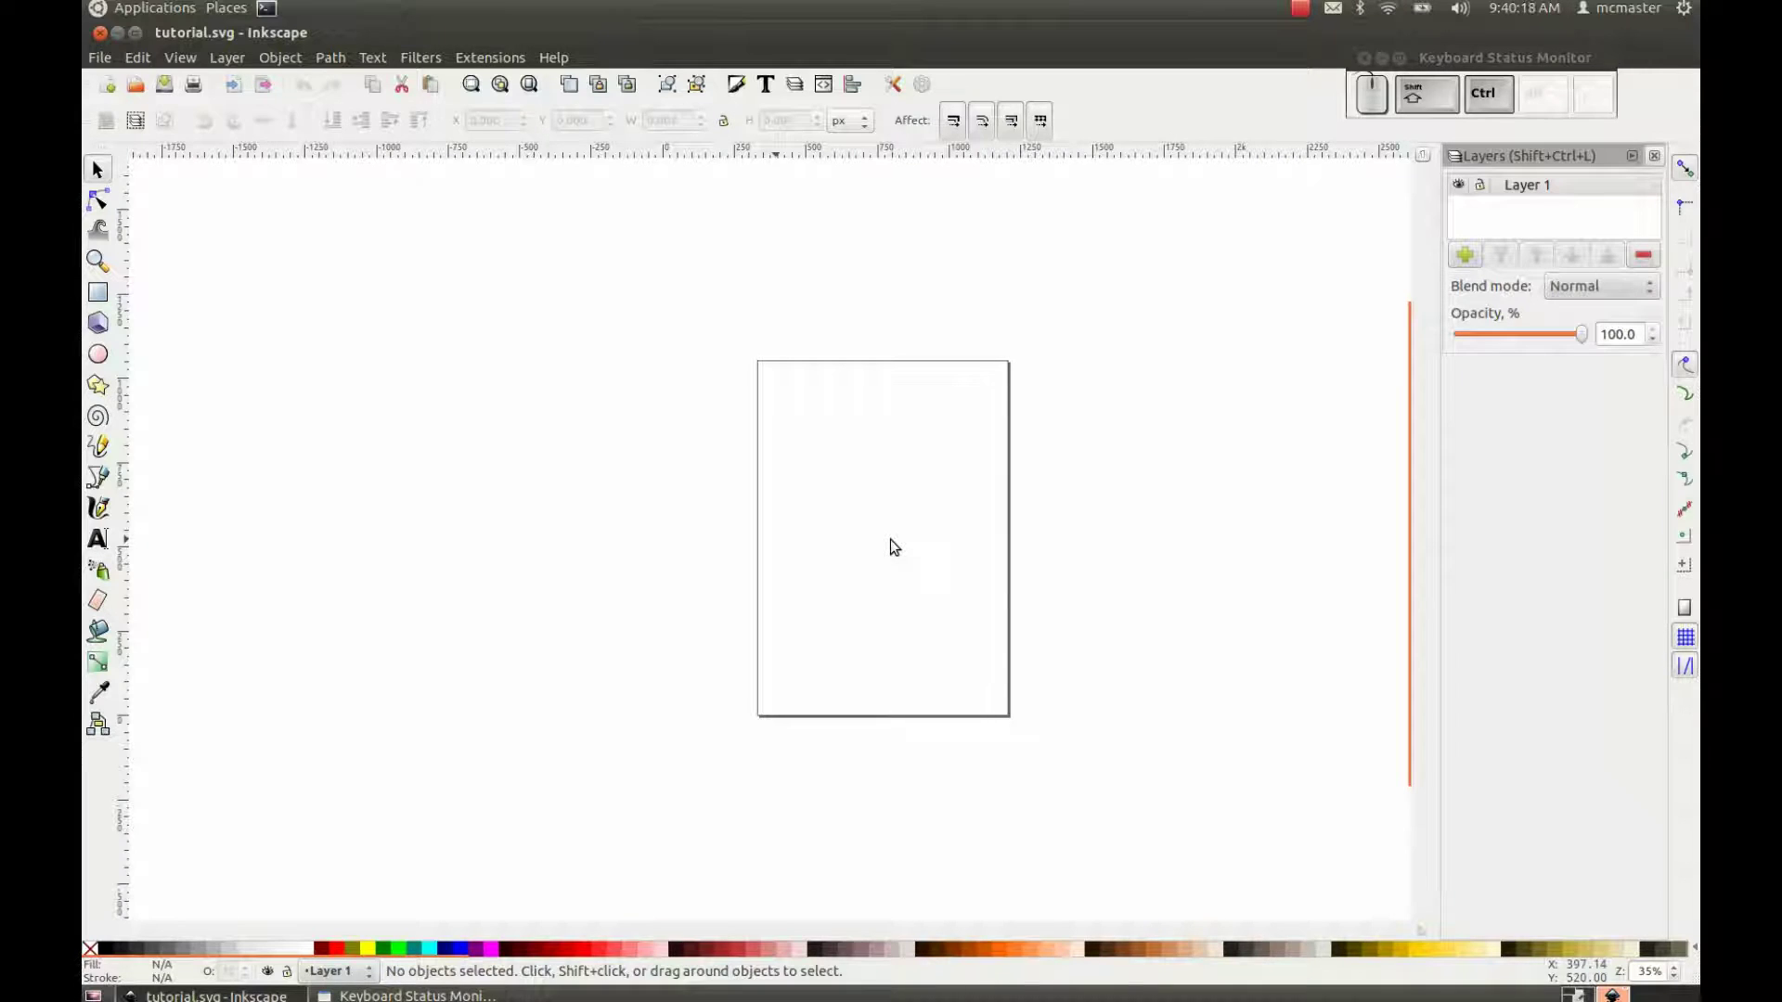
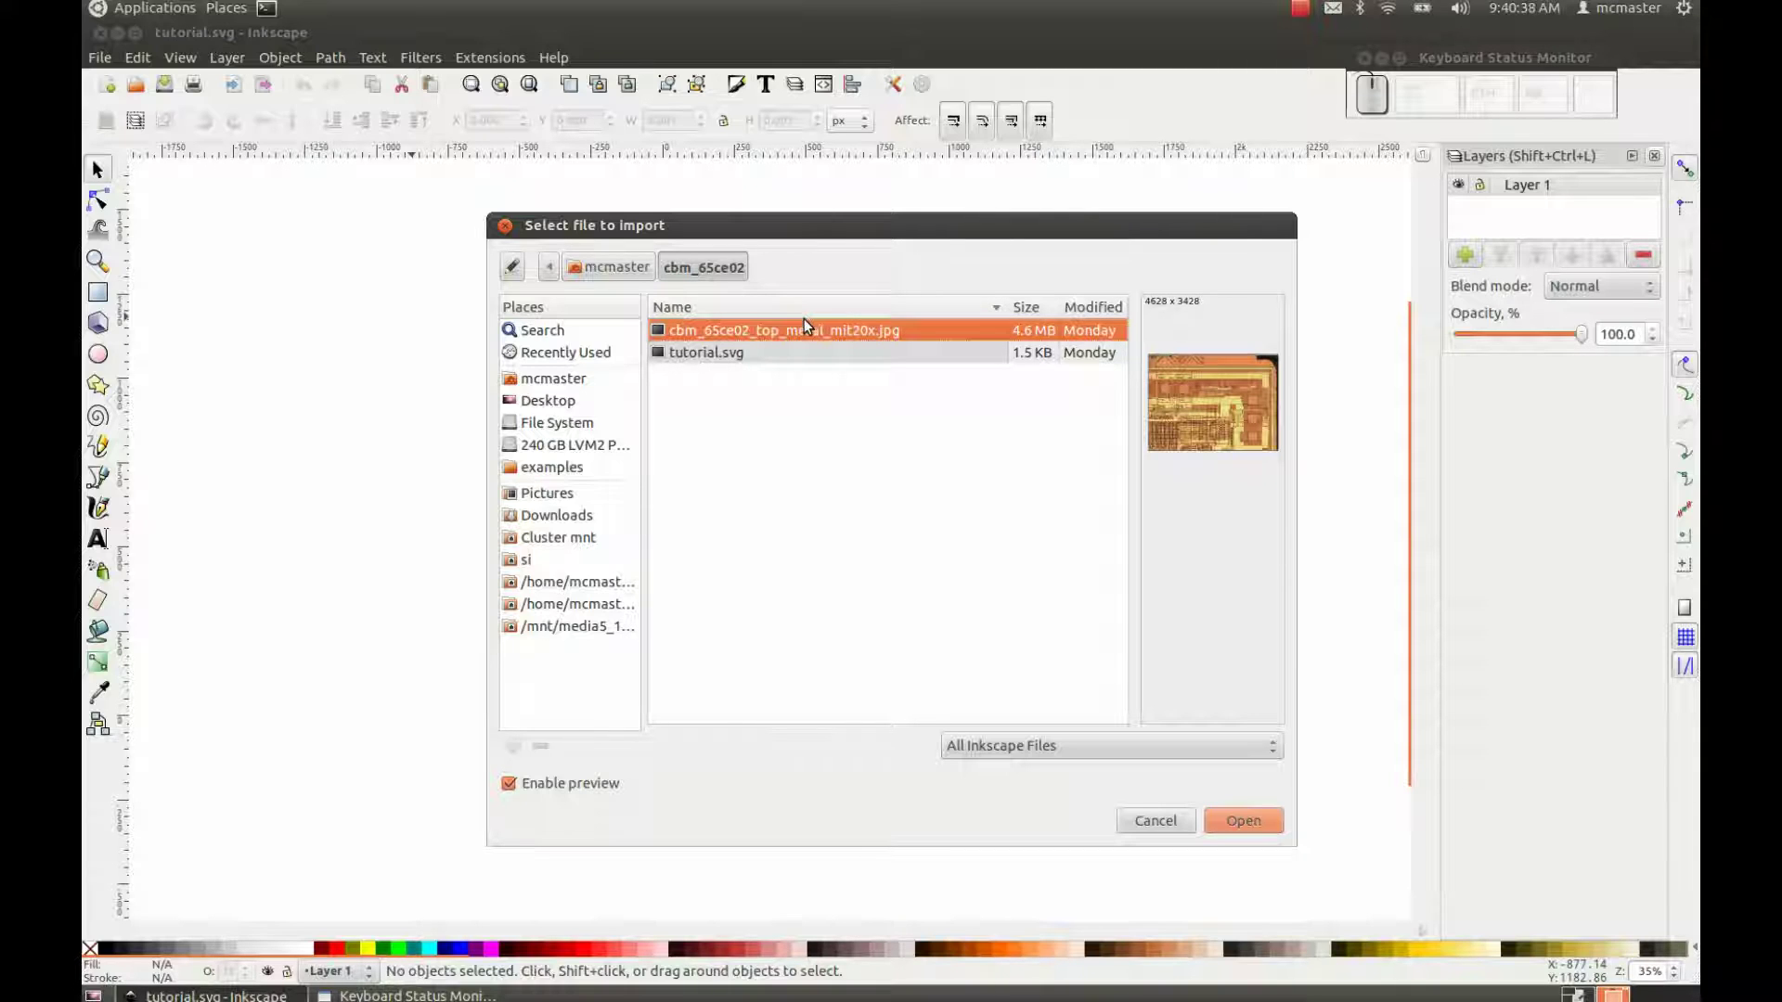
Step: Import cbm_65ce02_top_metal_mit20x.jpg (4628×3428) into Layer 1 as a linked image
left_click(806, 330)
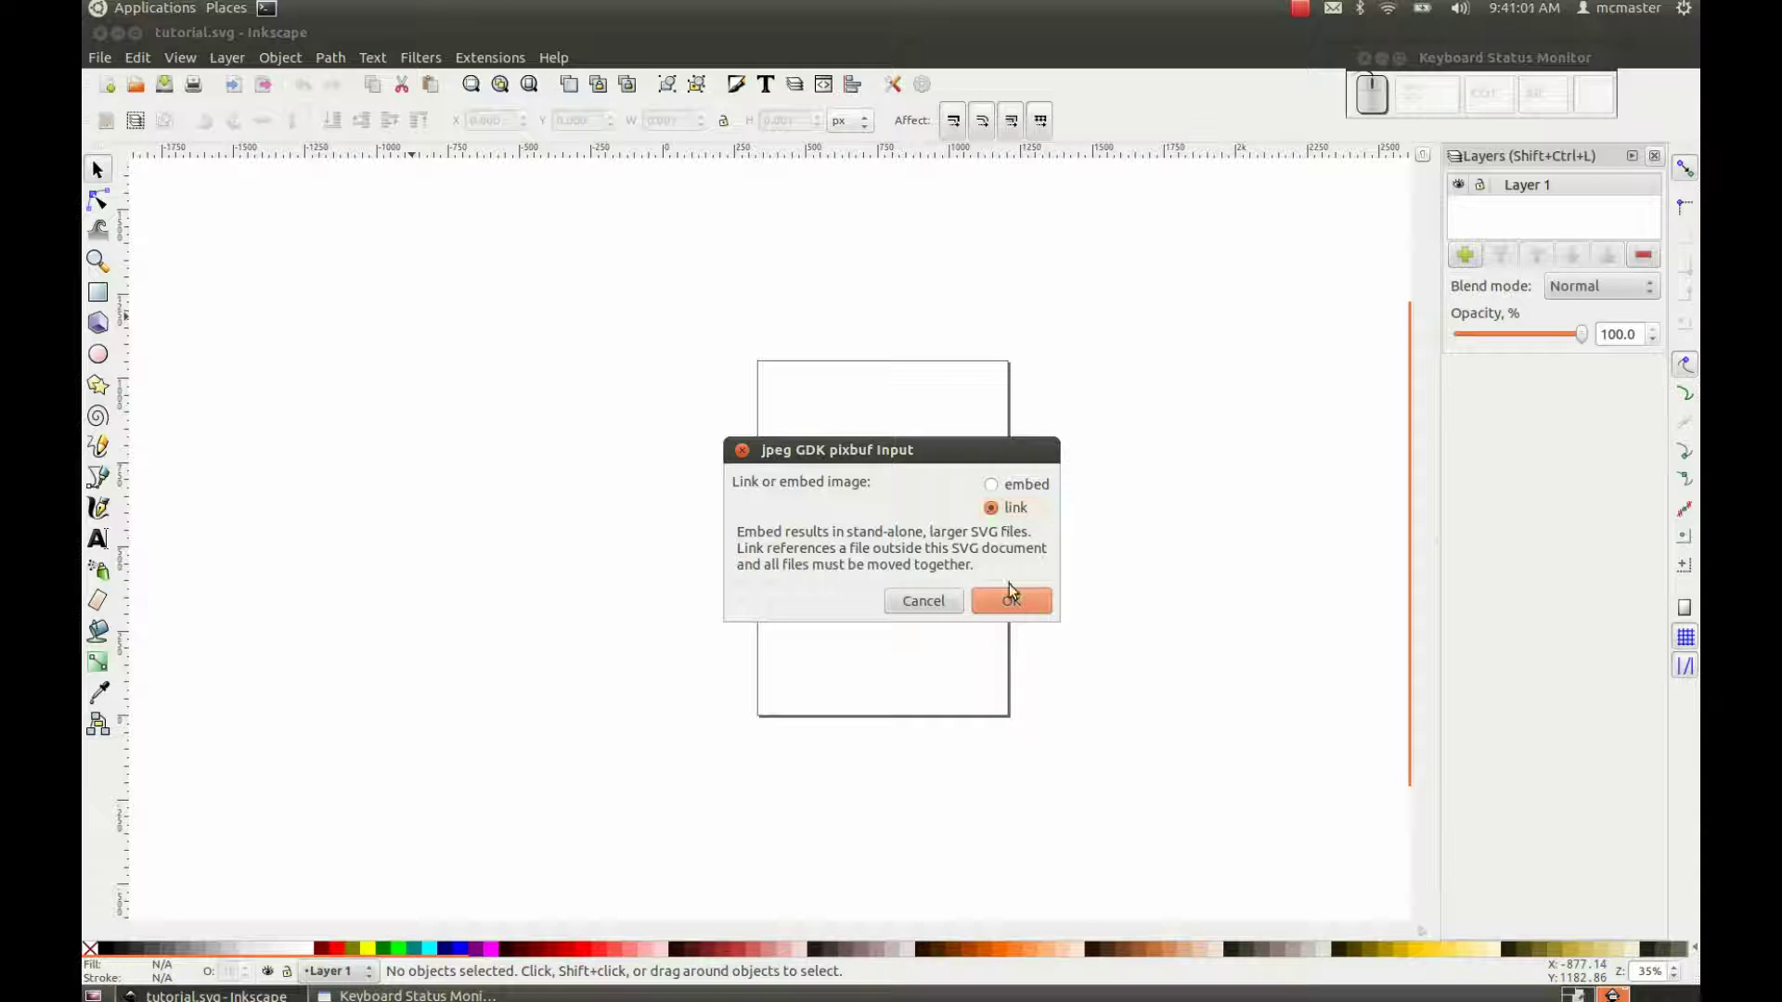
left_click(1012, 606)
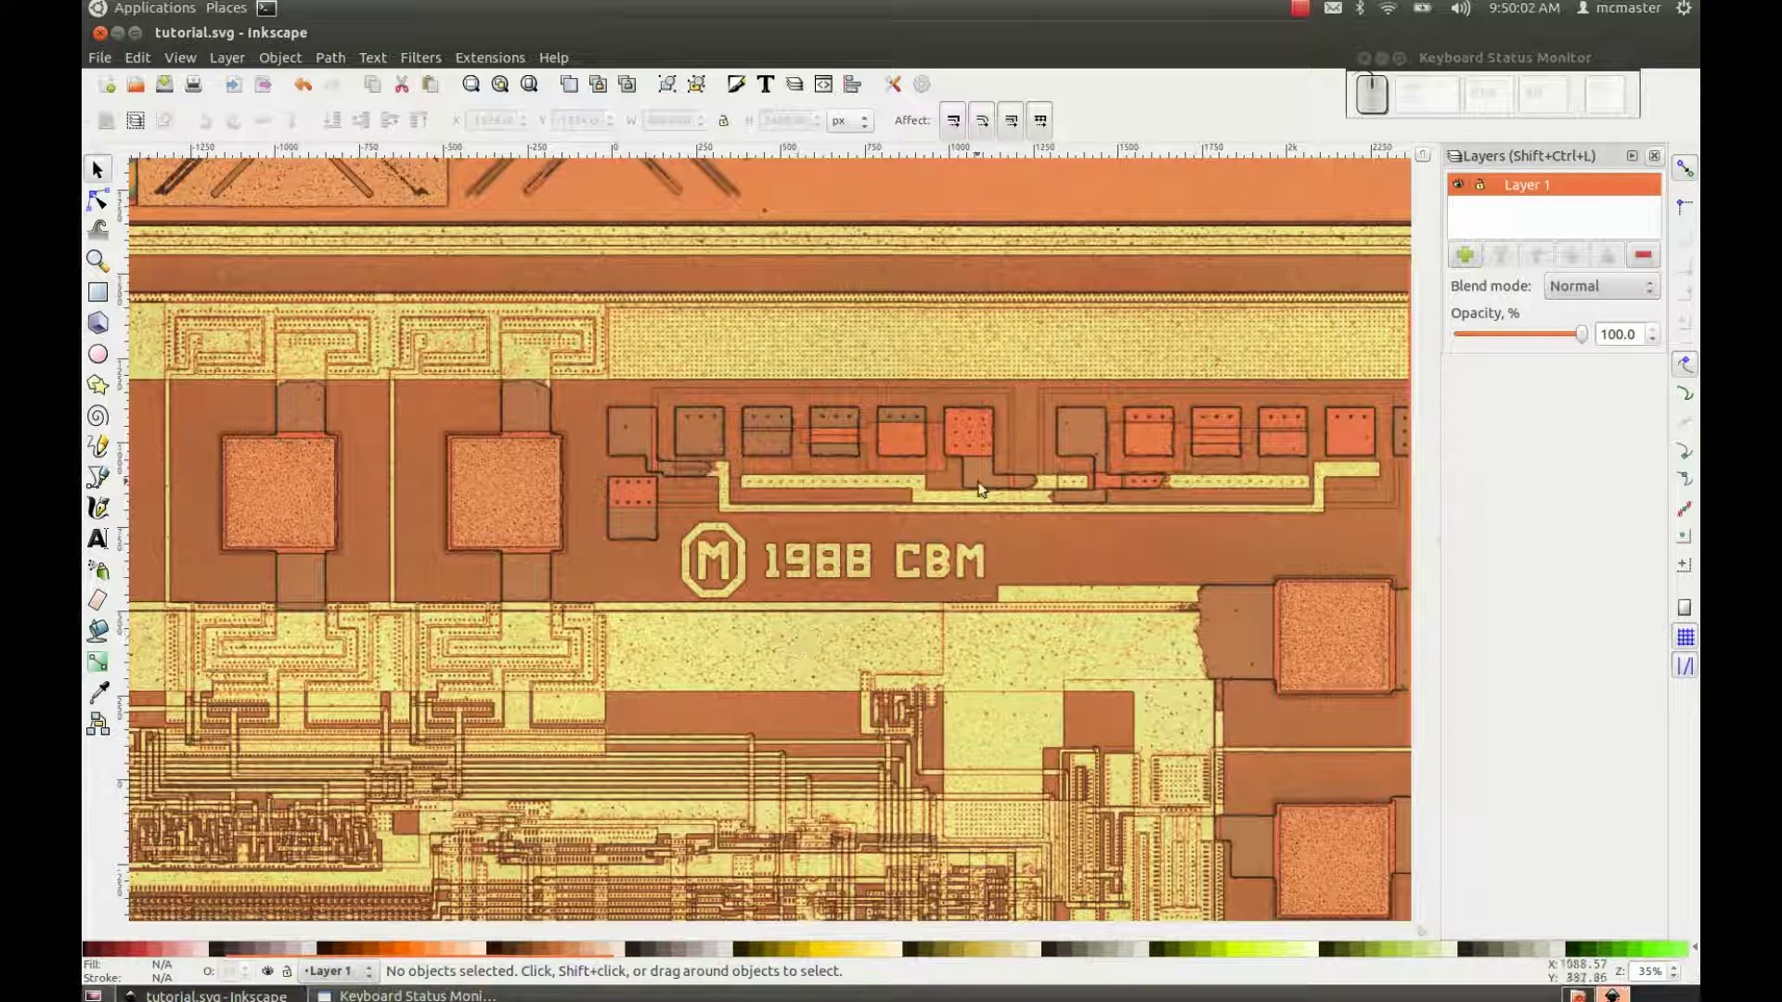
Step: Resize the page to the 4628×3428 px die photo via Document Properties and fit it in view
left_click(1461, 193)
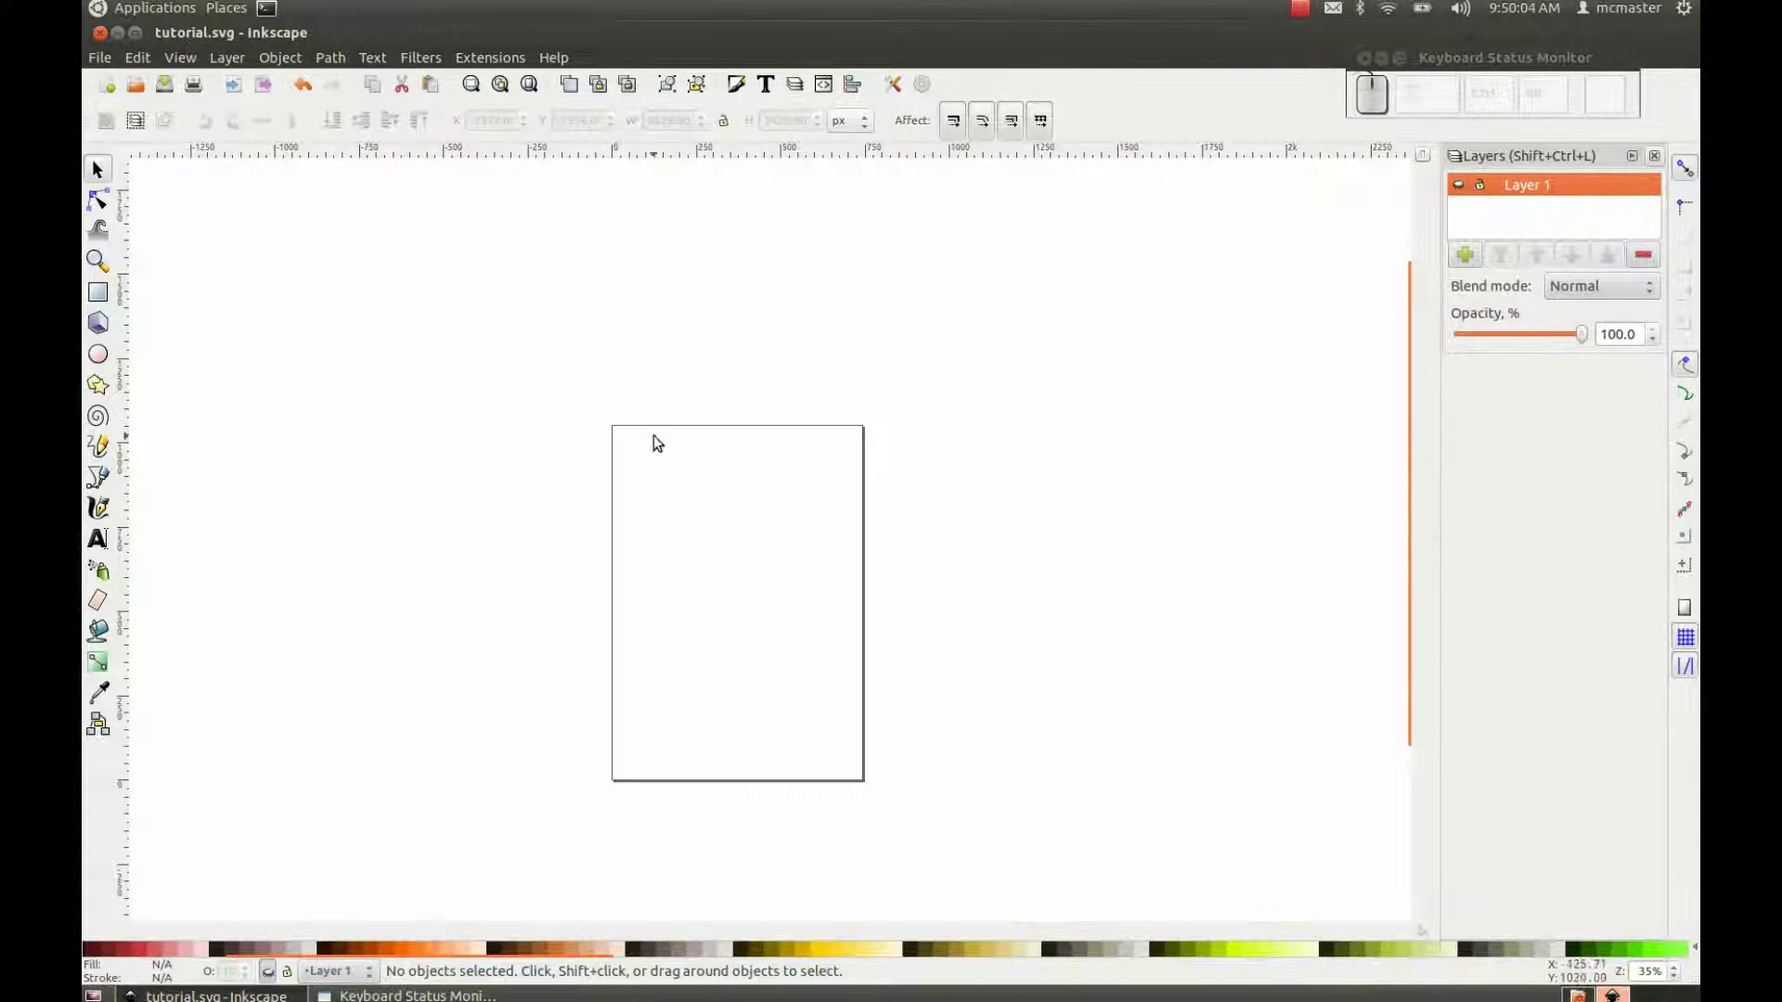
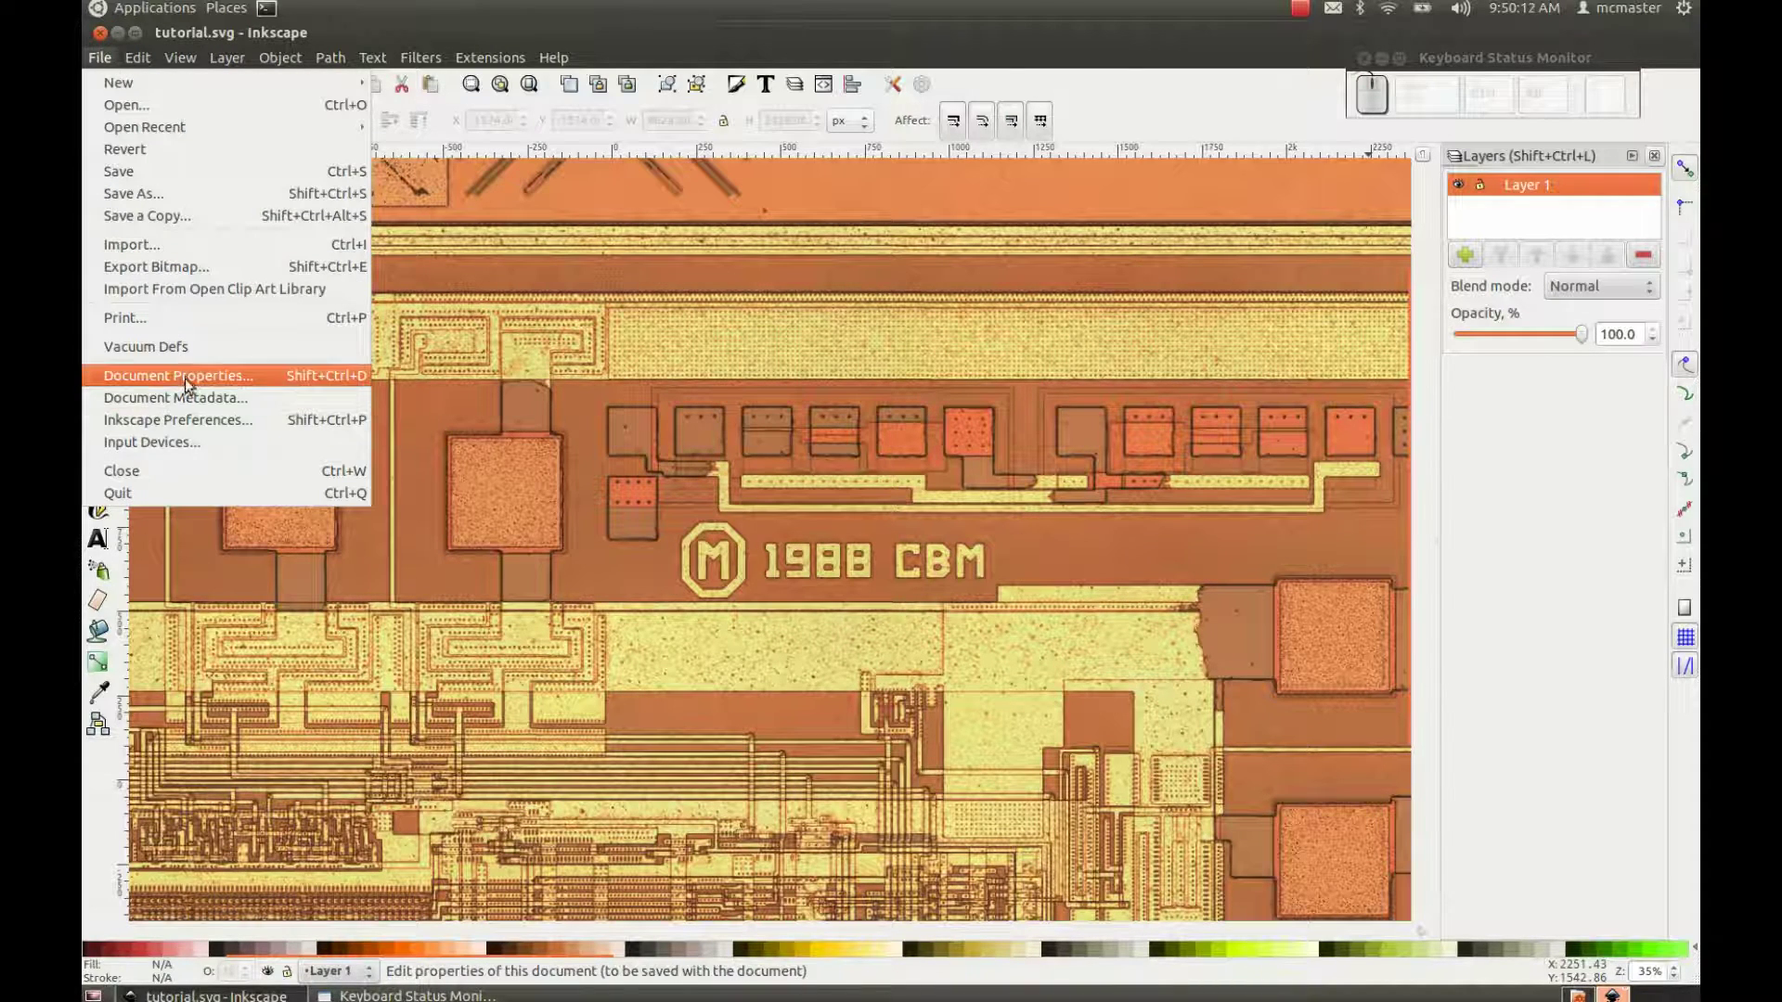
left_click(191, 382)
left_click(390, 544)
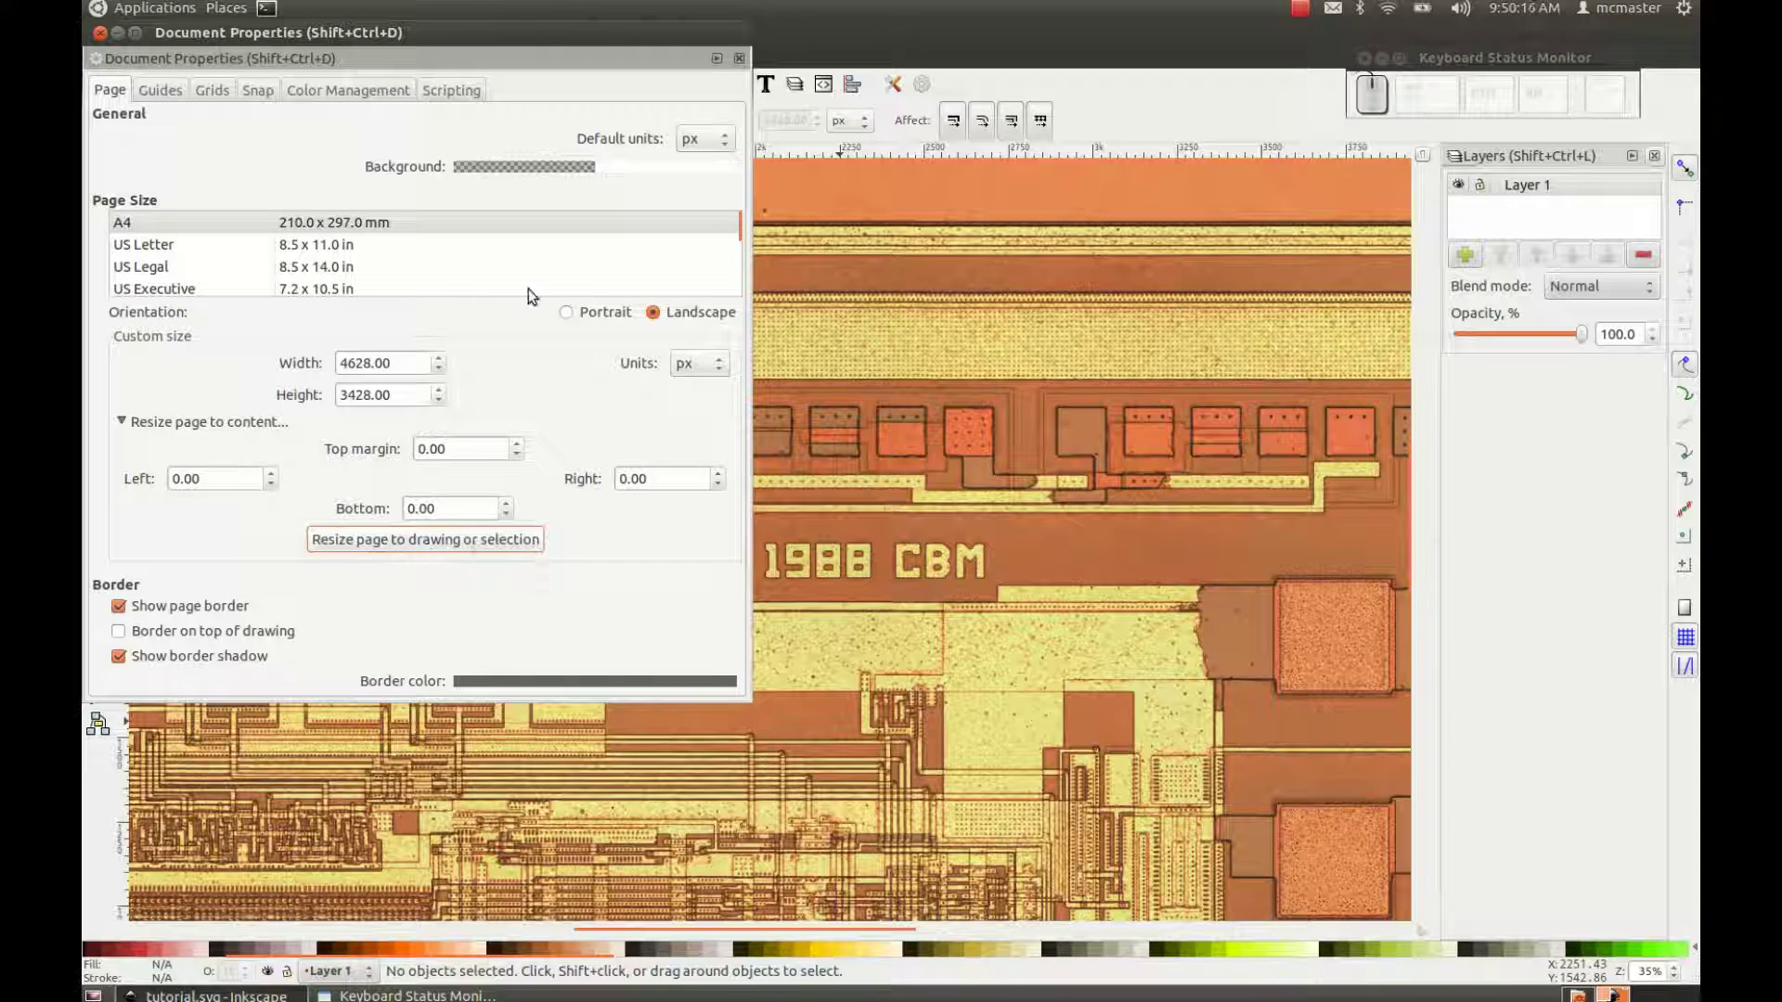
left_click(100, 37)
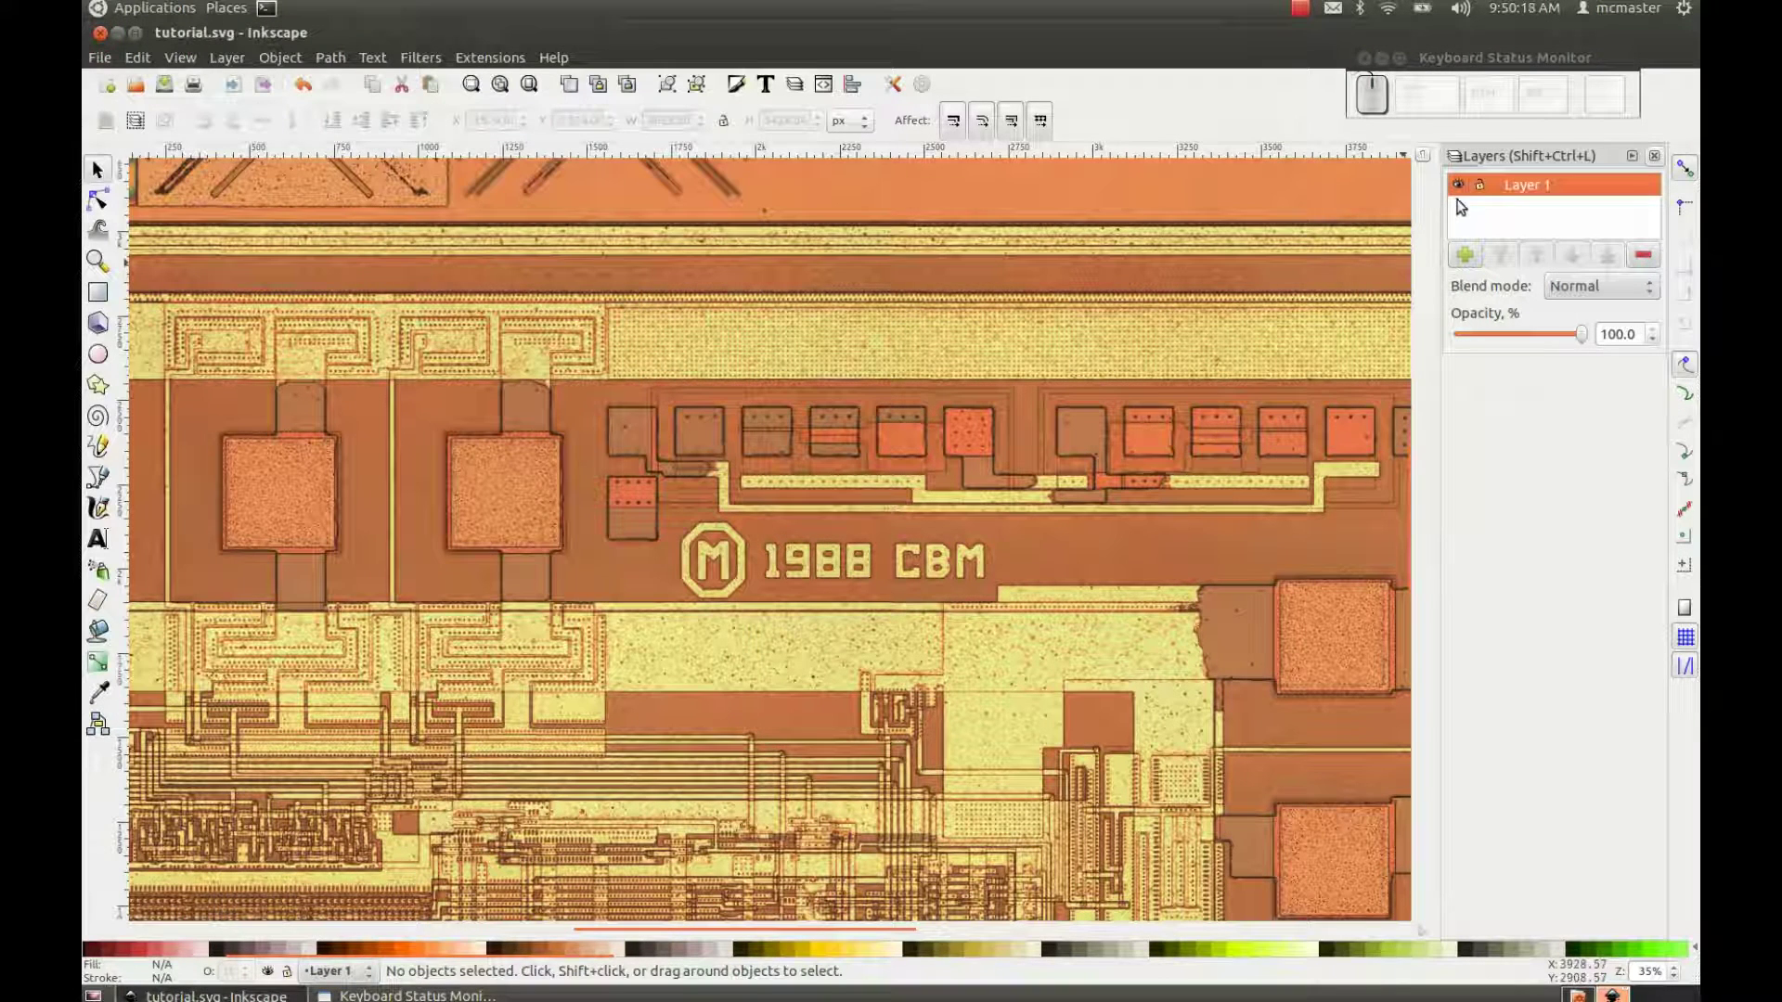
left_click_drag(1465, 189, 1025, 387)
key("-")
left_click(1467, 190)
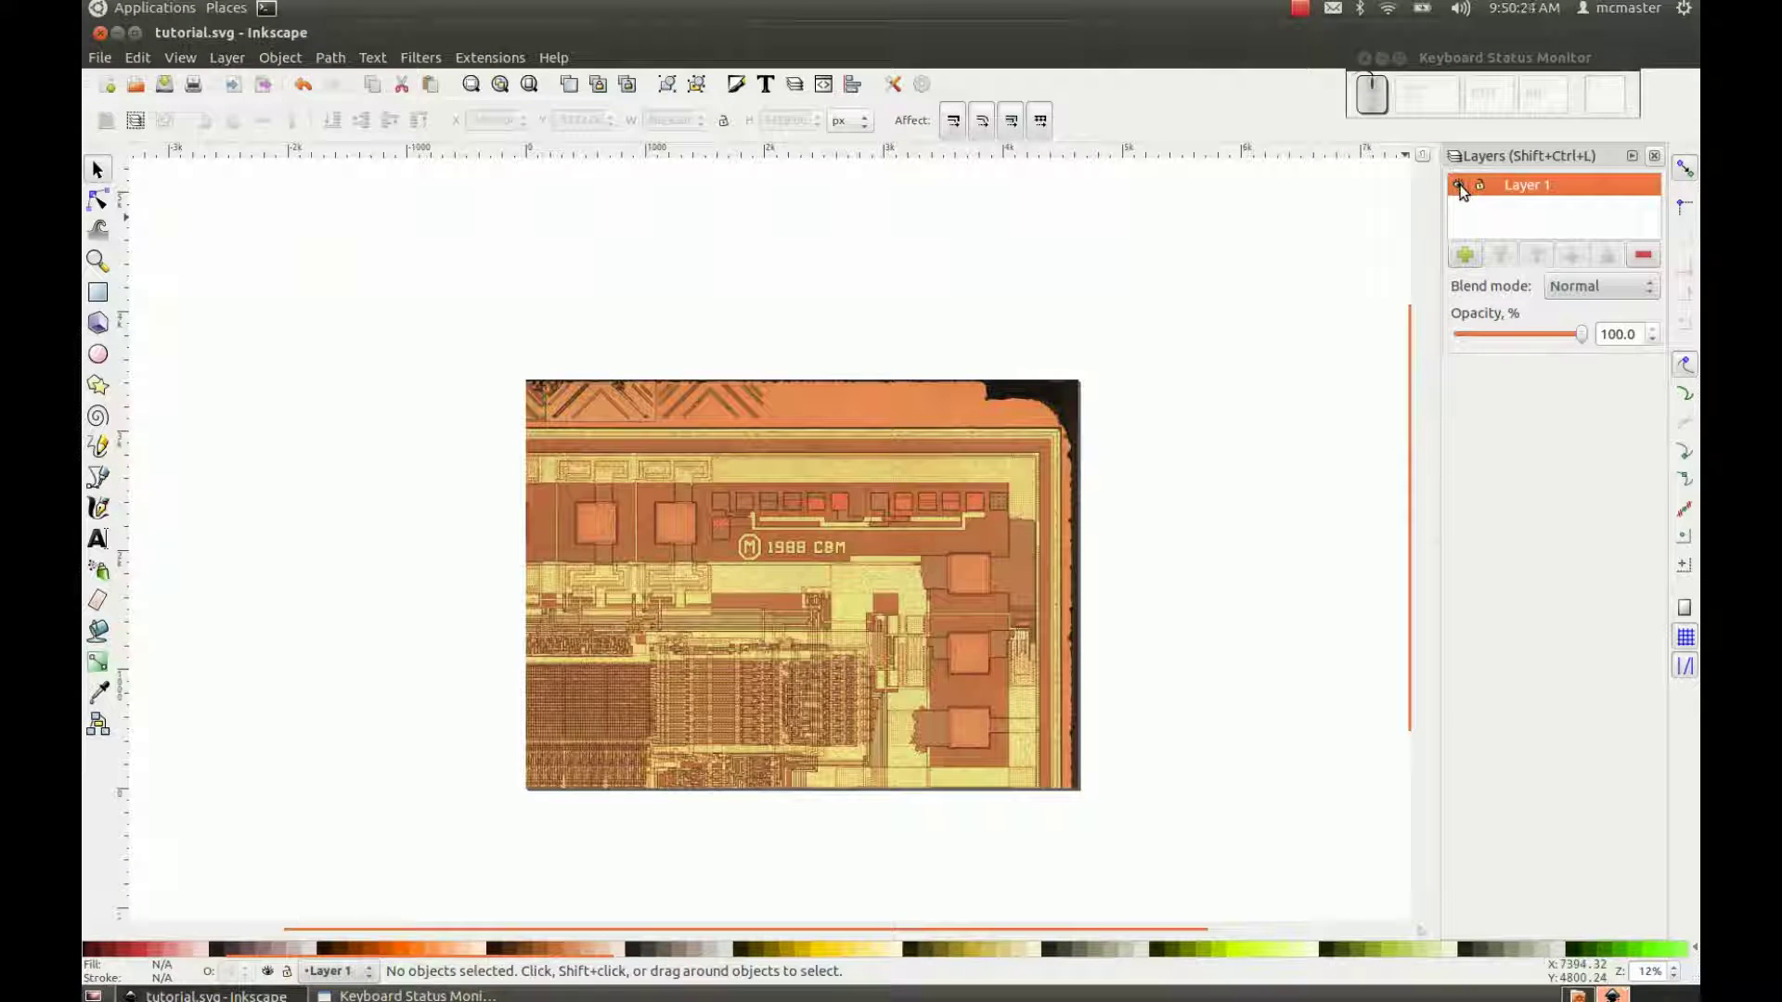
left_click(1467, 188)
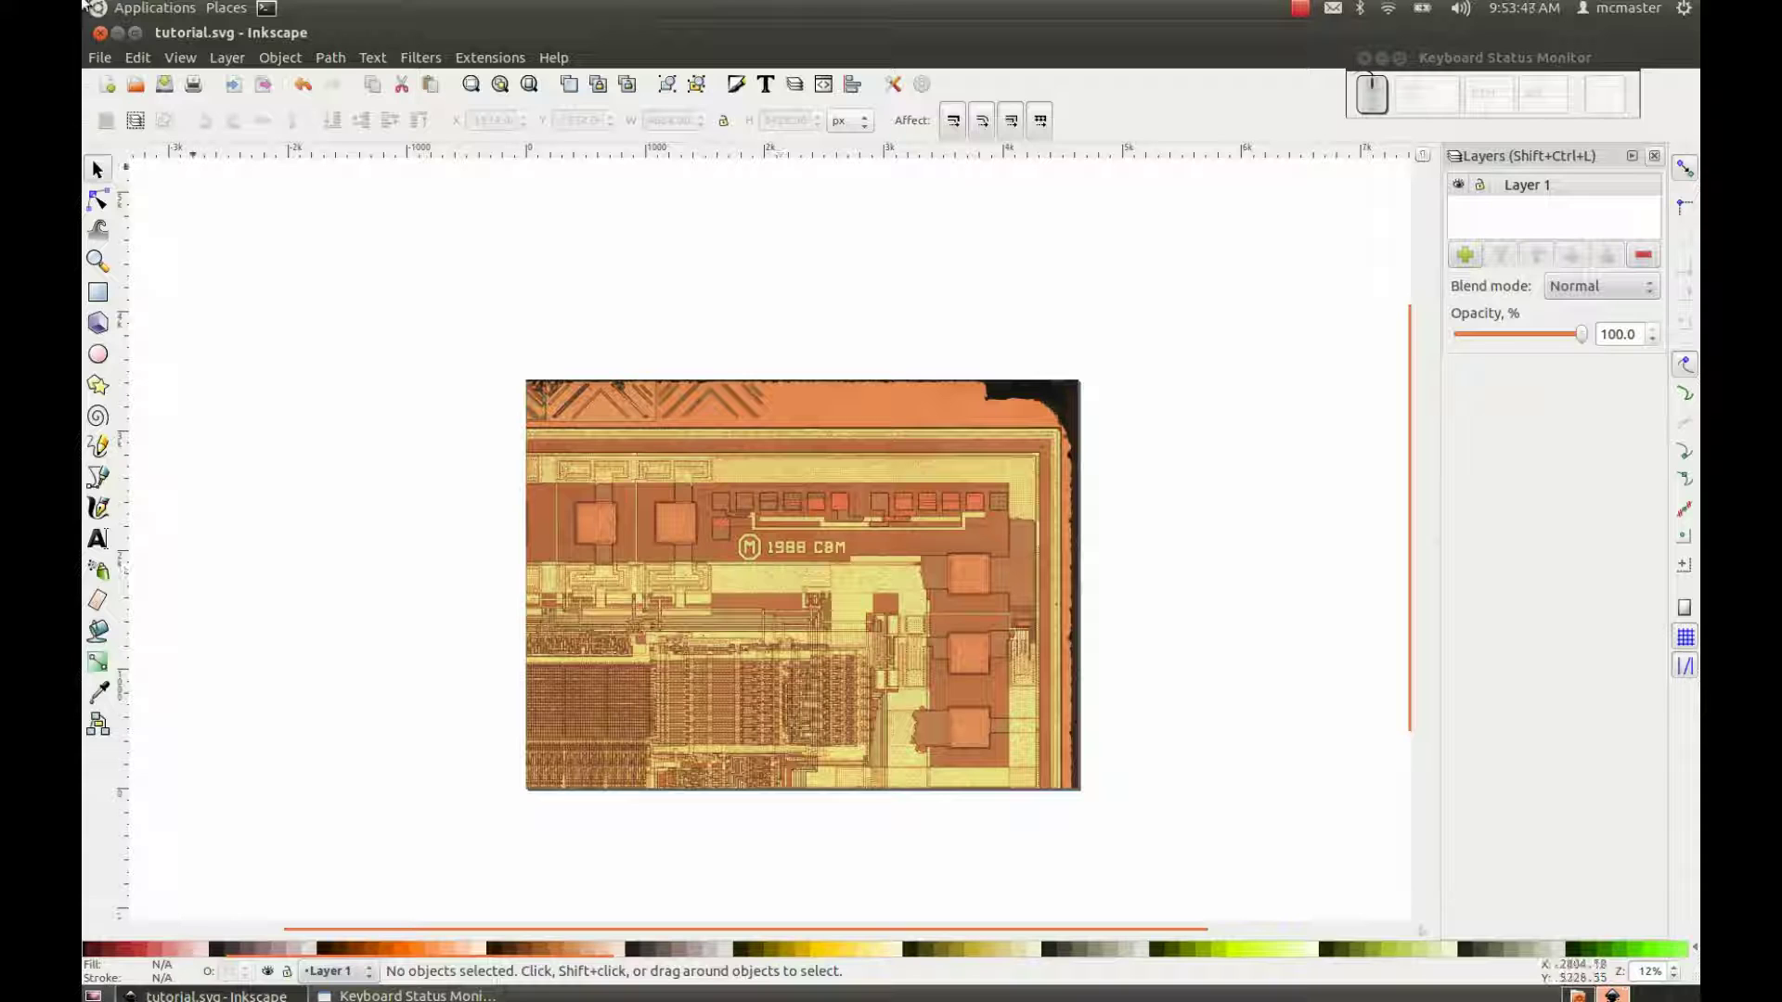
left_click(104, 72)
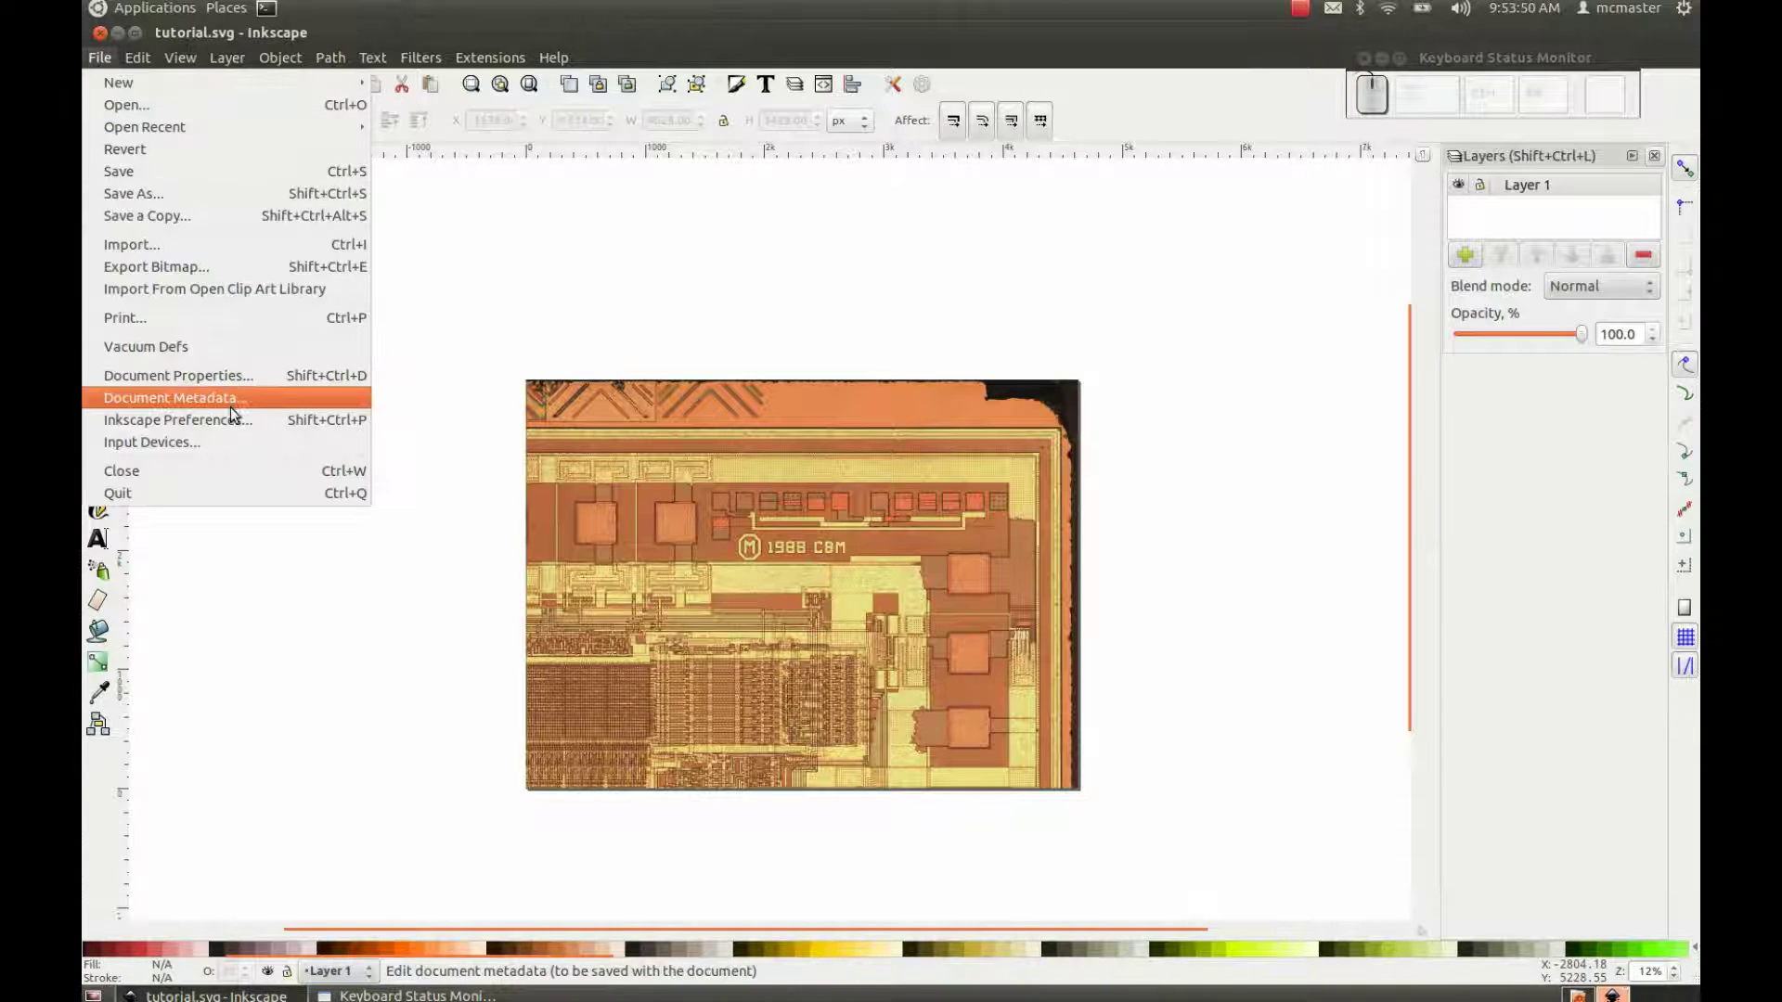
left_click(236, 420)
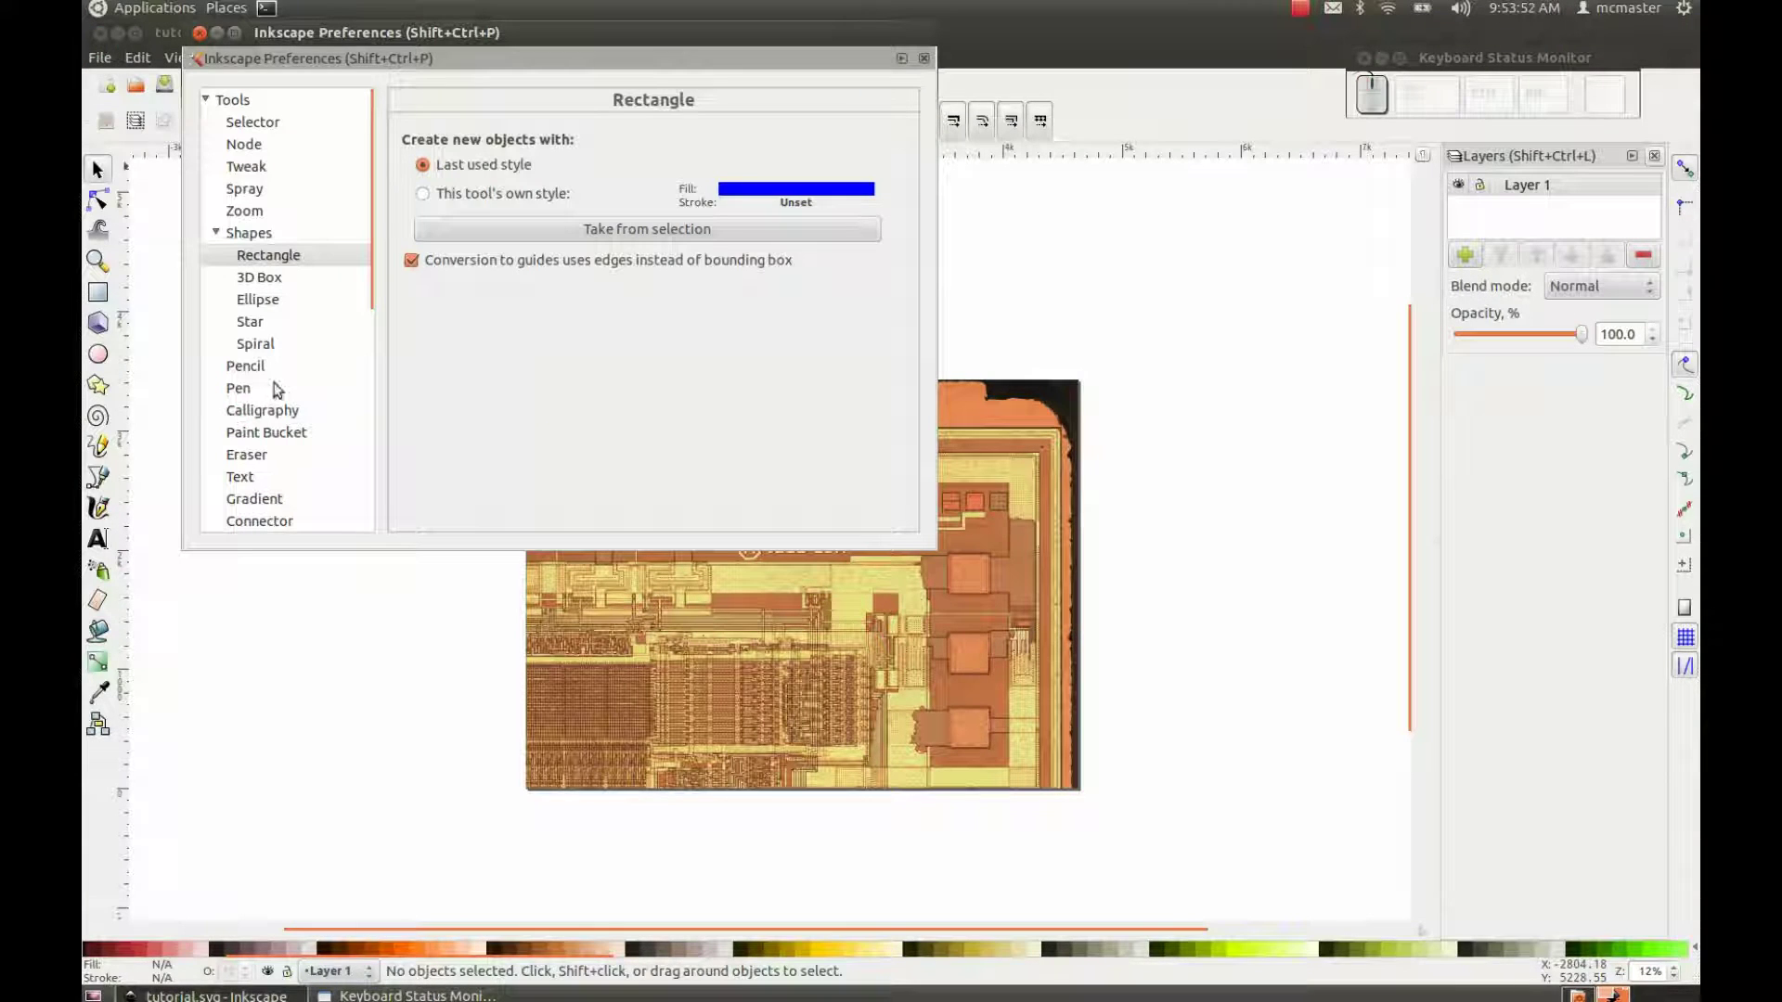
left_click_drag(283, 258, 436, 184)
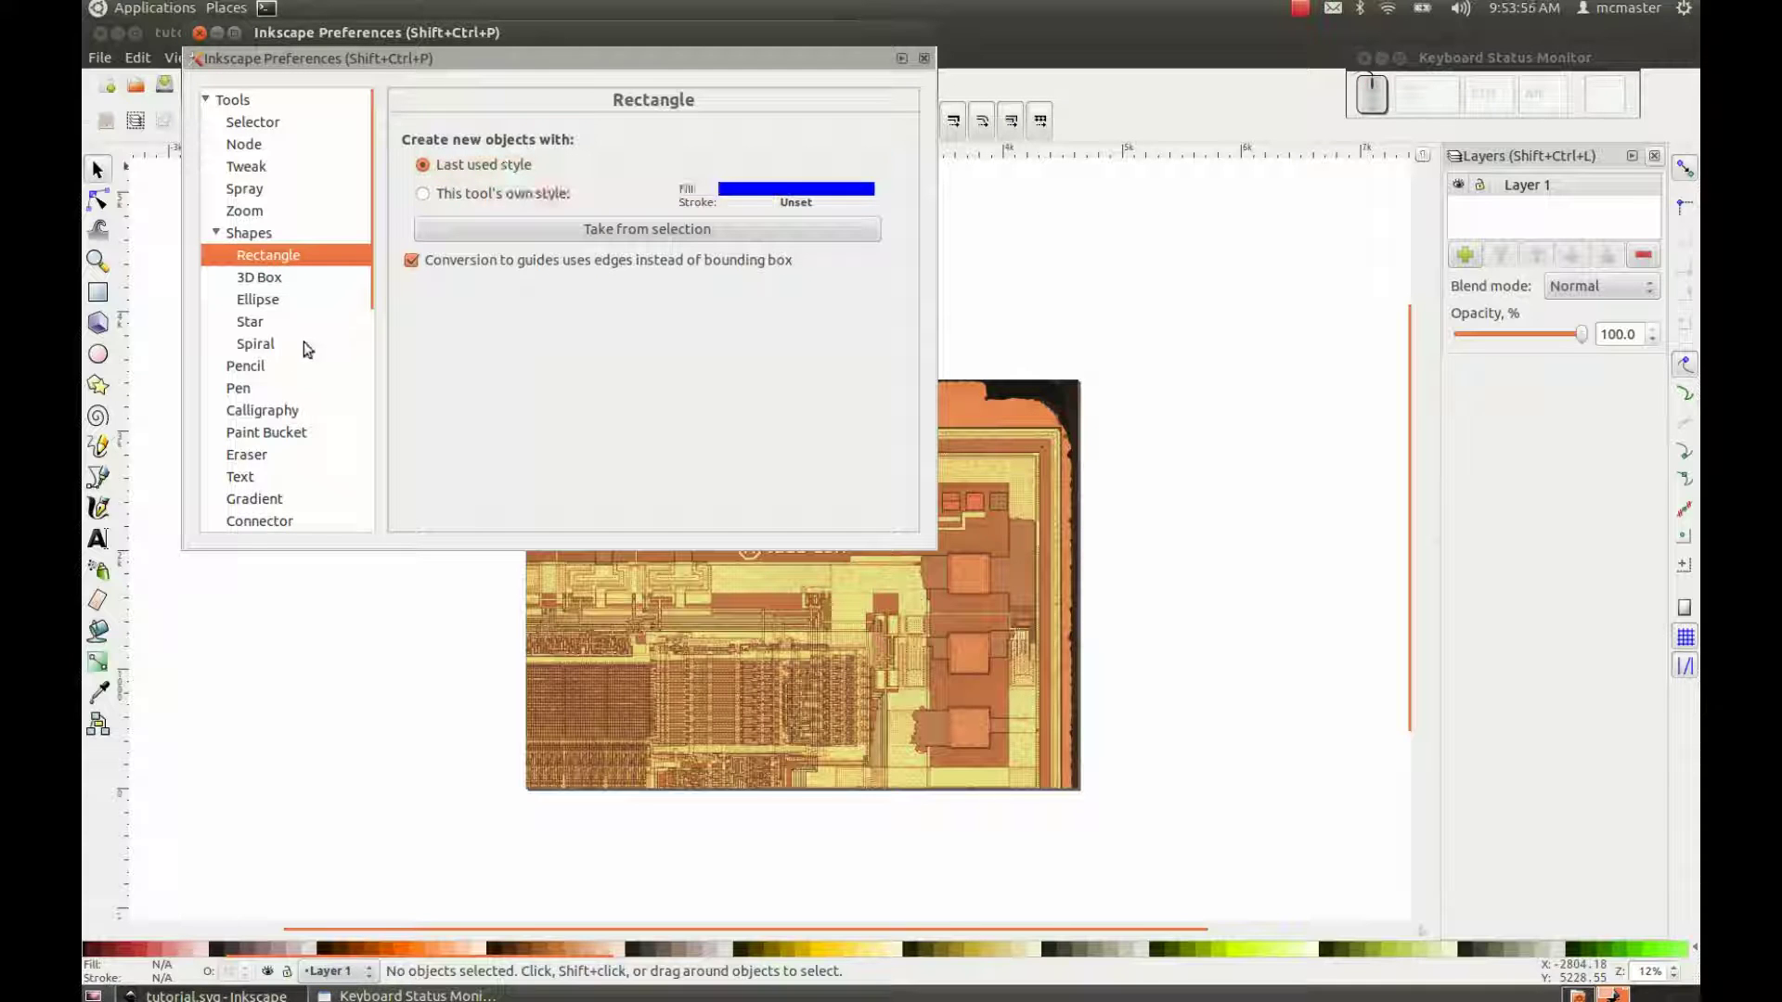
left_click(282, 368)
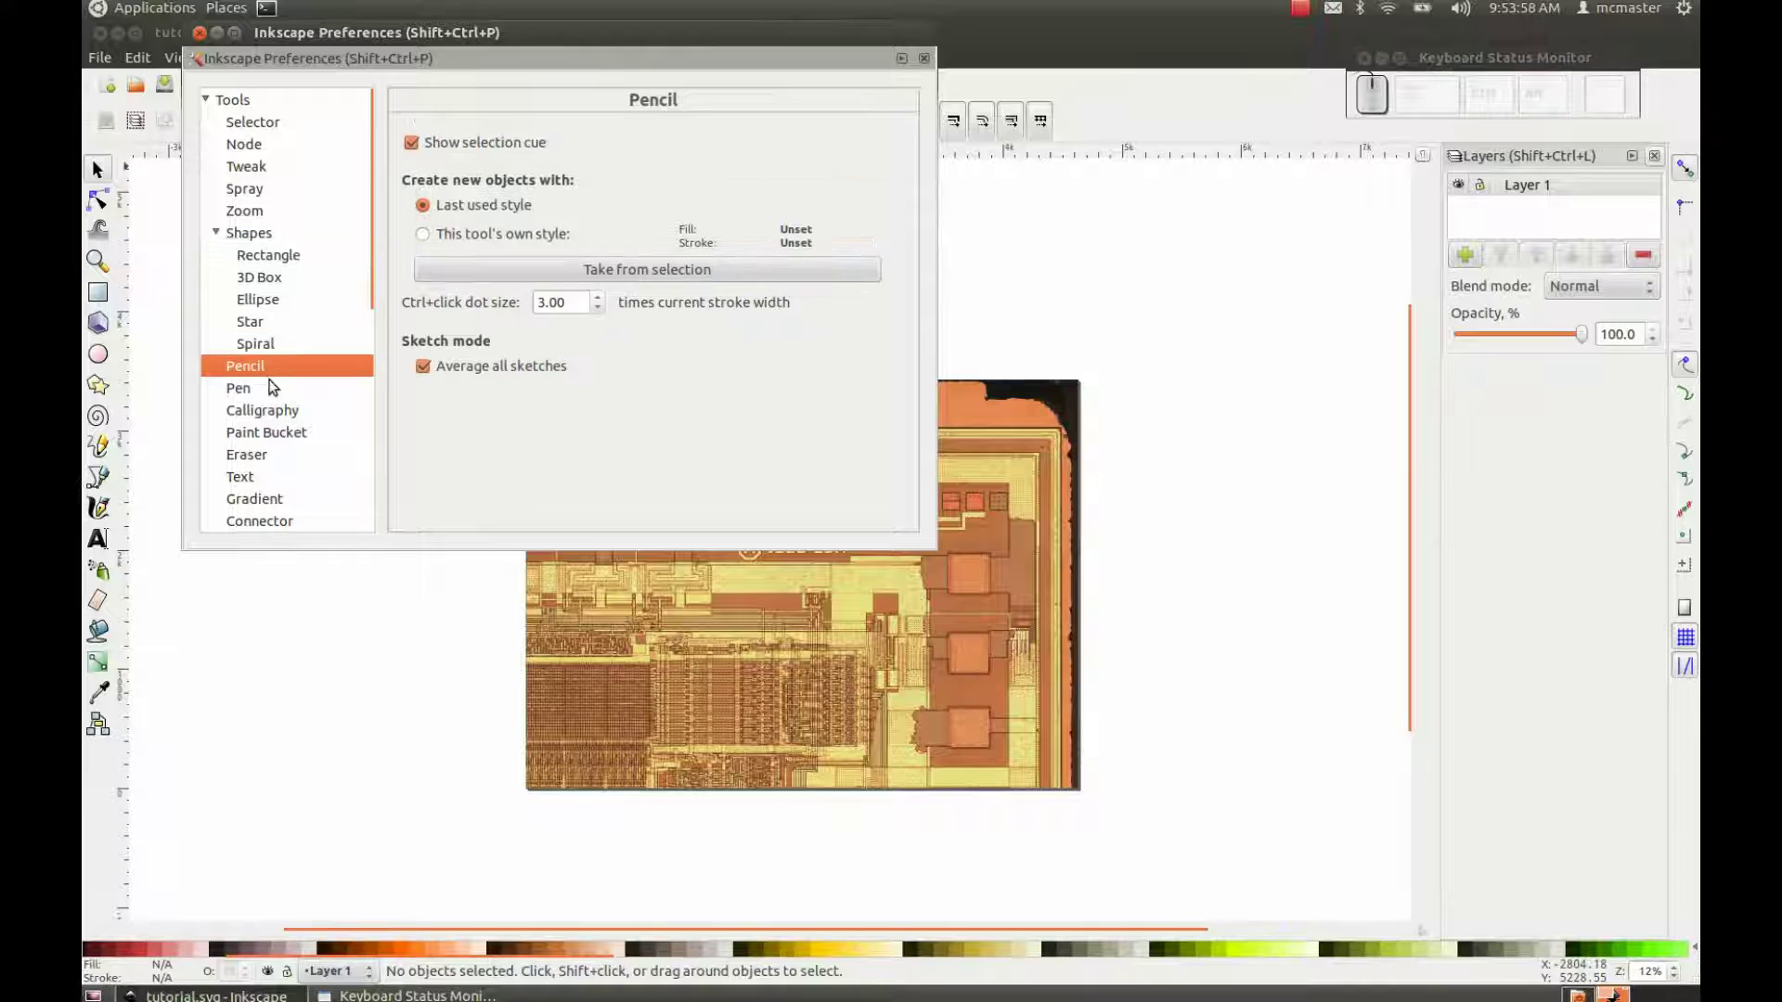
left_click(276, 396)
left_click(295, 412)
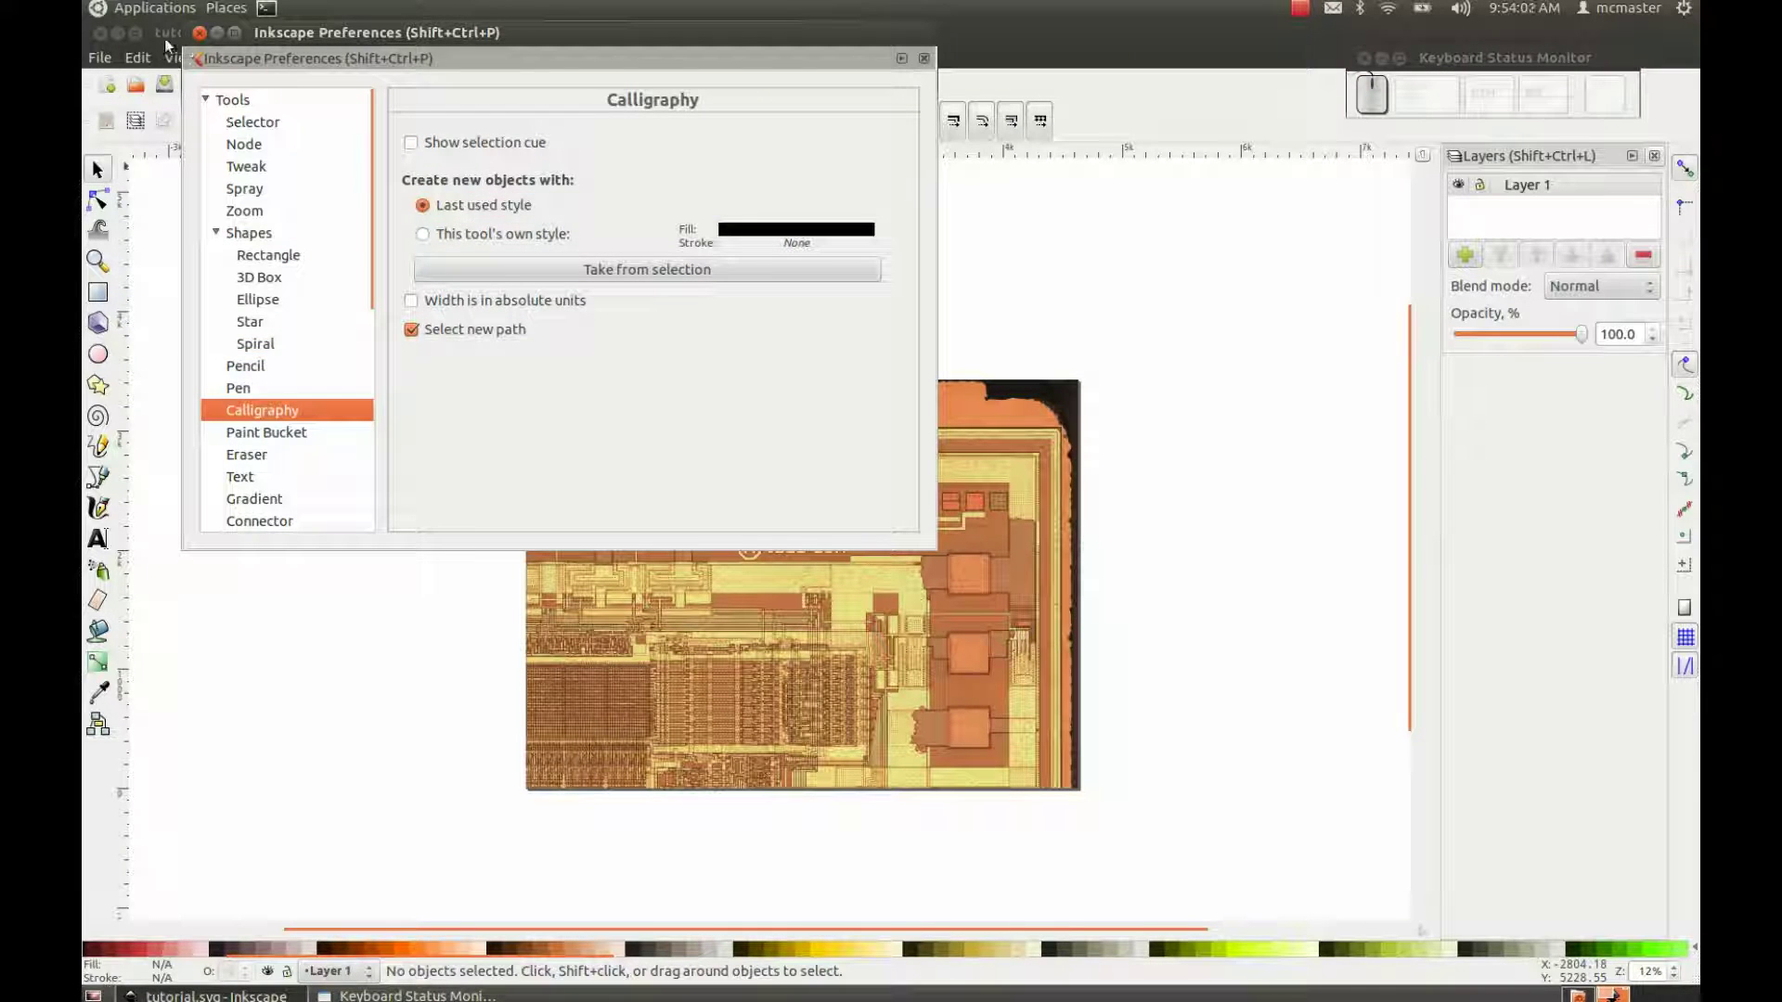
left_click_drag(198, 39, 703, 362)
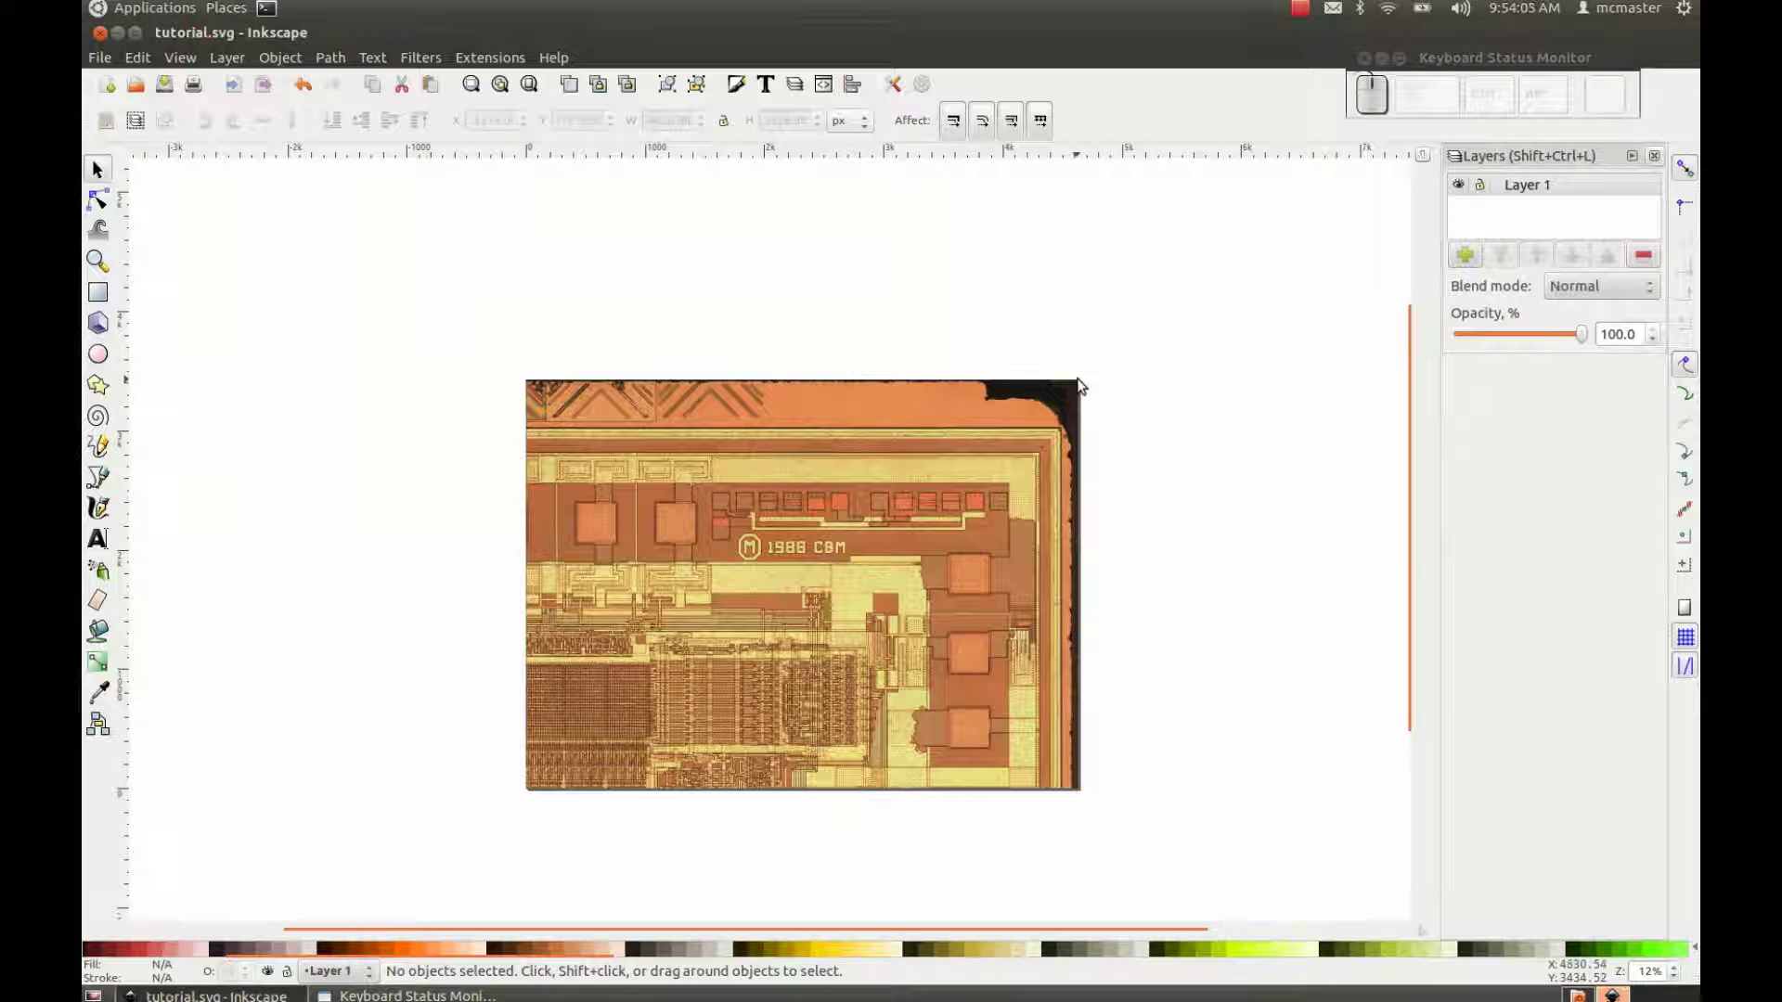
key("Escape")
Step: Rename Layer 1 to top_metal_img
left_click(1214, 262)
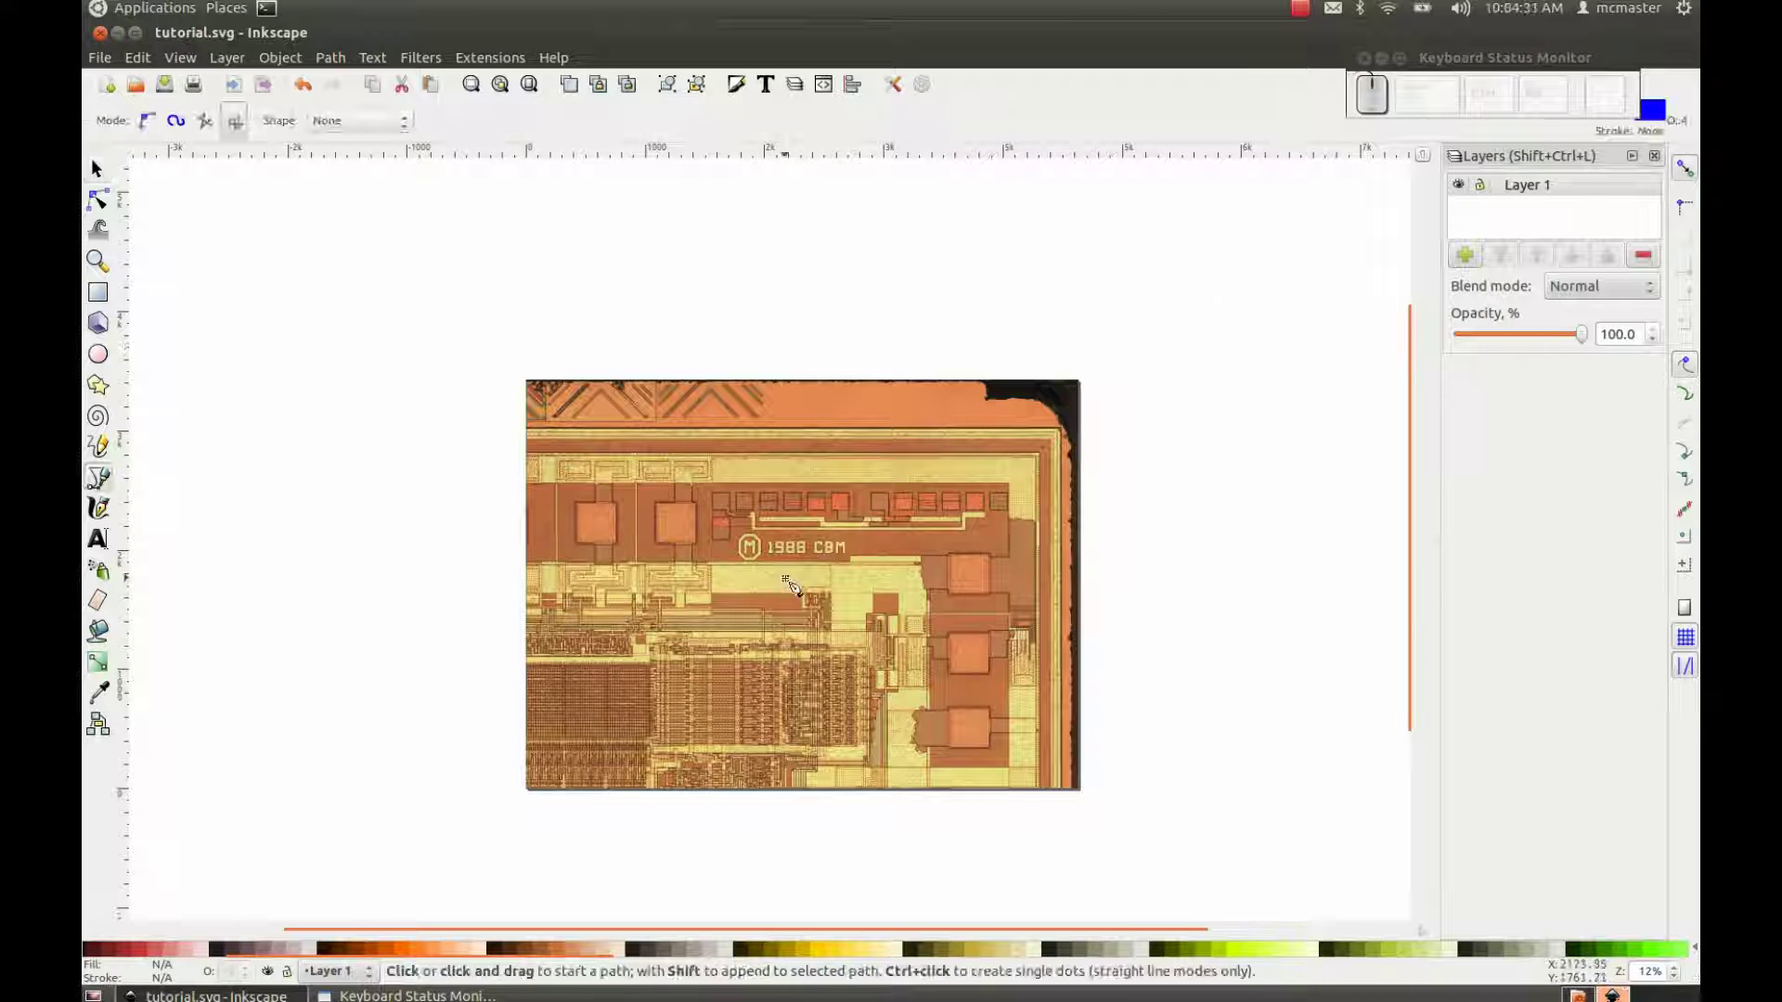
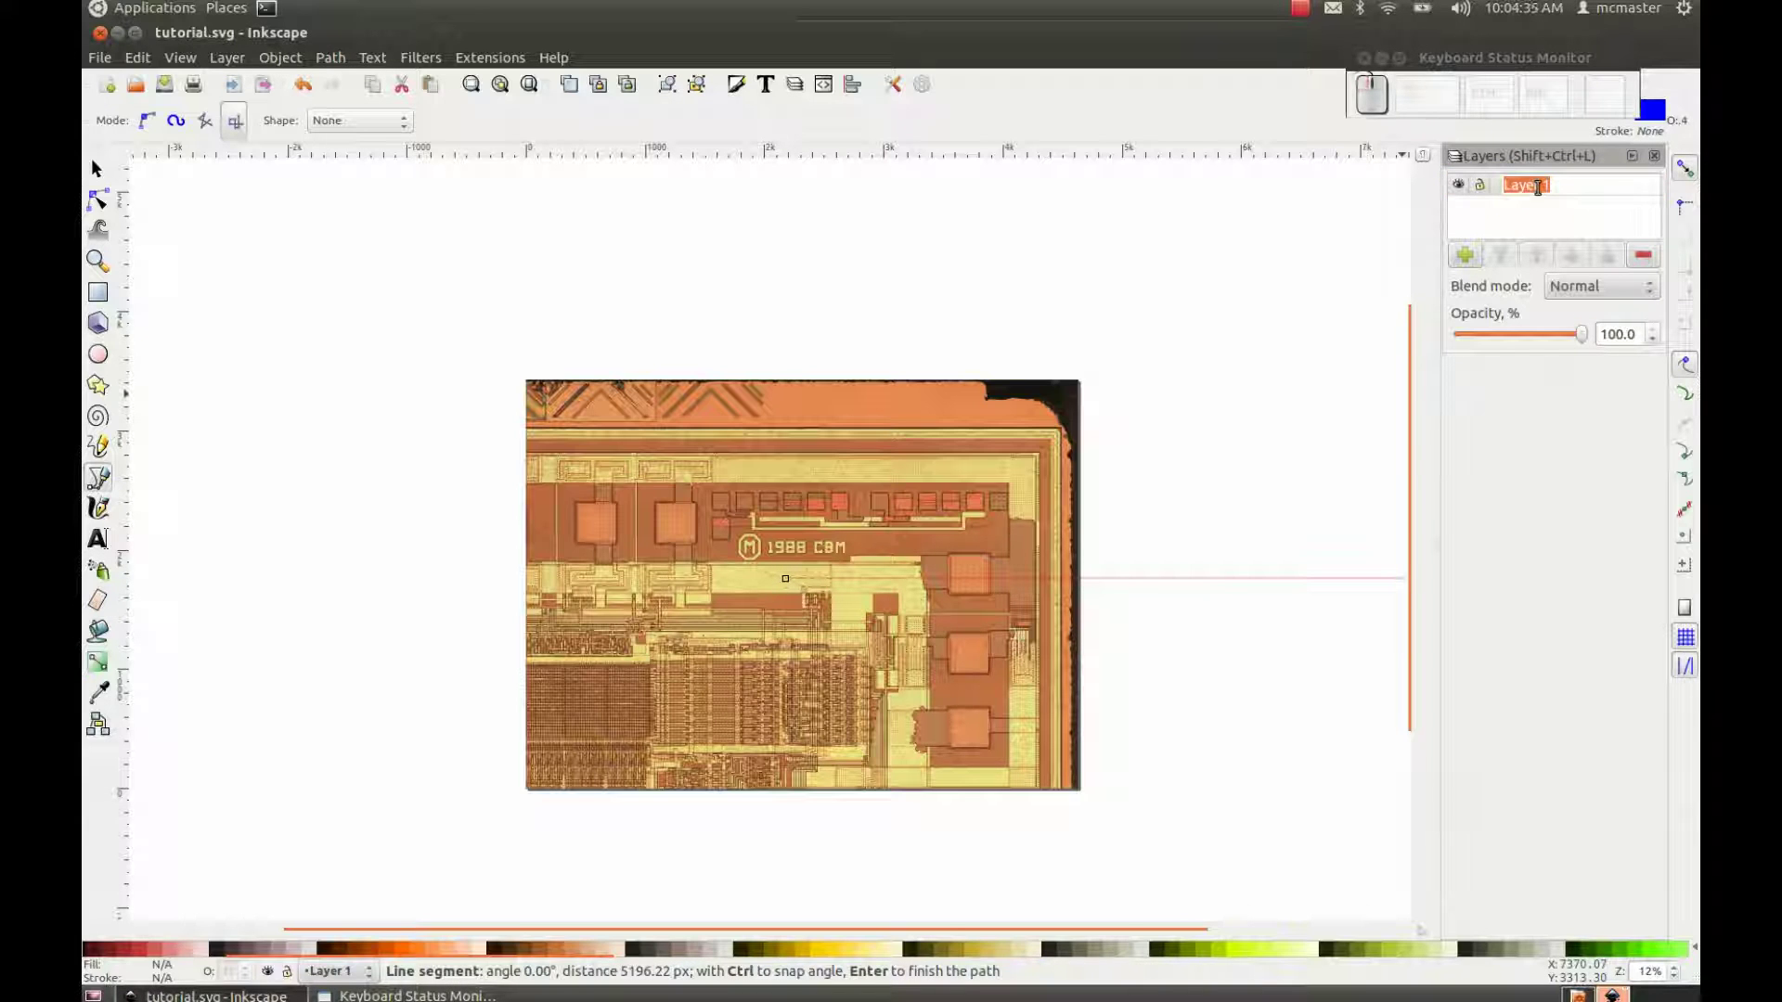
key("BackSpace")
key("Return")
Step: Add layers m2 and m1 above the image layer and start adding m2_via
left_click(1466, 256)
key("m")
key("2")
key("Return")
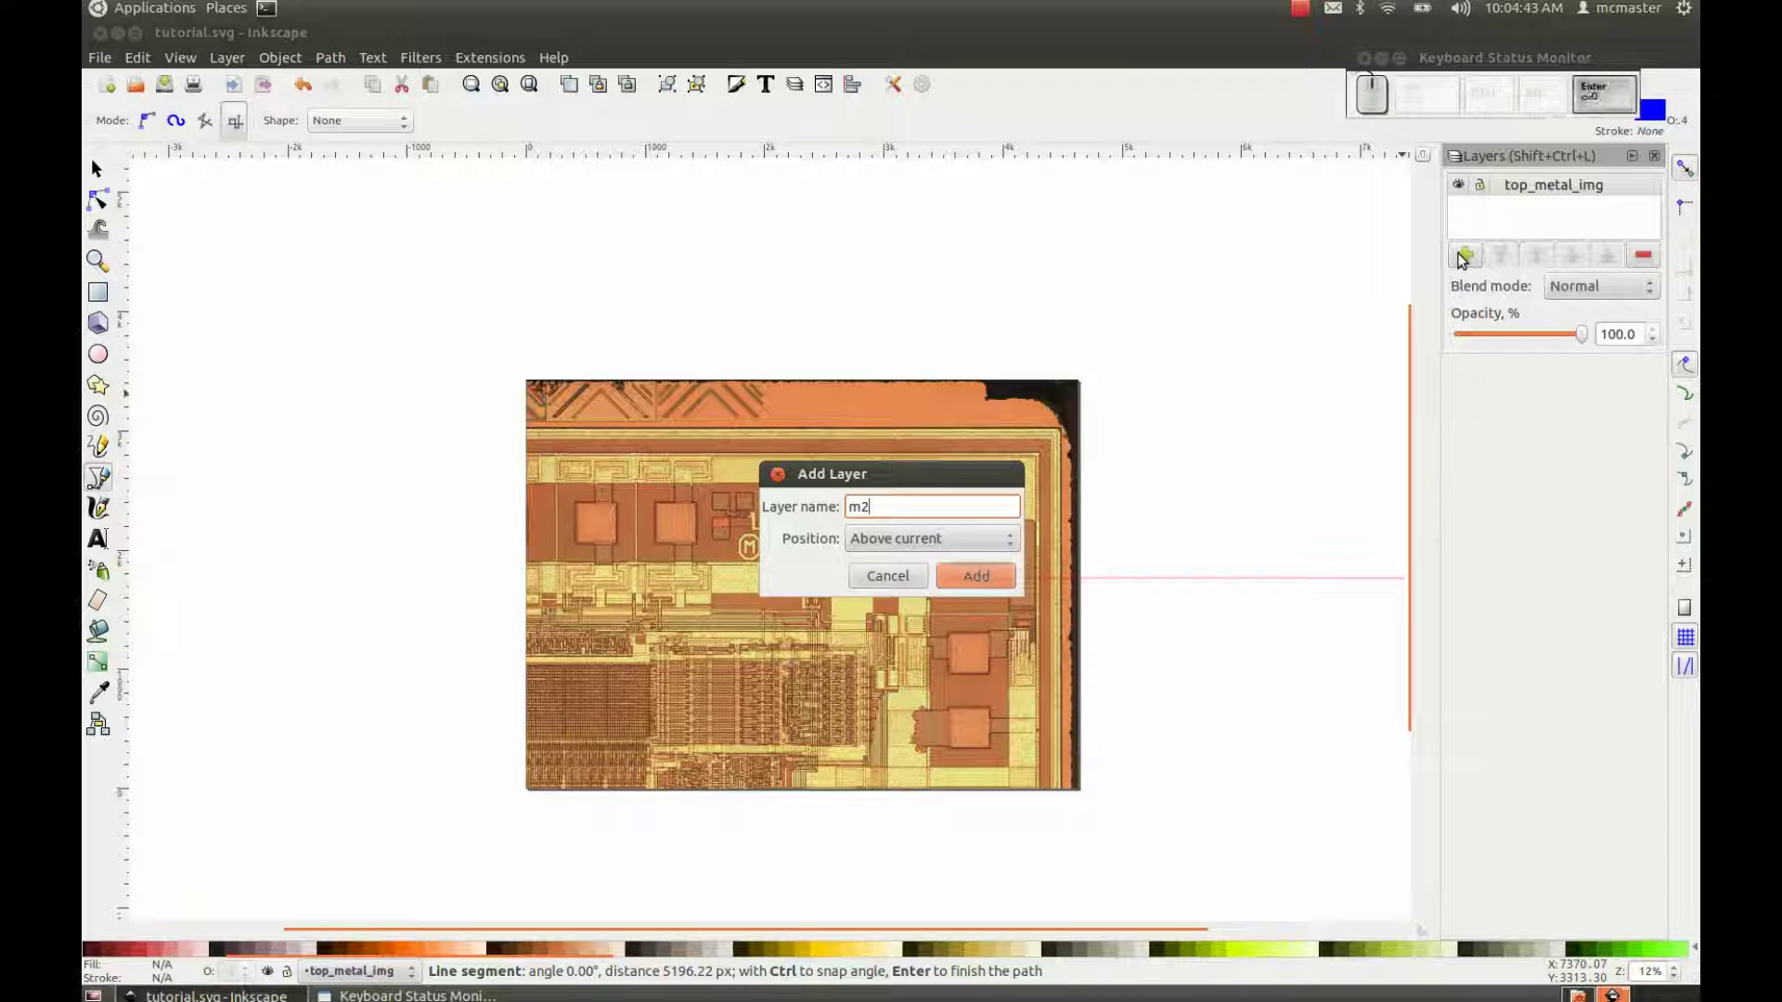
left_click(1465, 256)
key("m")
key("1")
key("Return")
left_click(1466, 256)
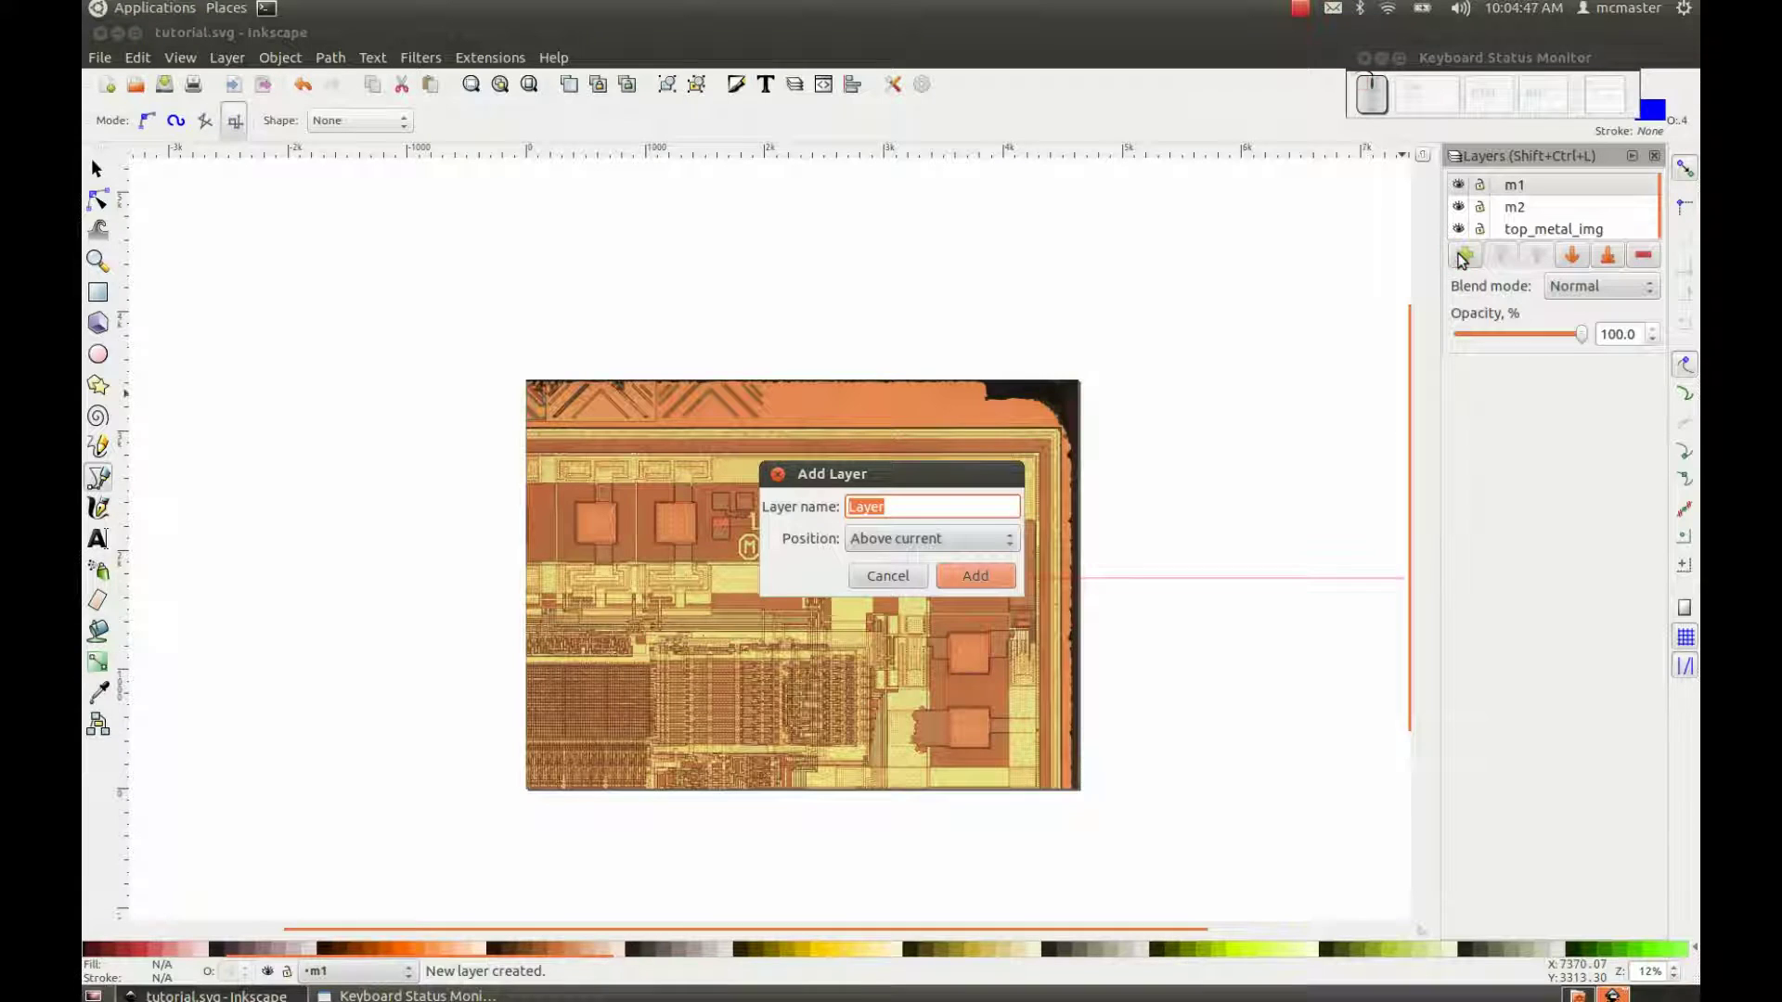
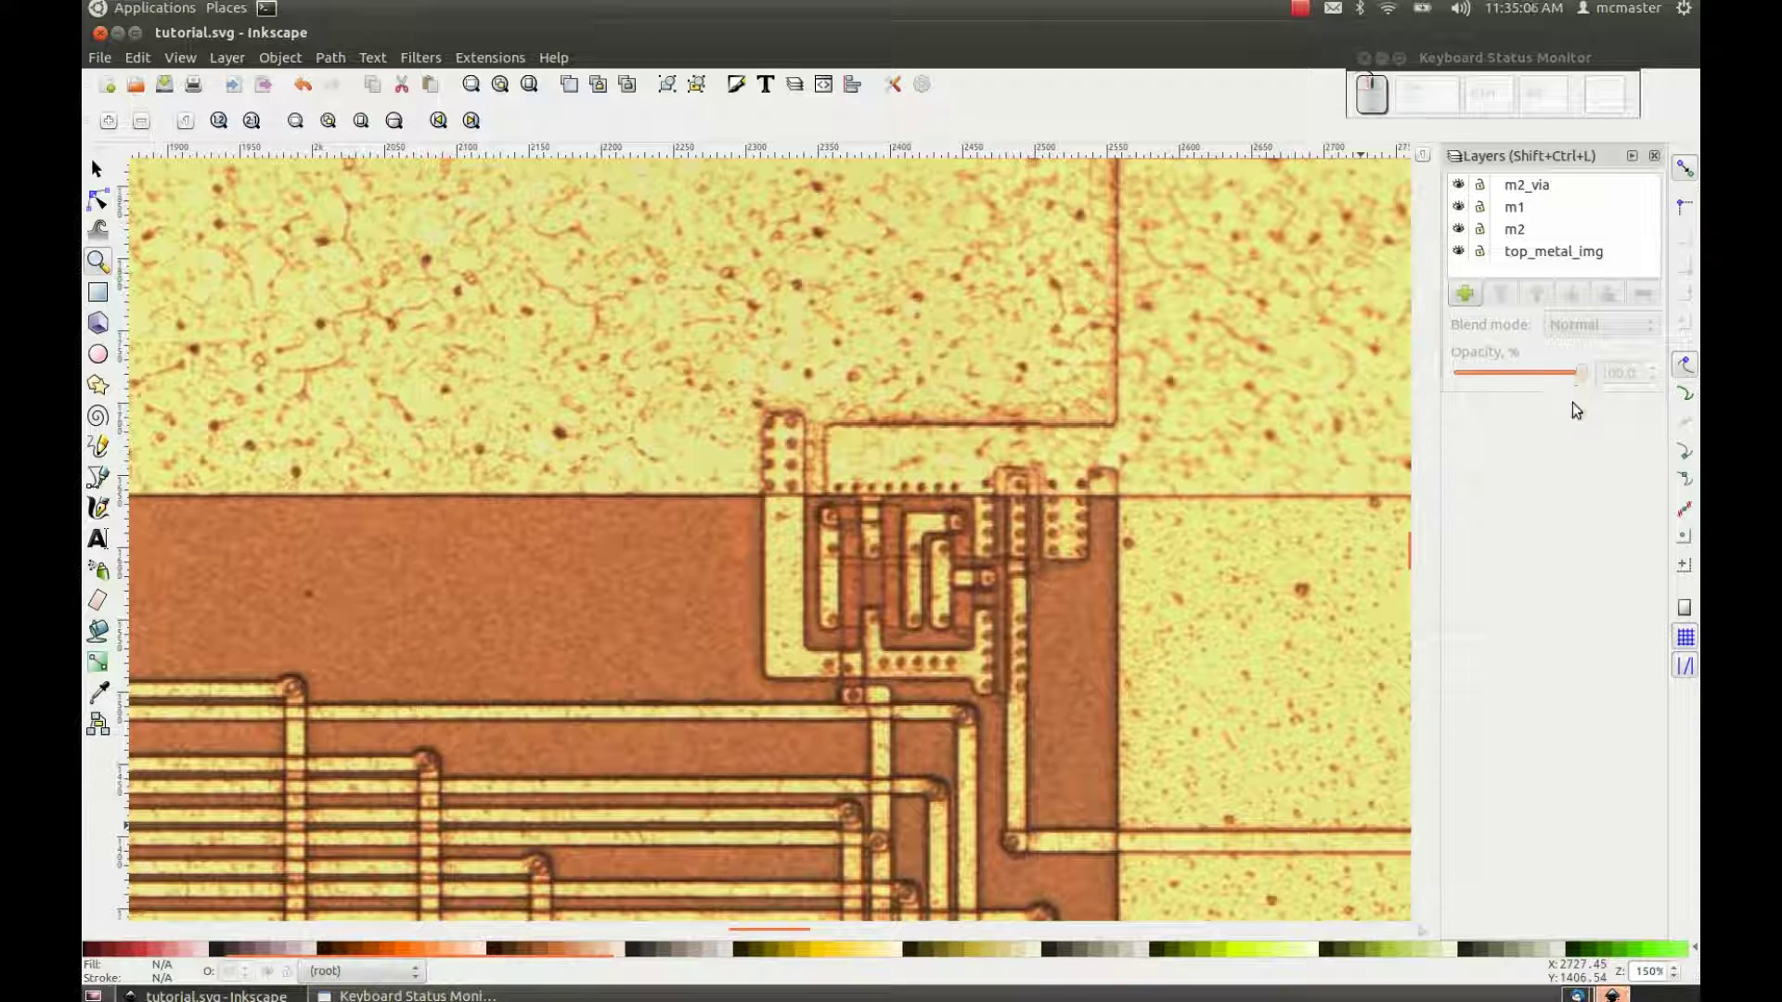
Step: Zoom to 150% to see more of the die around the circuit cluster
left_click(1572, 411)
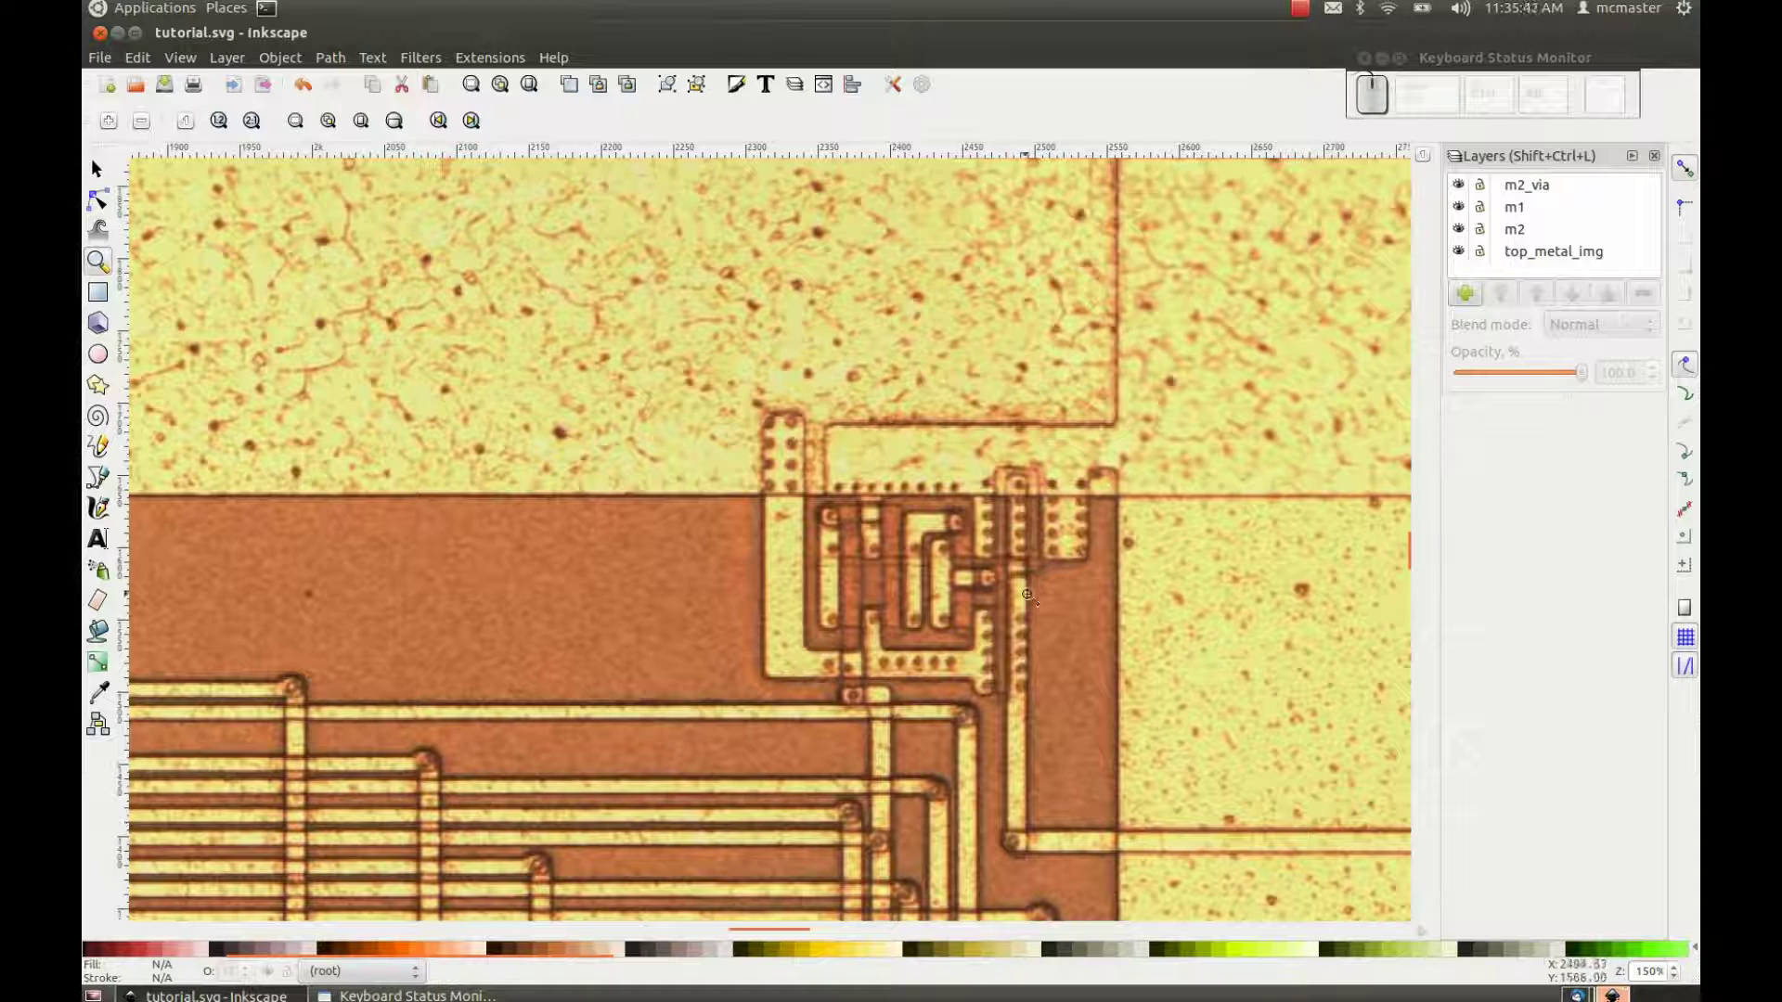
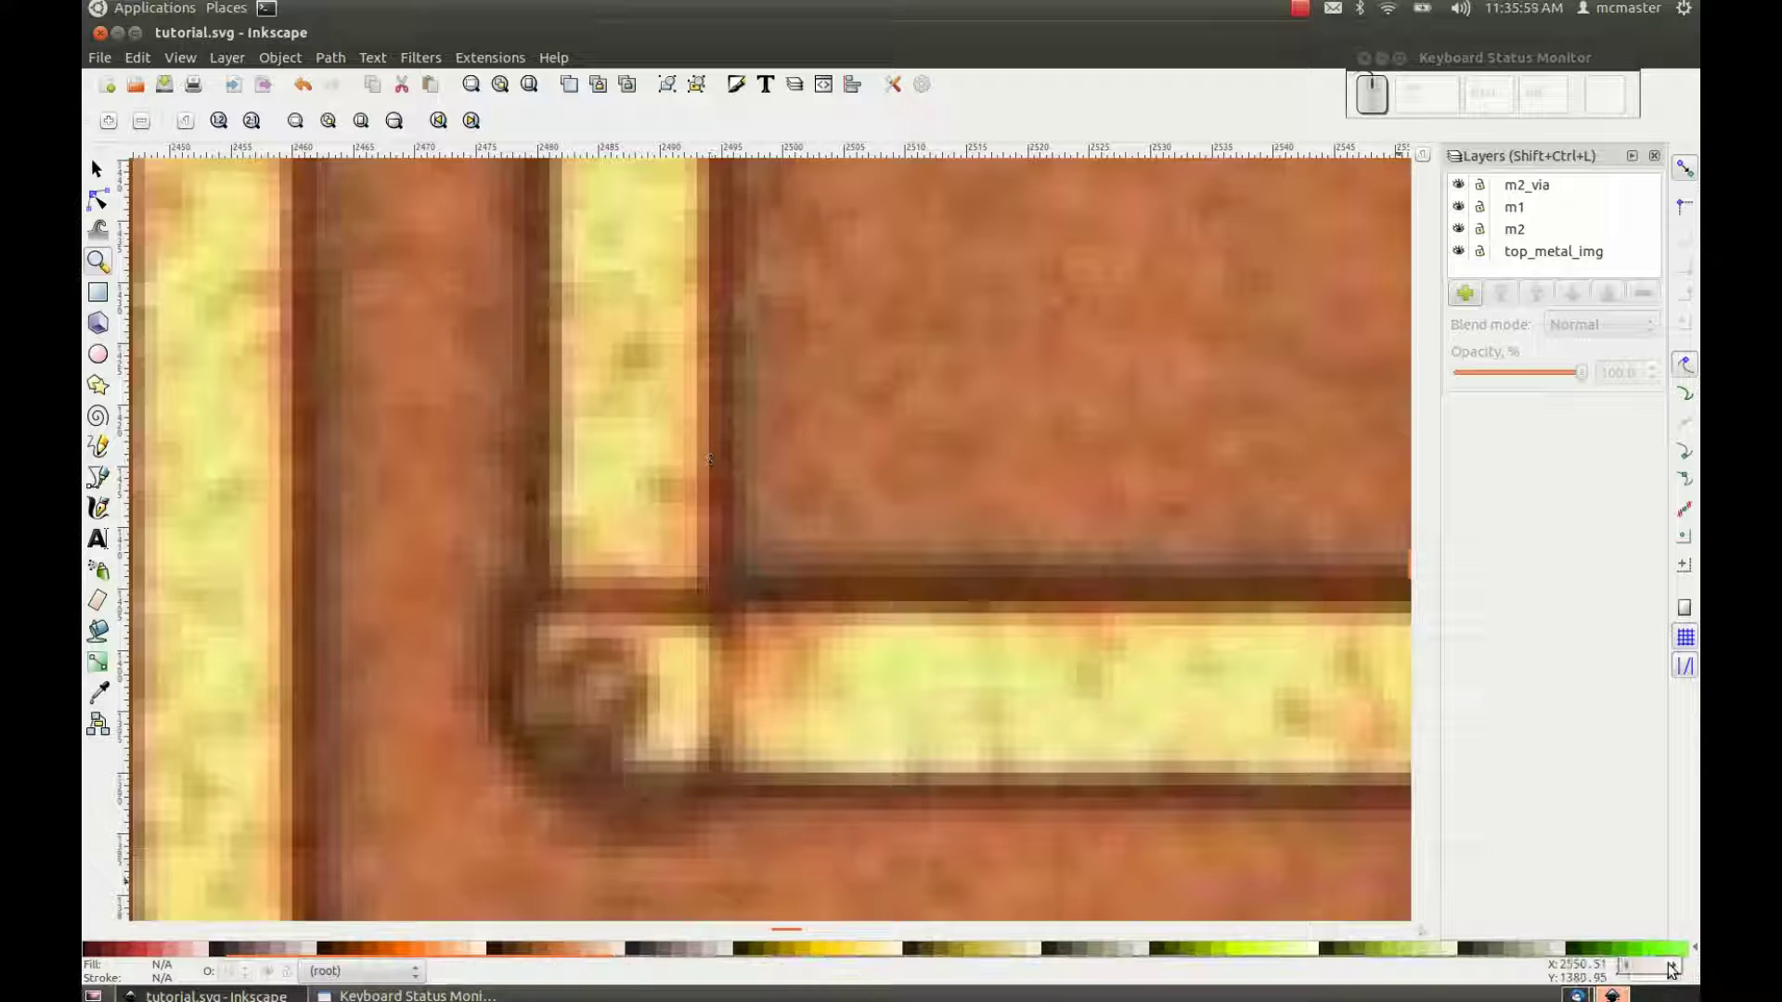
left_click(97, 165)
key("1")
key("5")
key("Return")
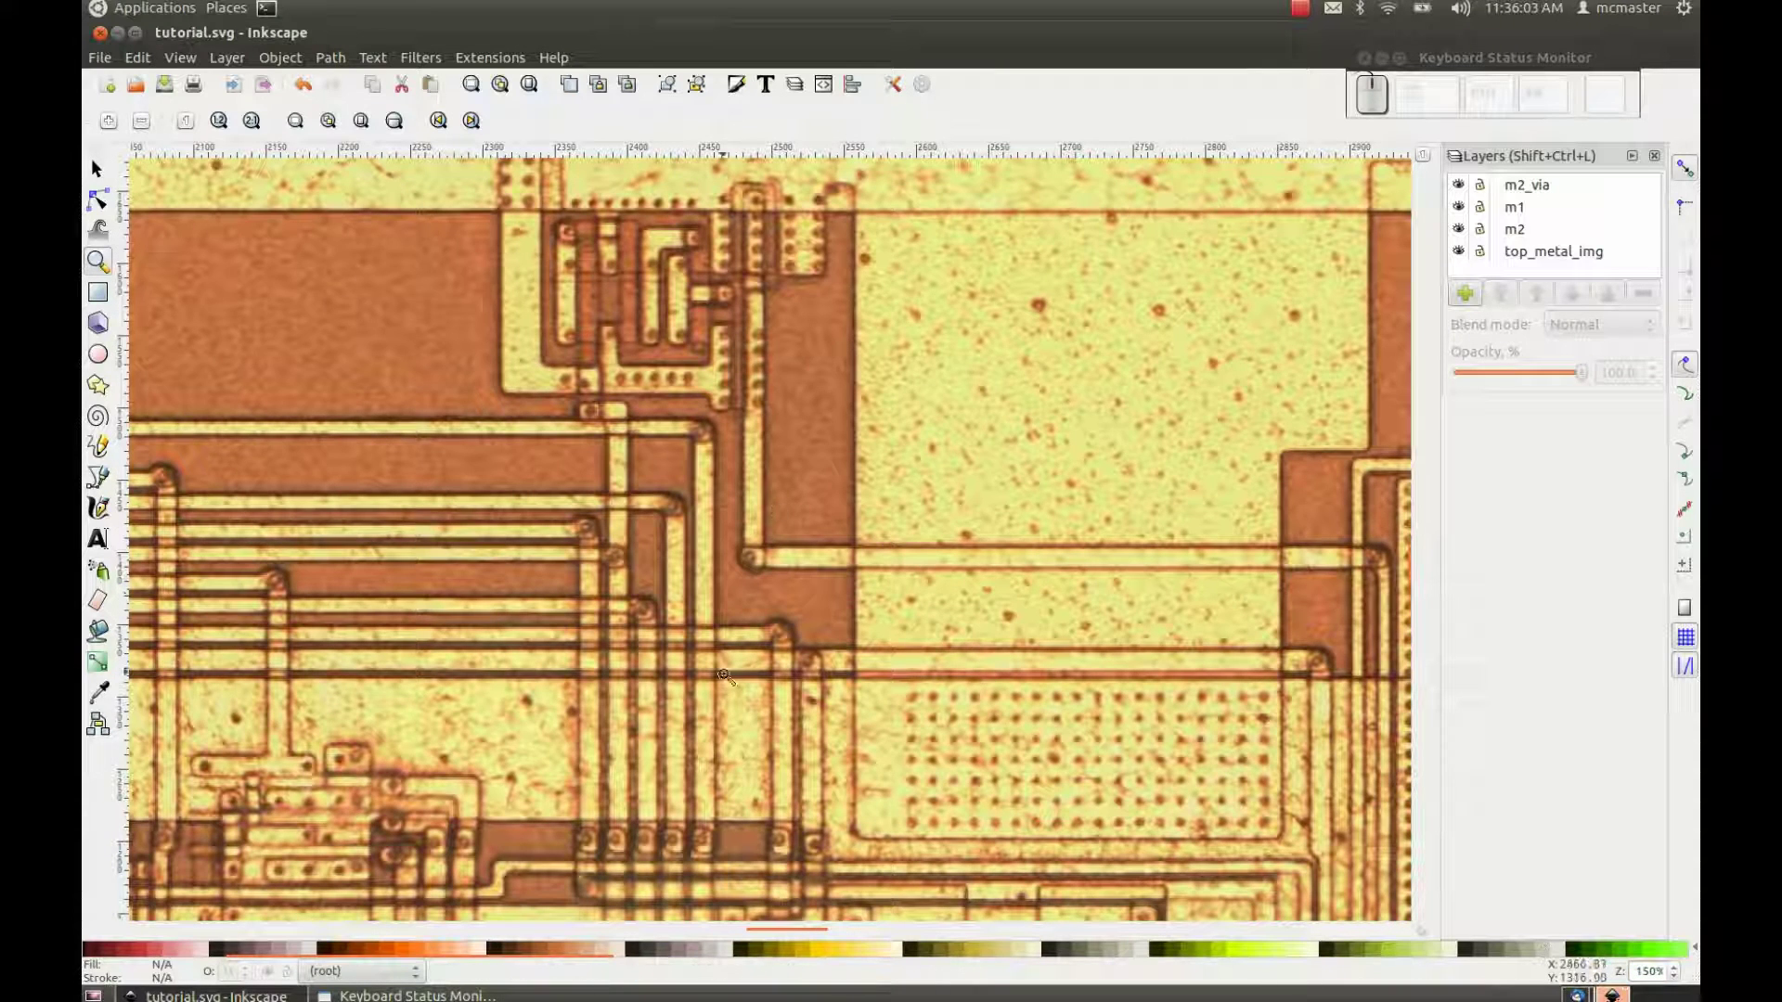
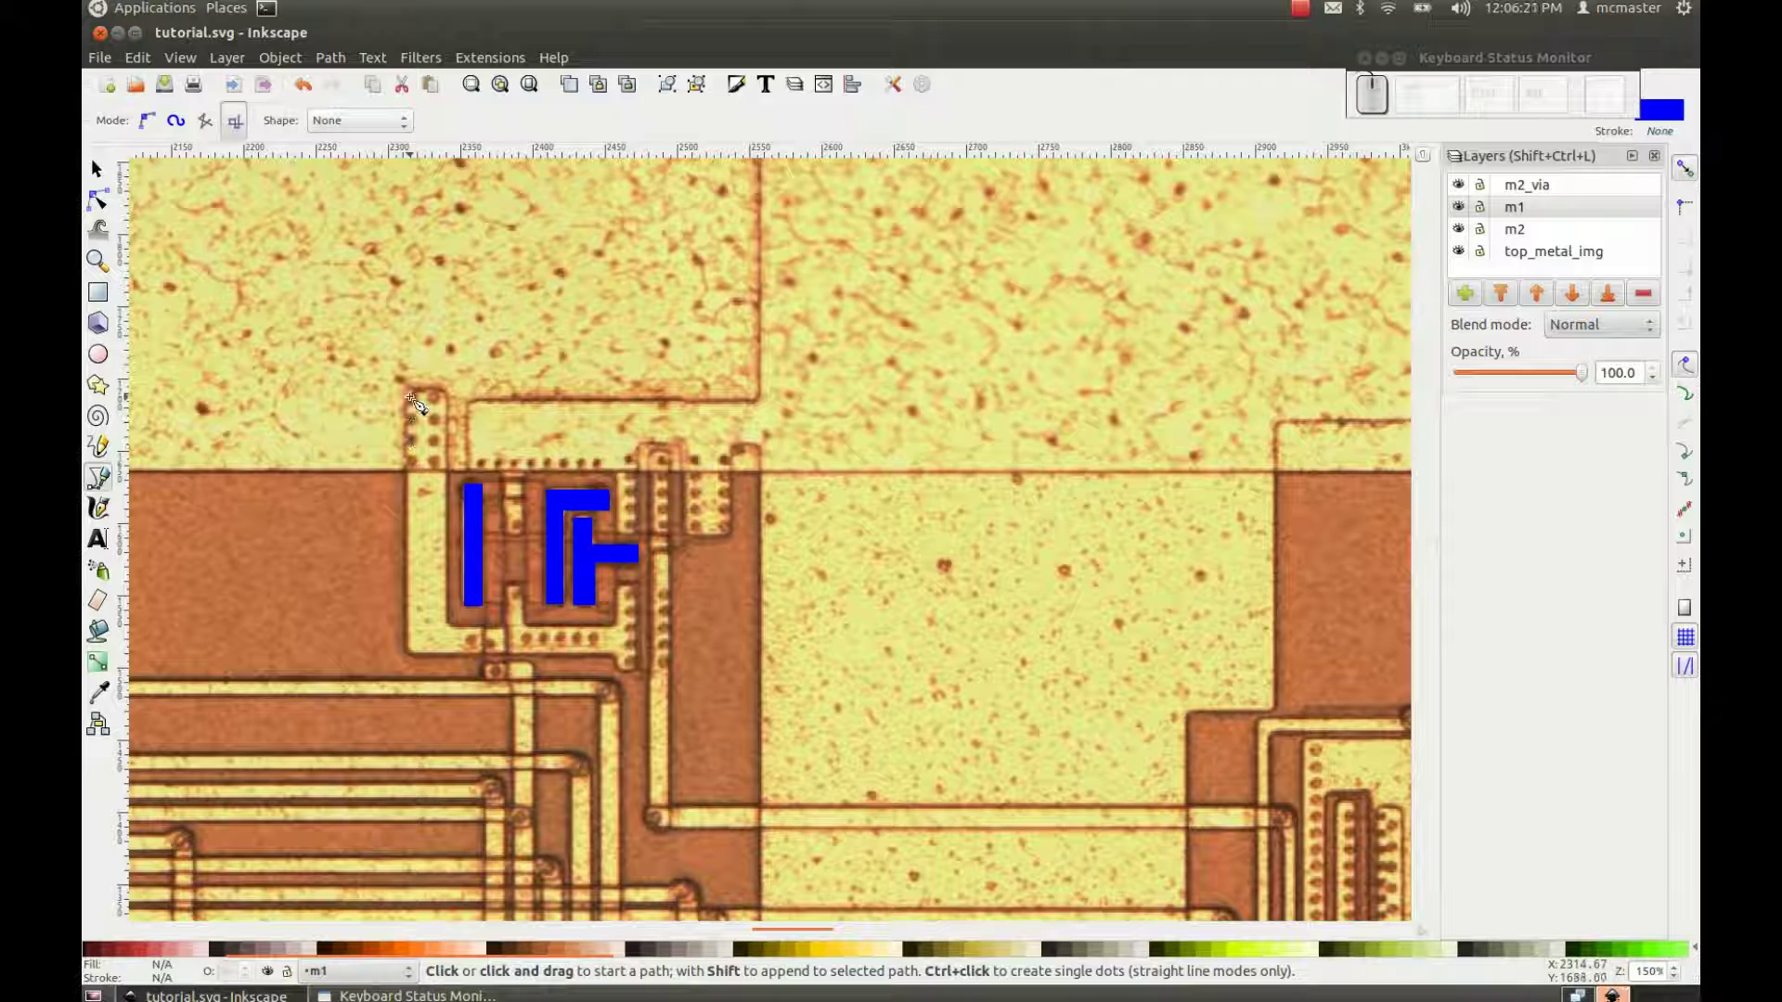
Step: Place a corner point of a blue trace outline around the circuit cluster
left_click(420, 397)
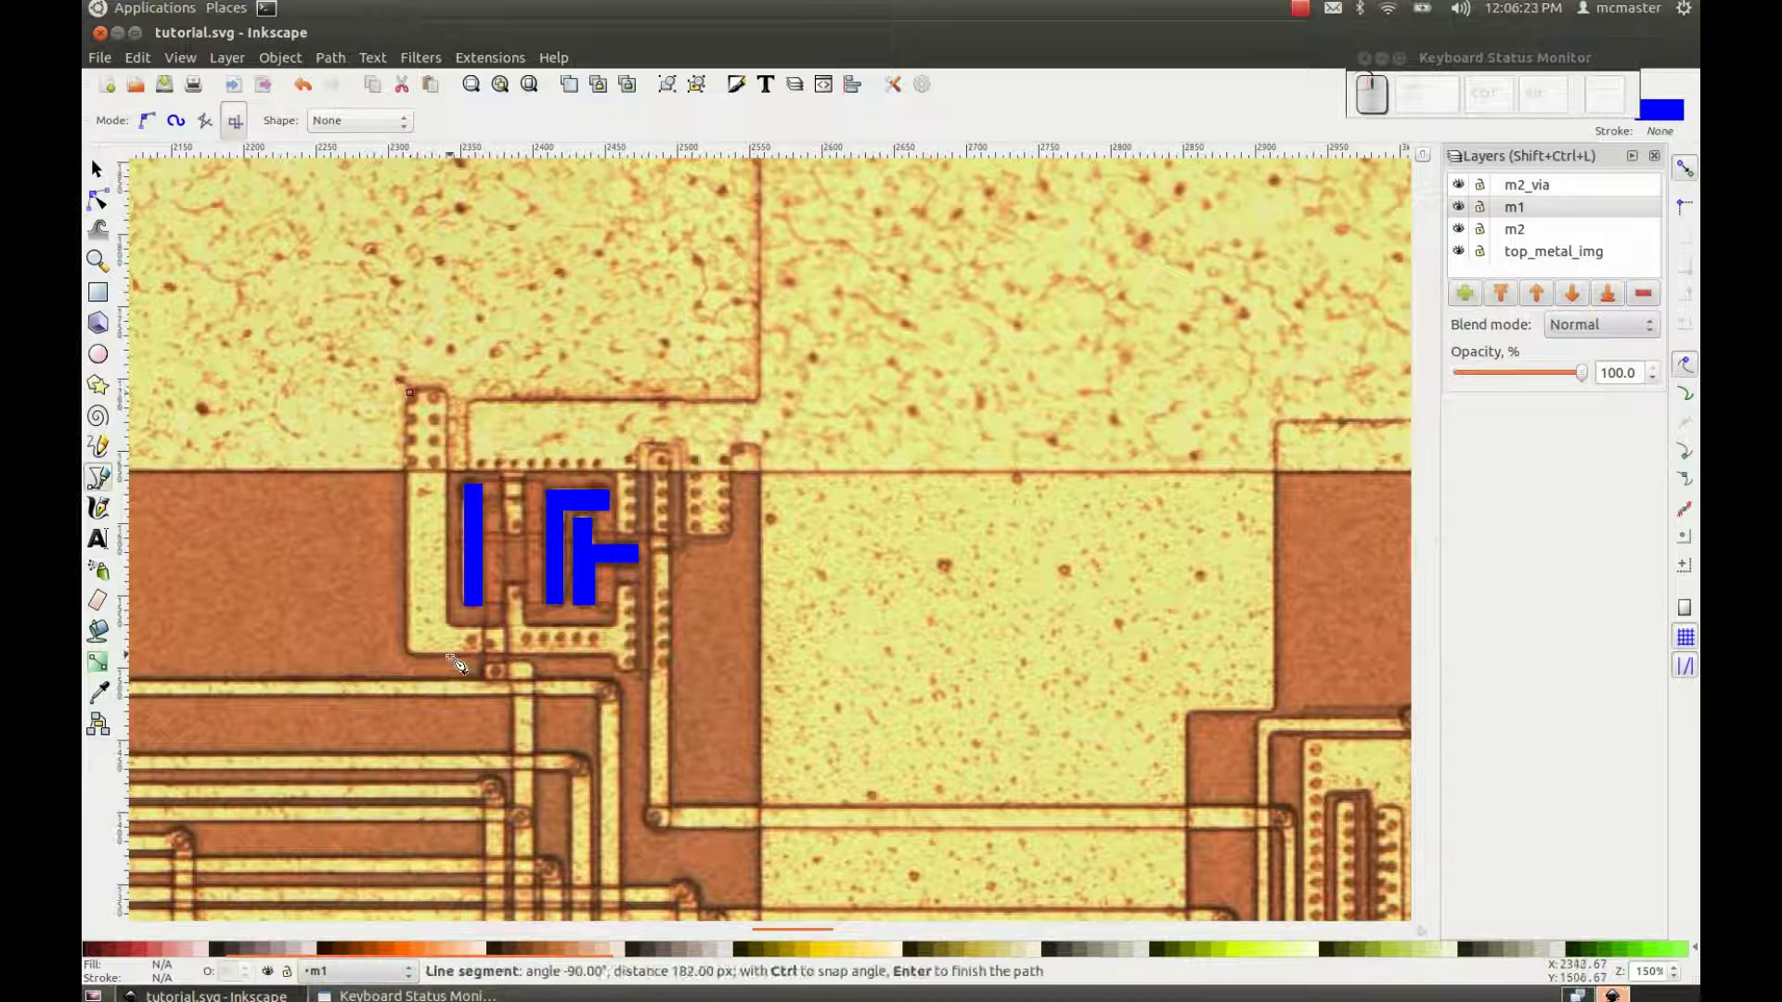
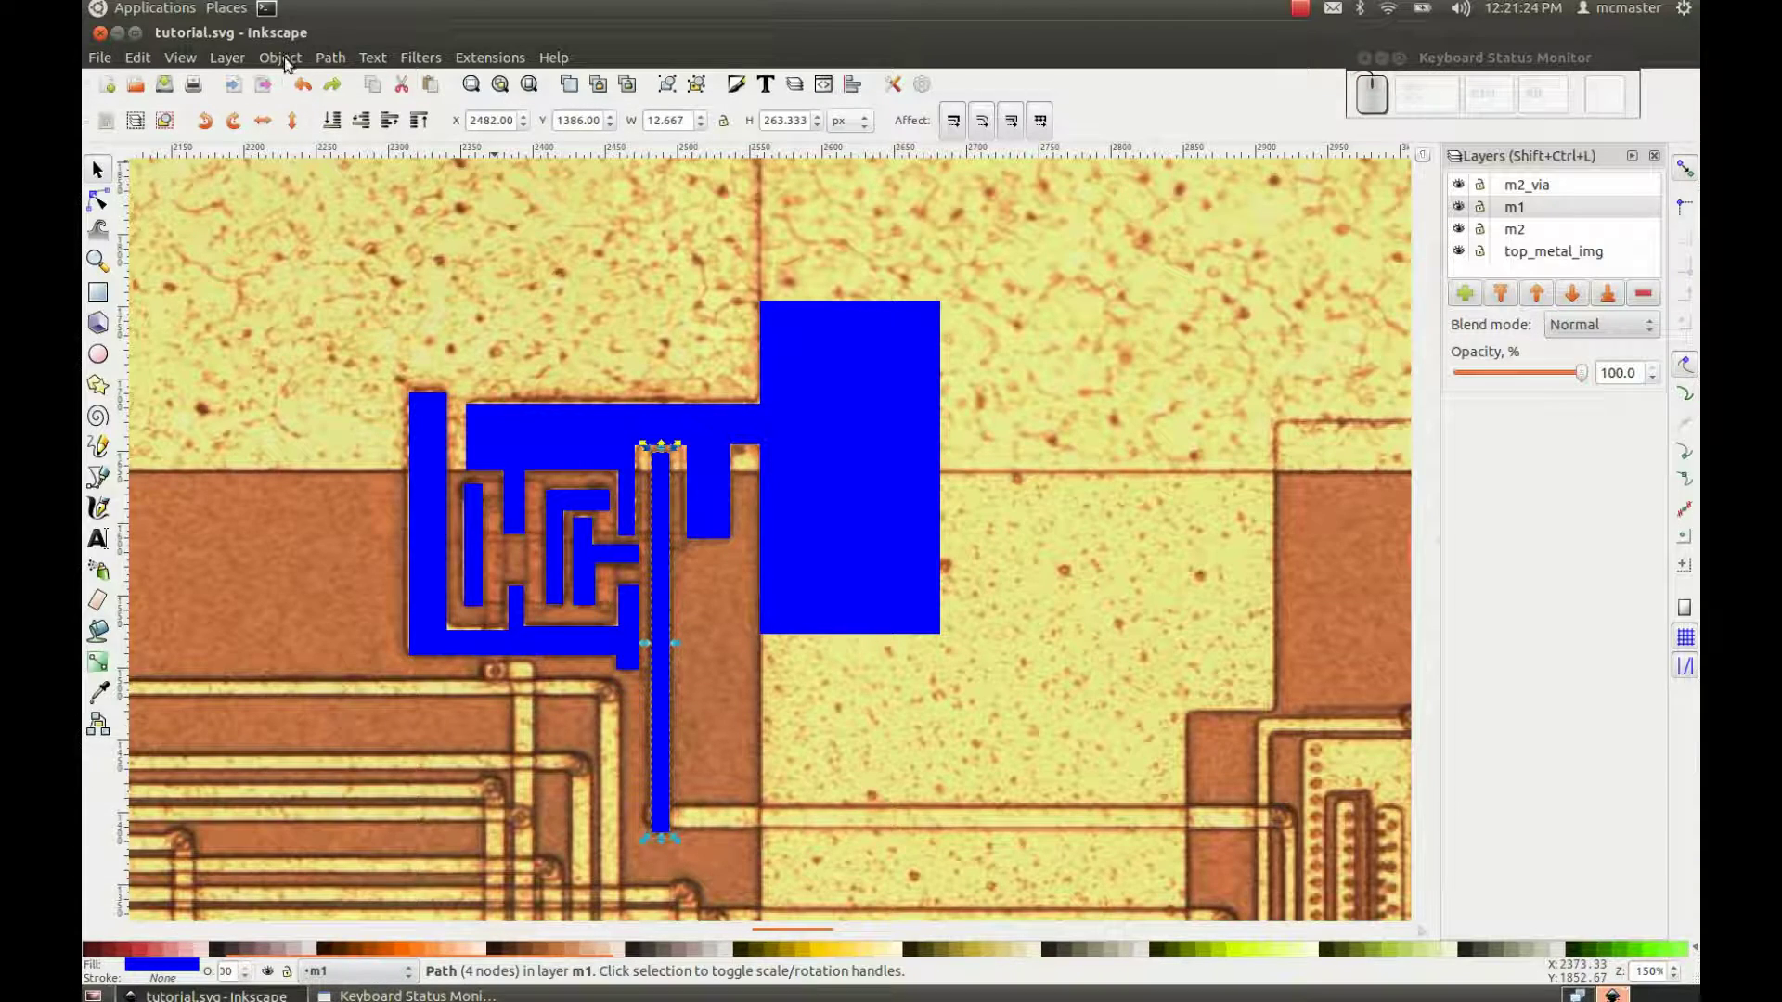
Step: Move the vertical trace to layer m2, then lock m2, top_metal_img and m2_via
left_click(289, 64)
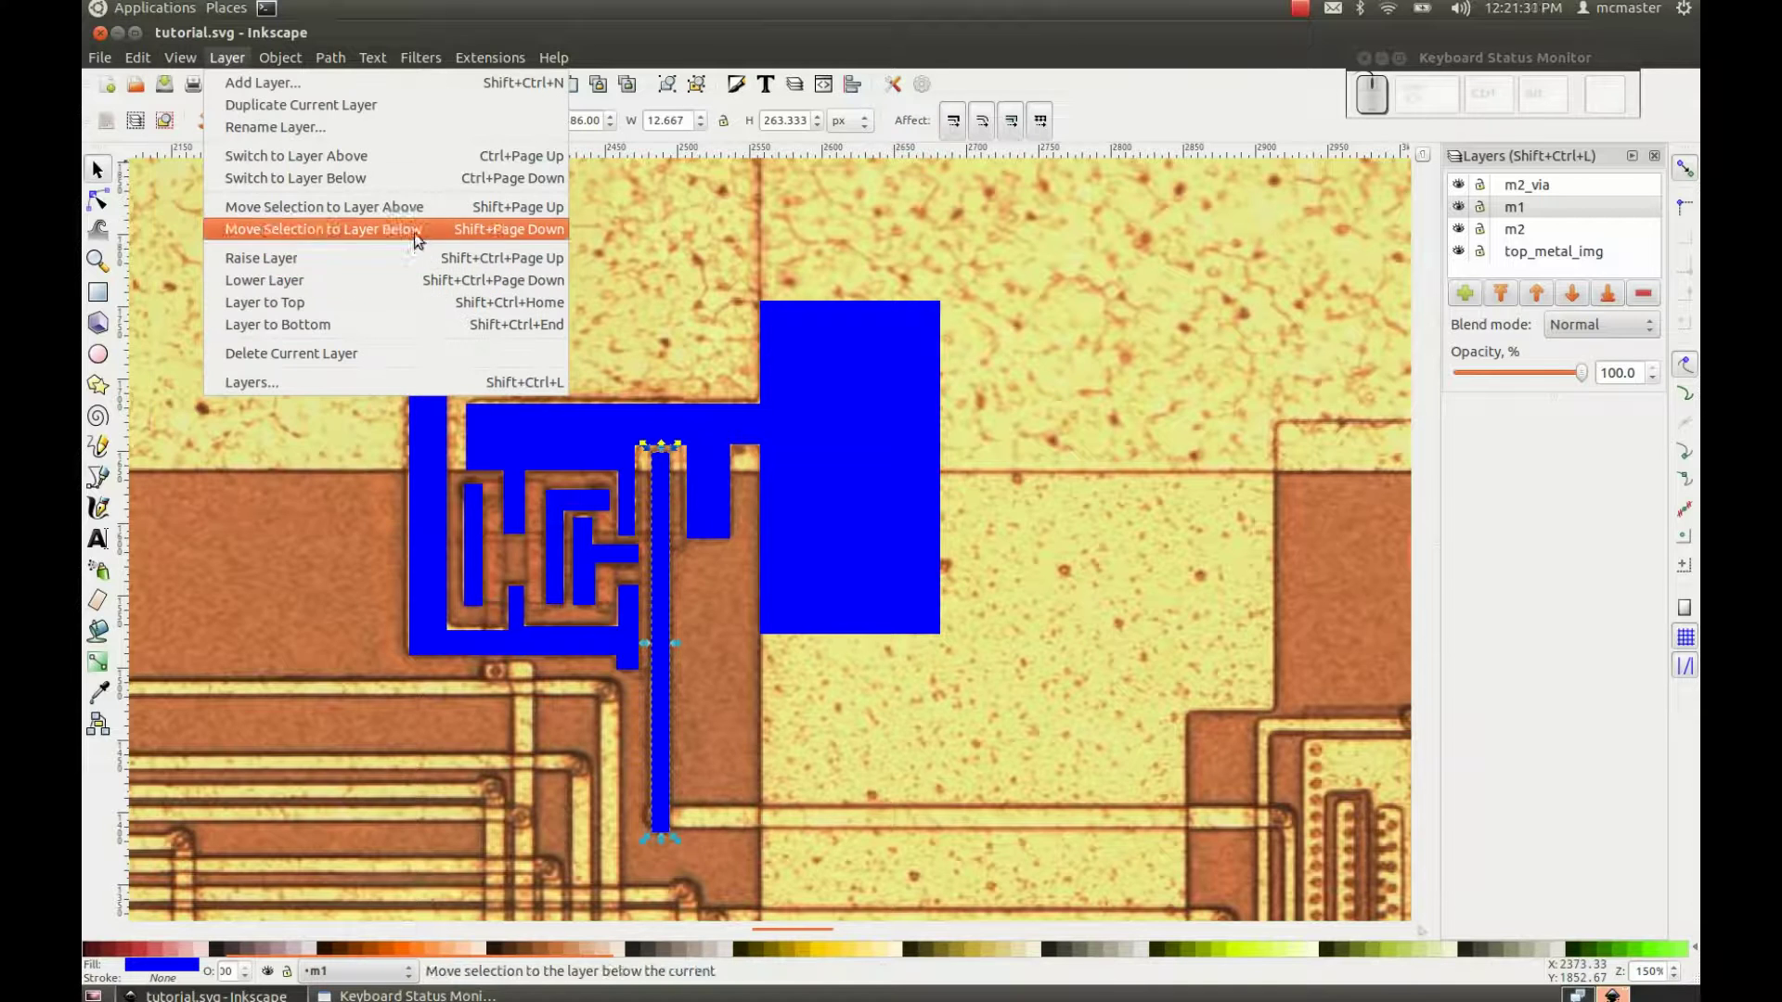
left_click_drag(422, 238, 1499, 412)
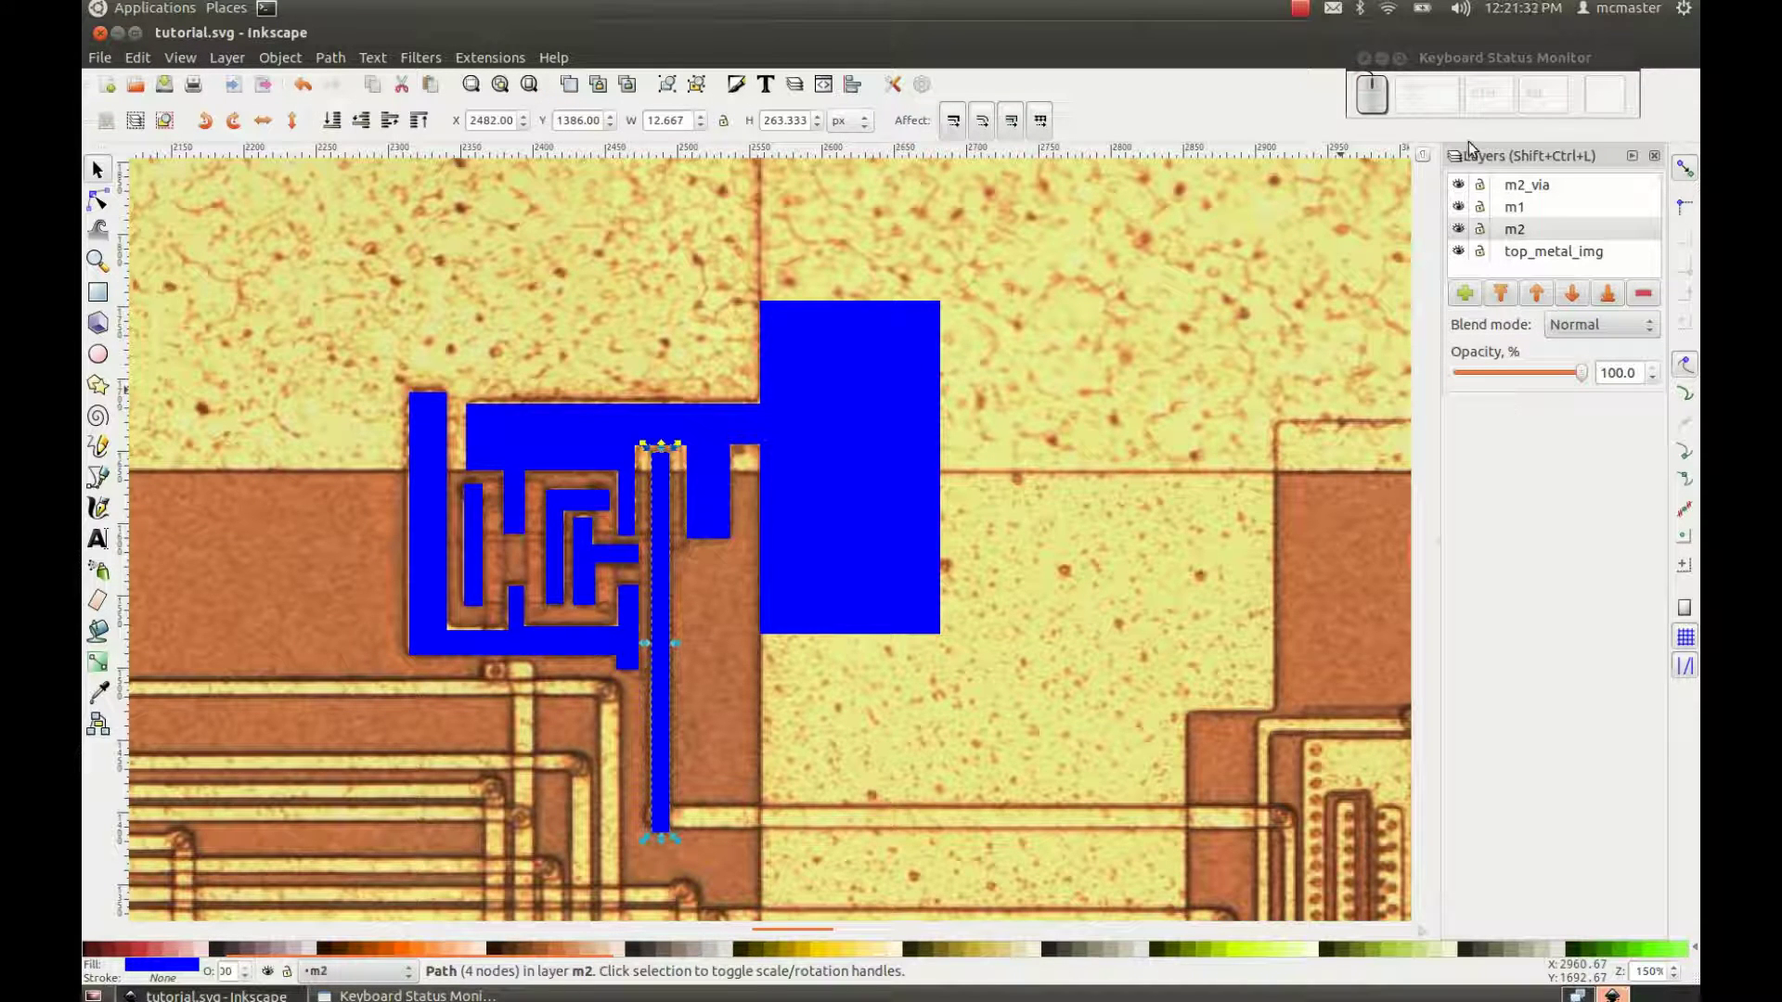
left_click(1468, 215)
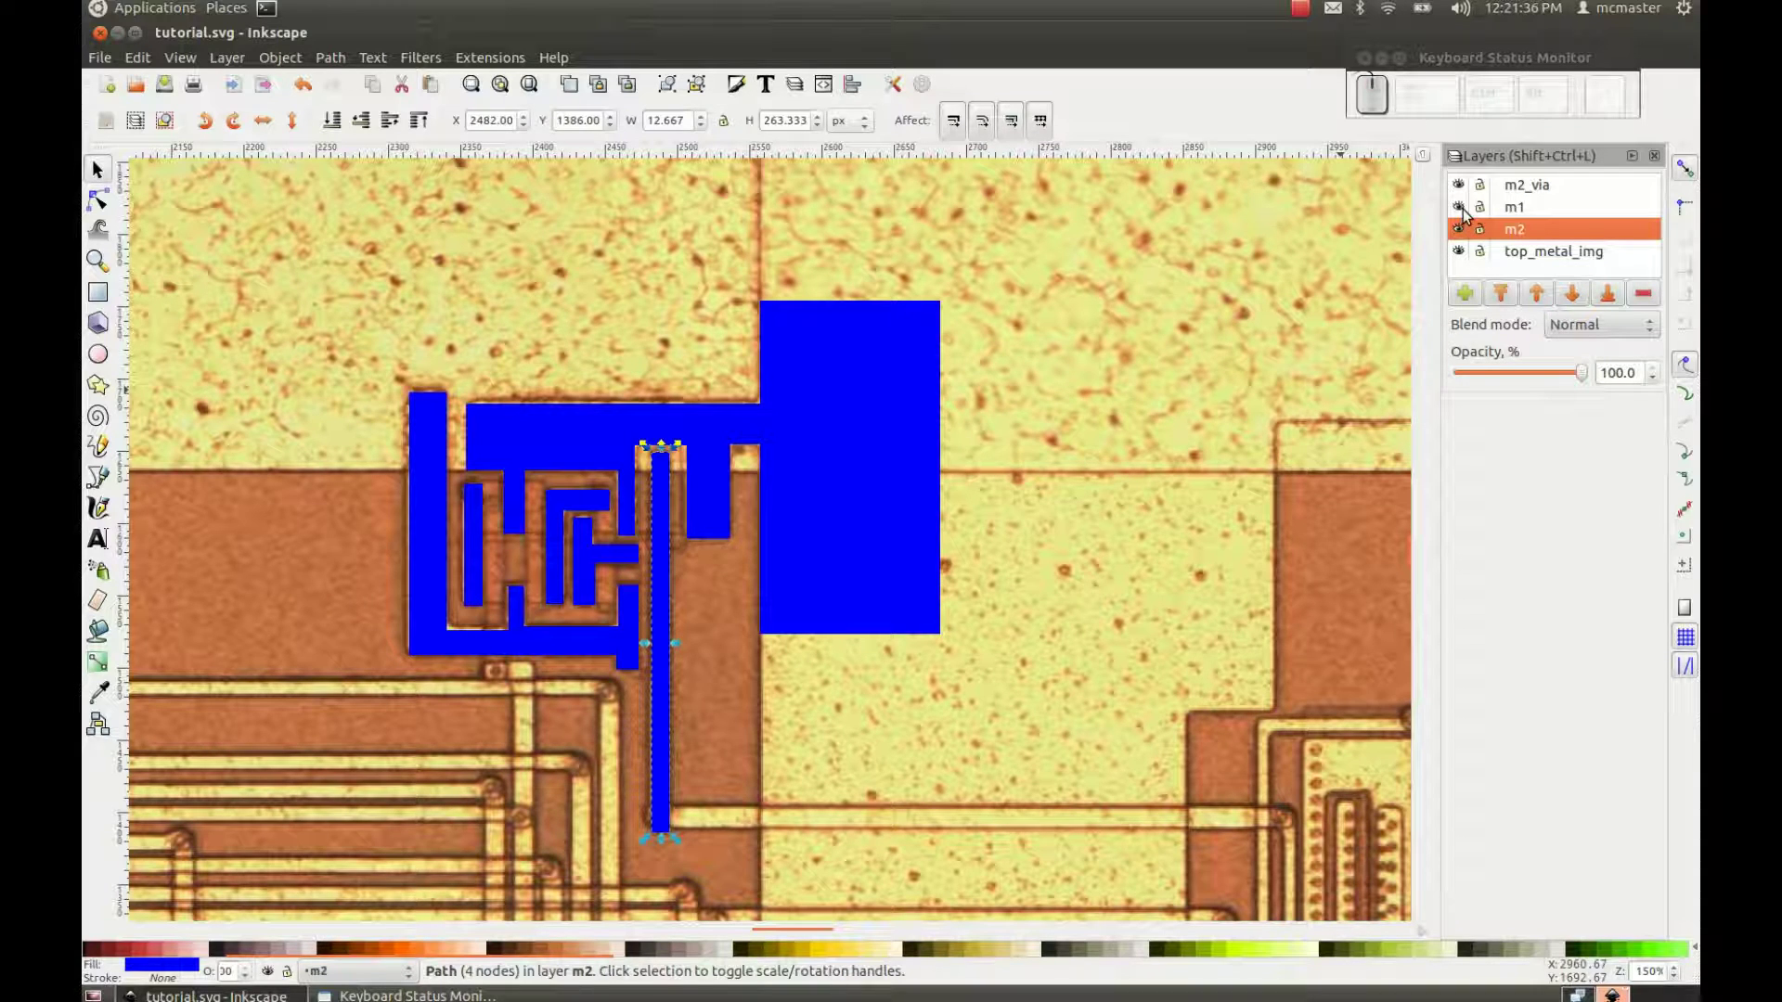
left_click(1483, 256)
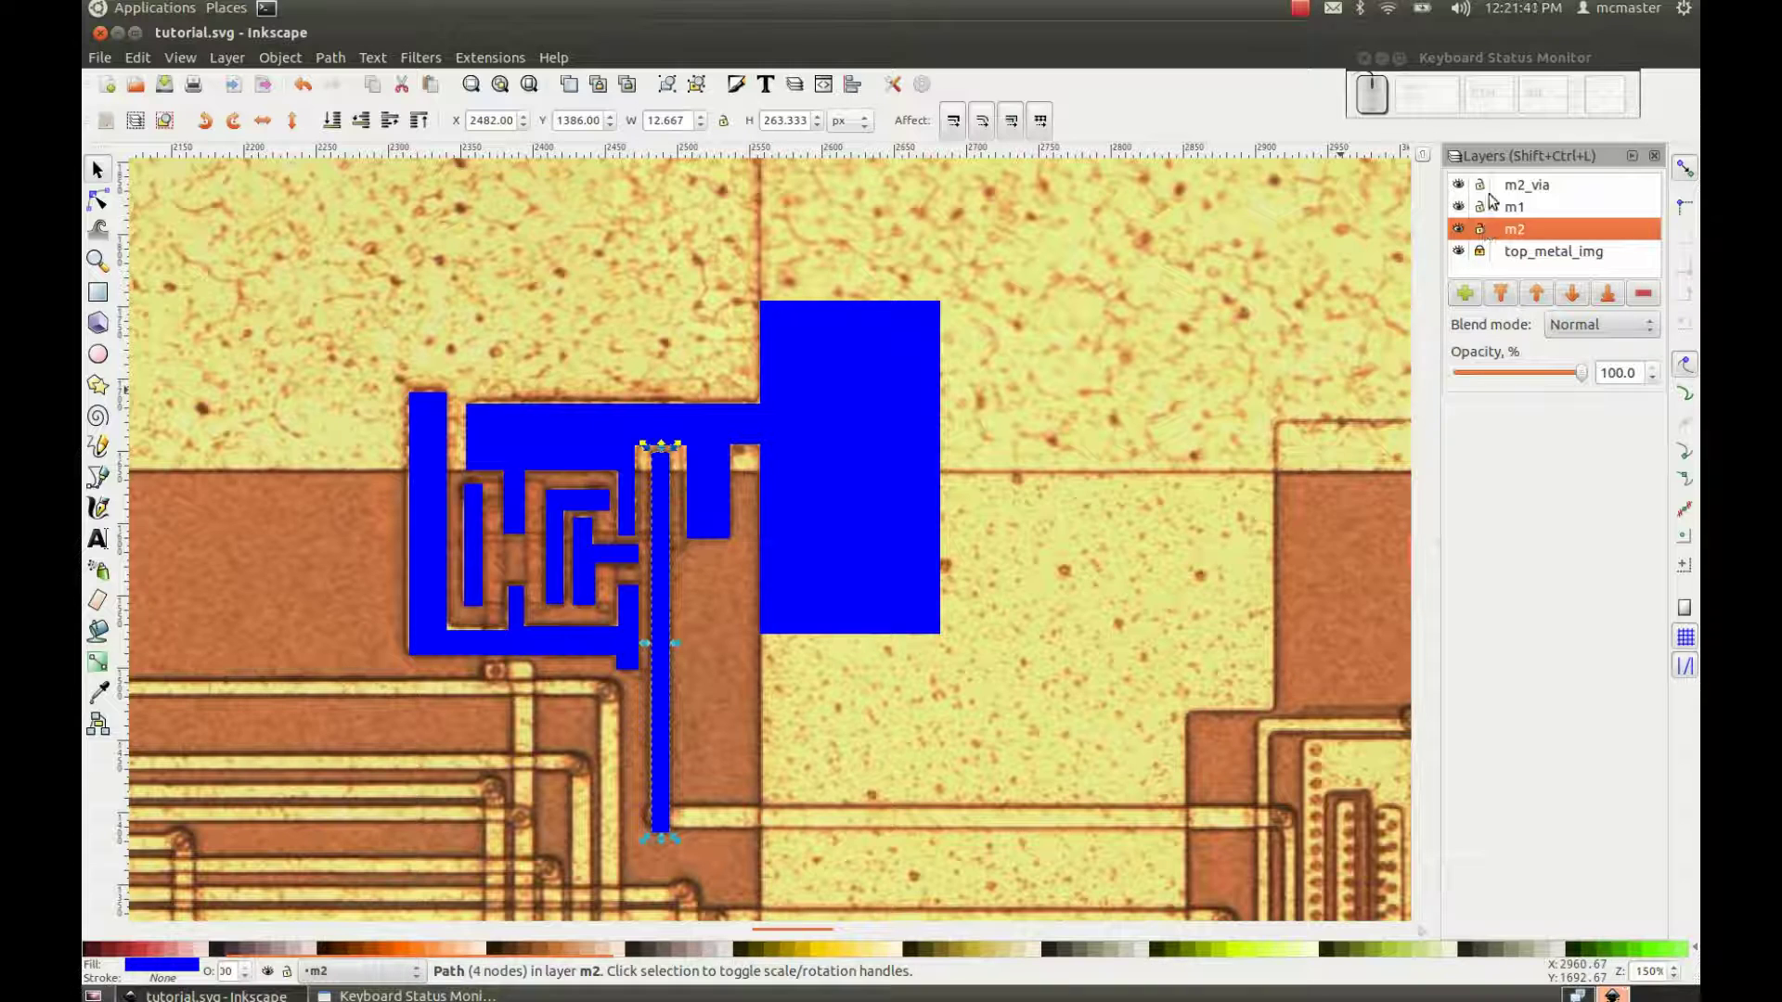
left_click(1485, 188)
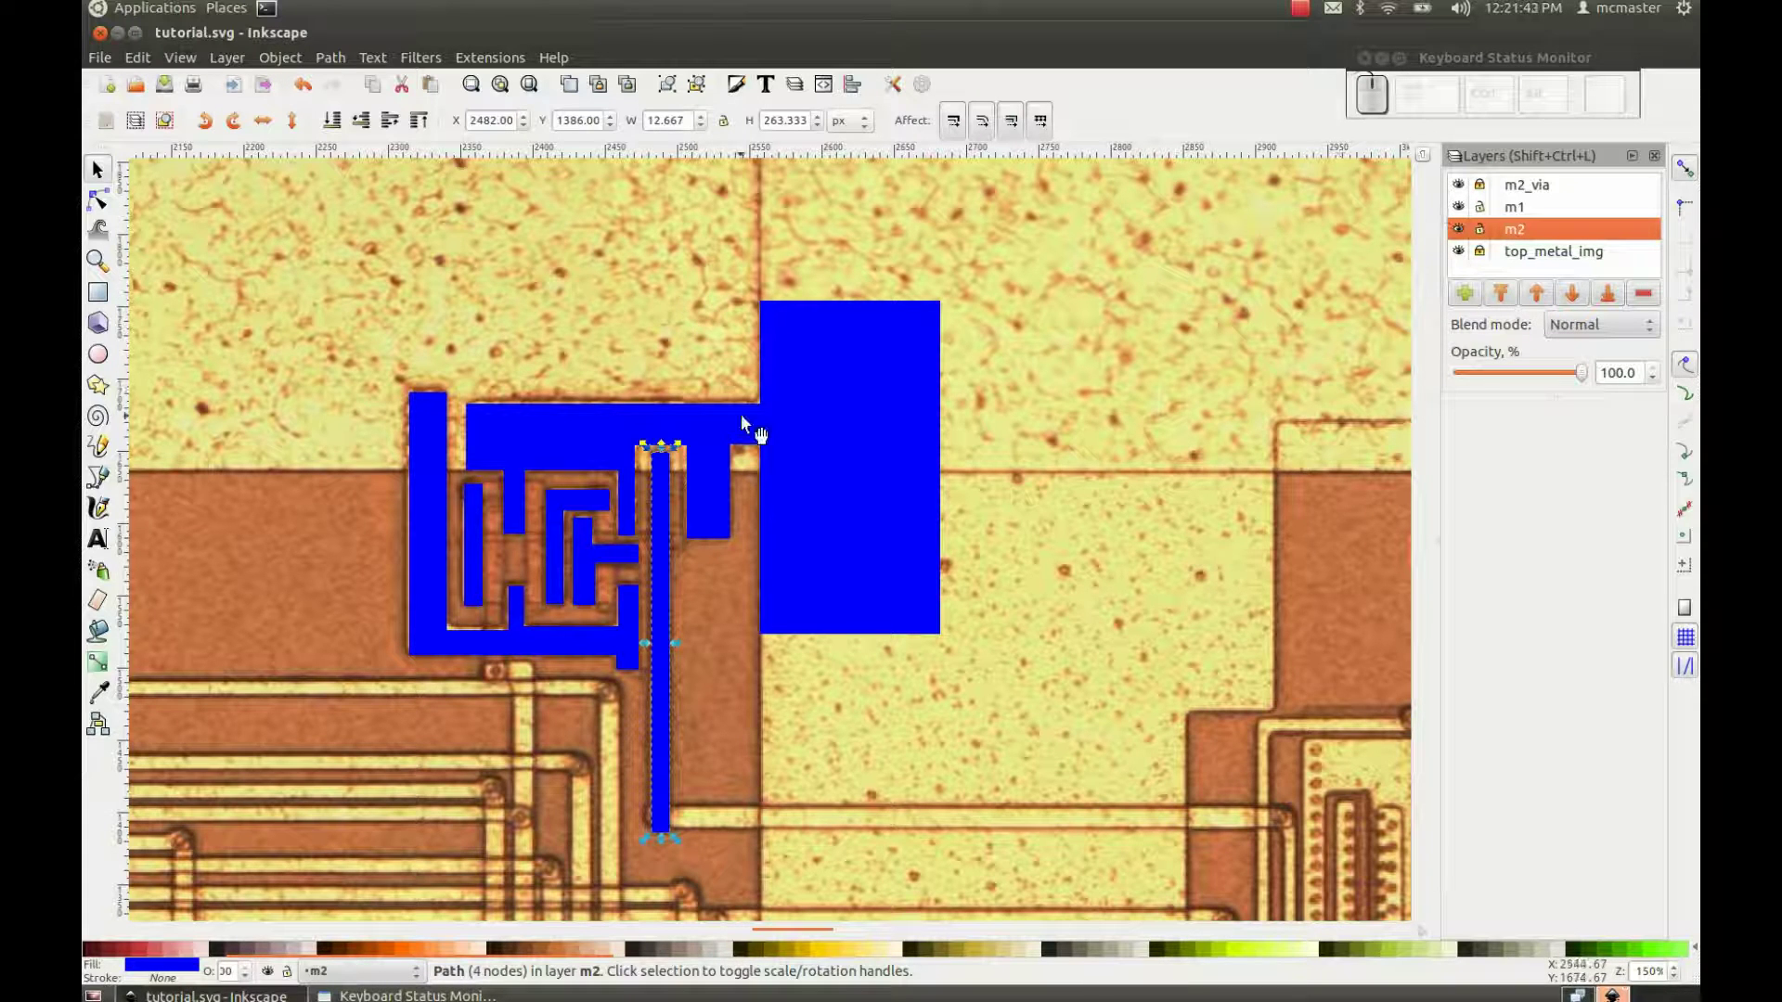
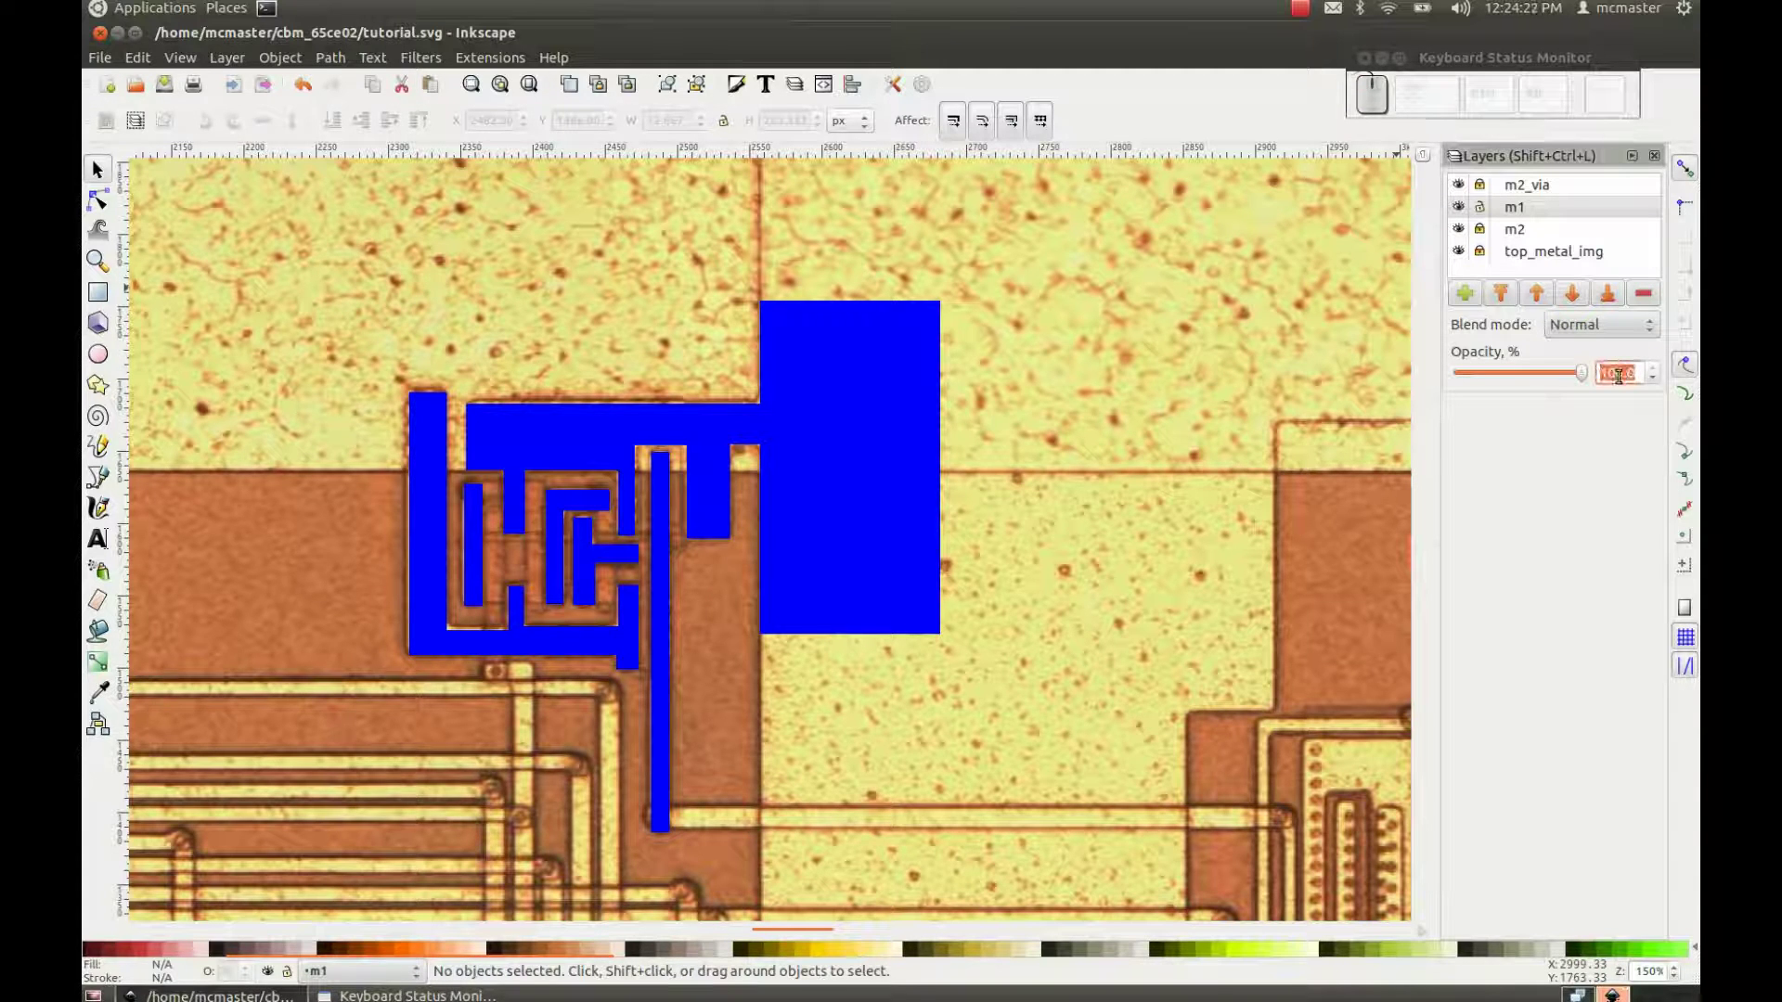
Step: Confirm 40% opacity for layer m1 so the die photo shows through
key("Return")
key("Escape")
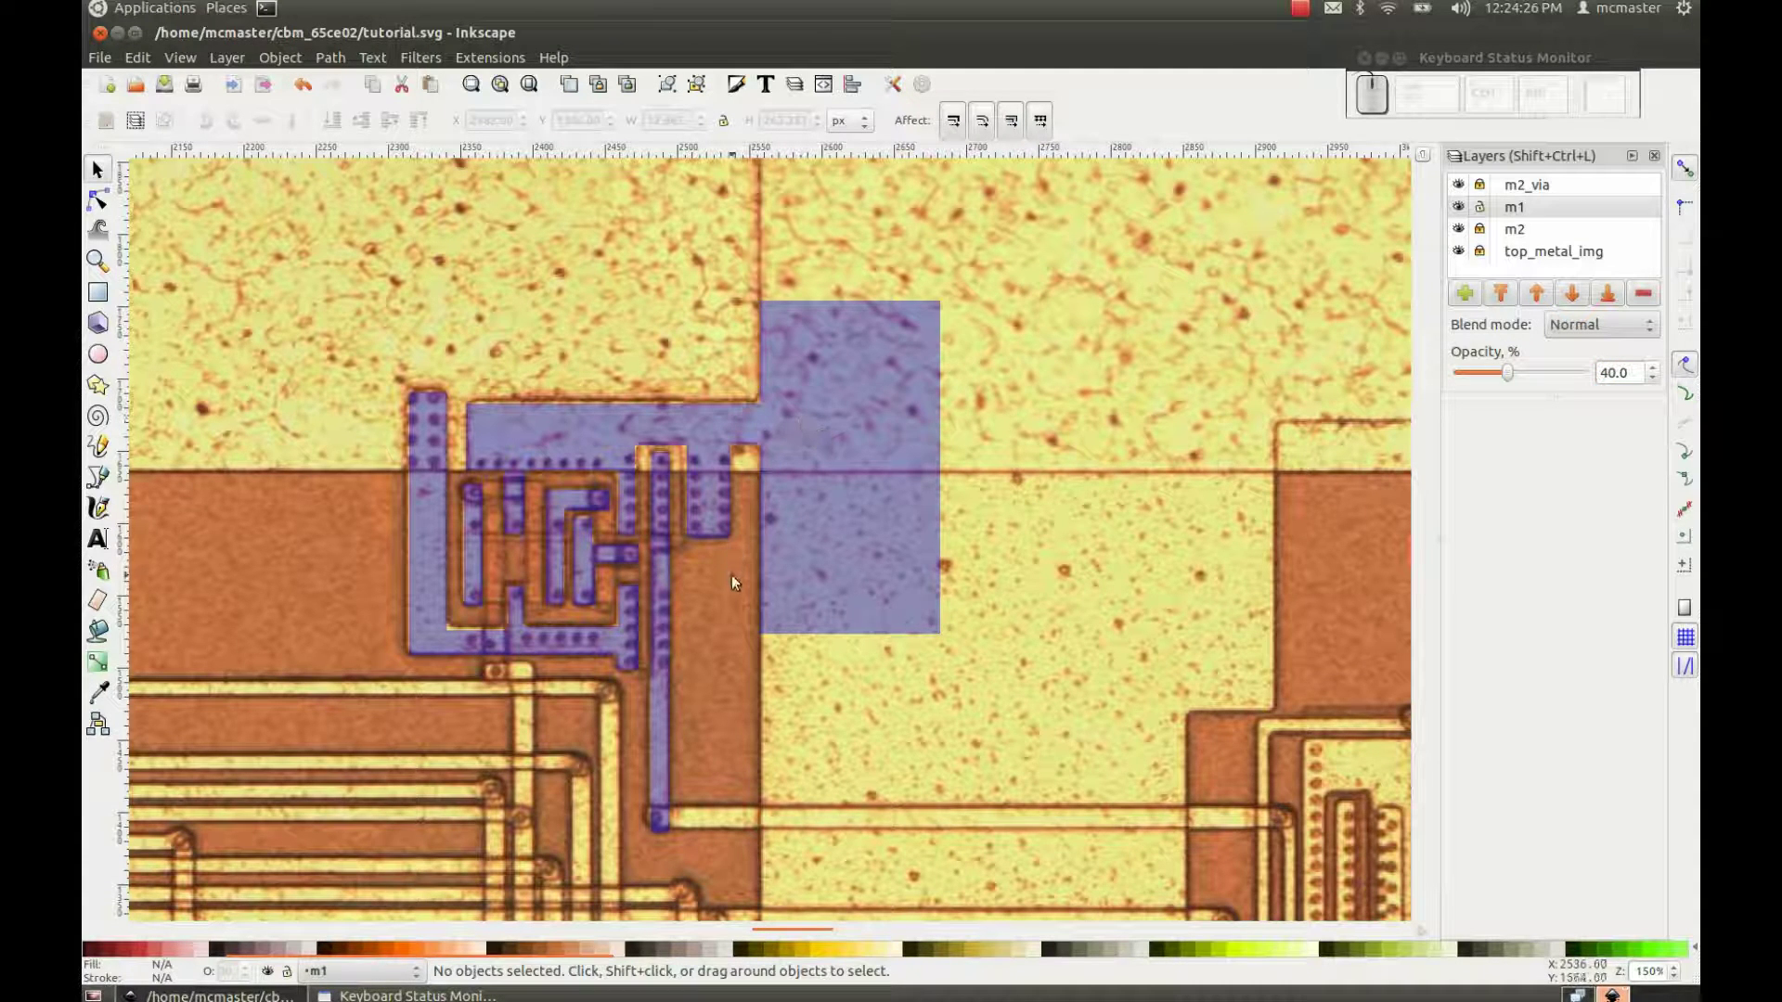
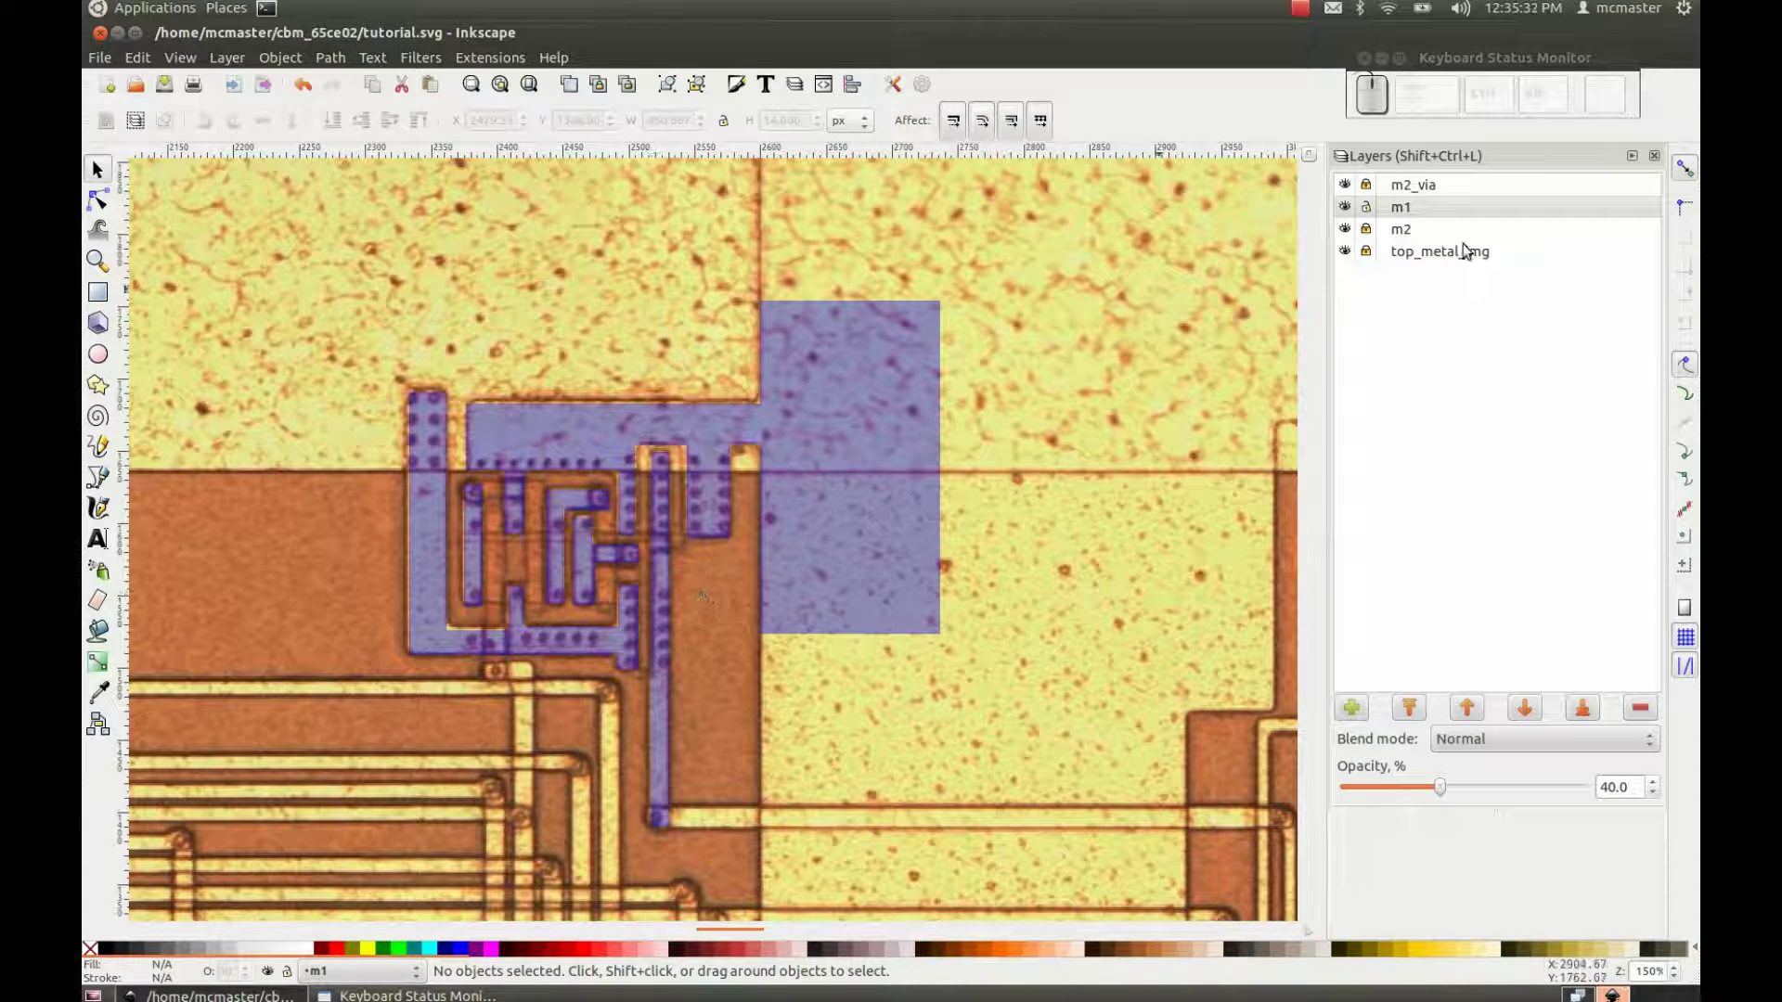
Step: Lock m1, unlock and select m2, and set its opacity to 40%
left_click(1434, 231)
left_click(1368, 212)
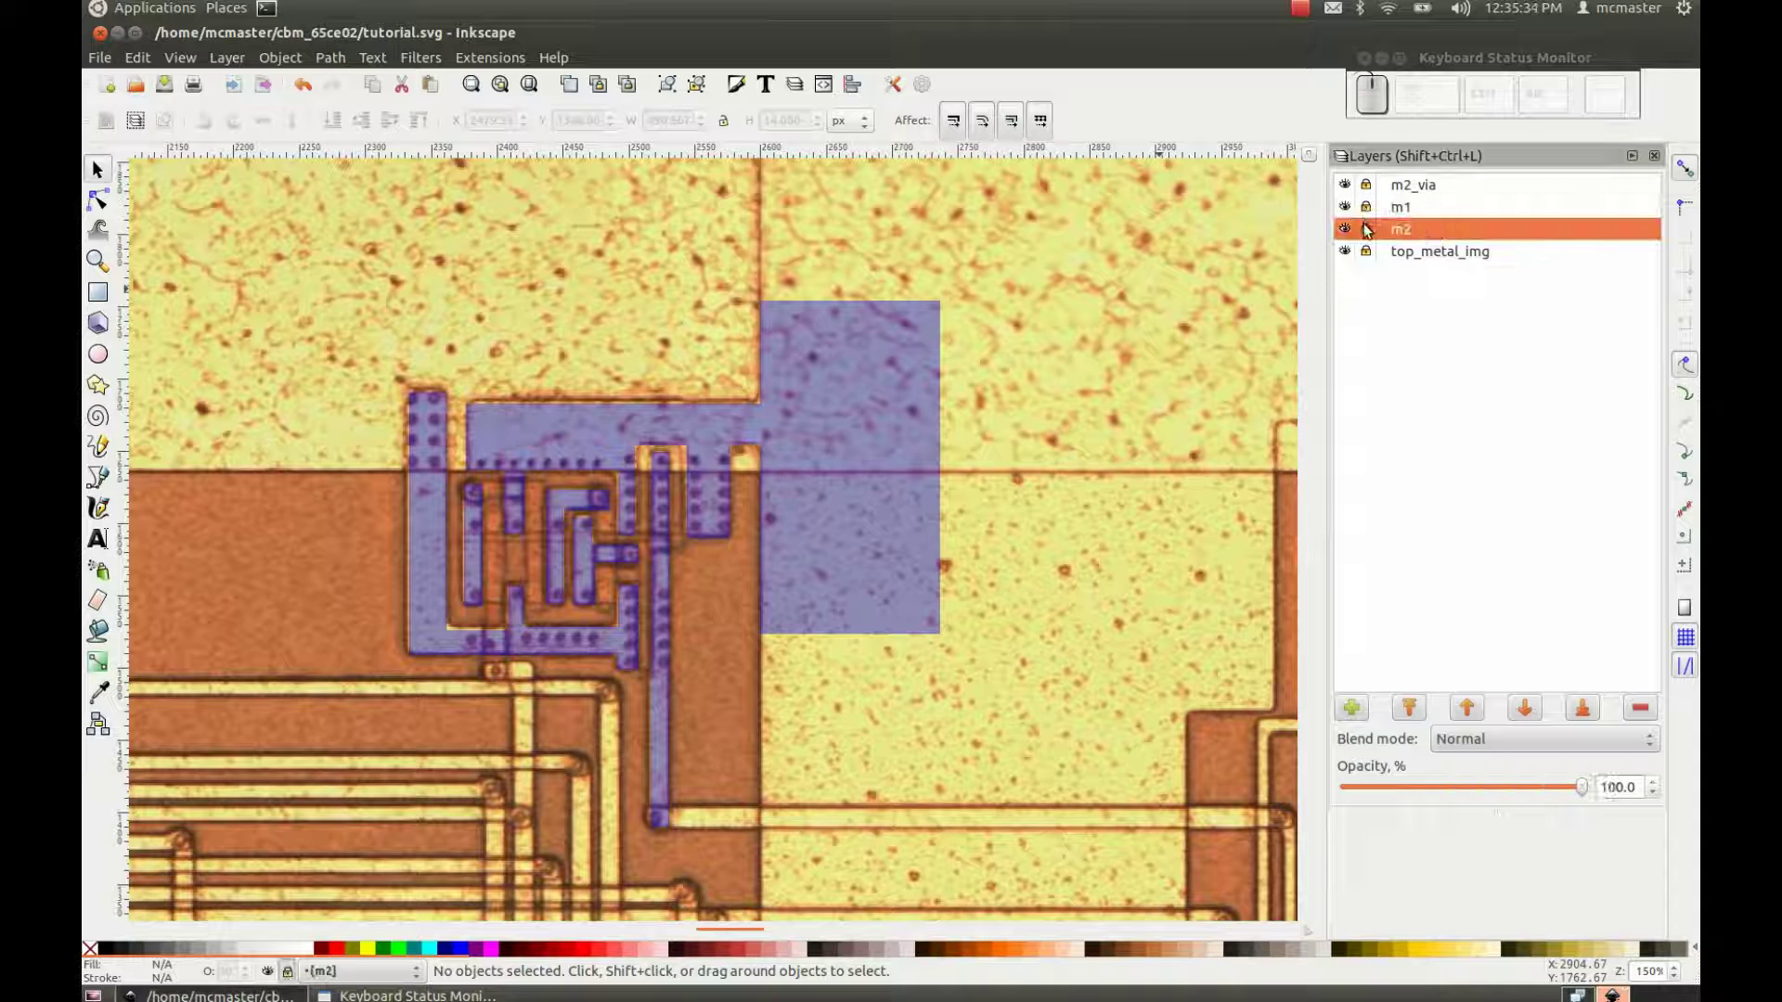
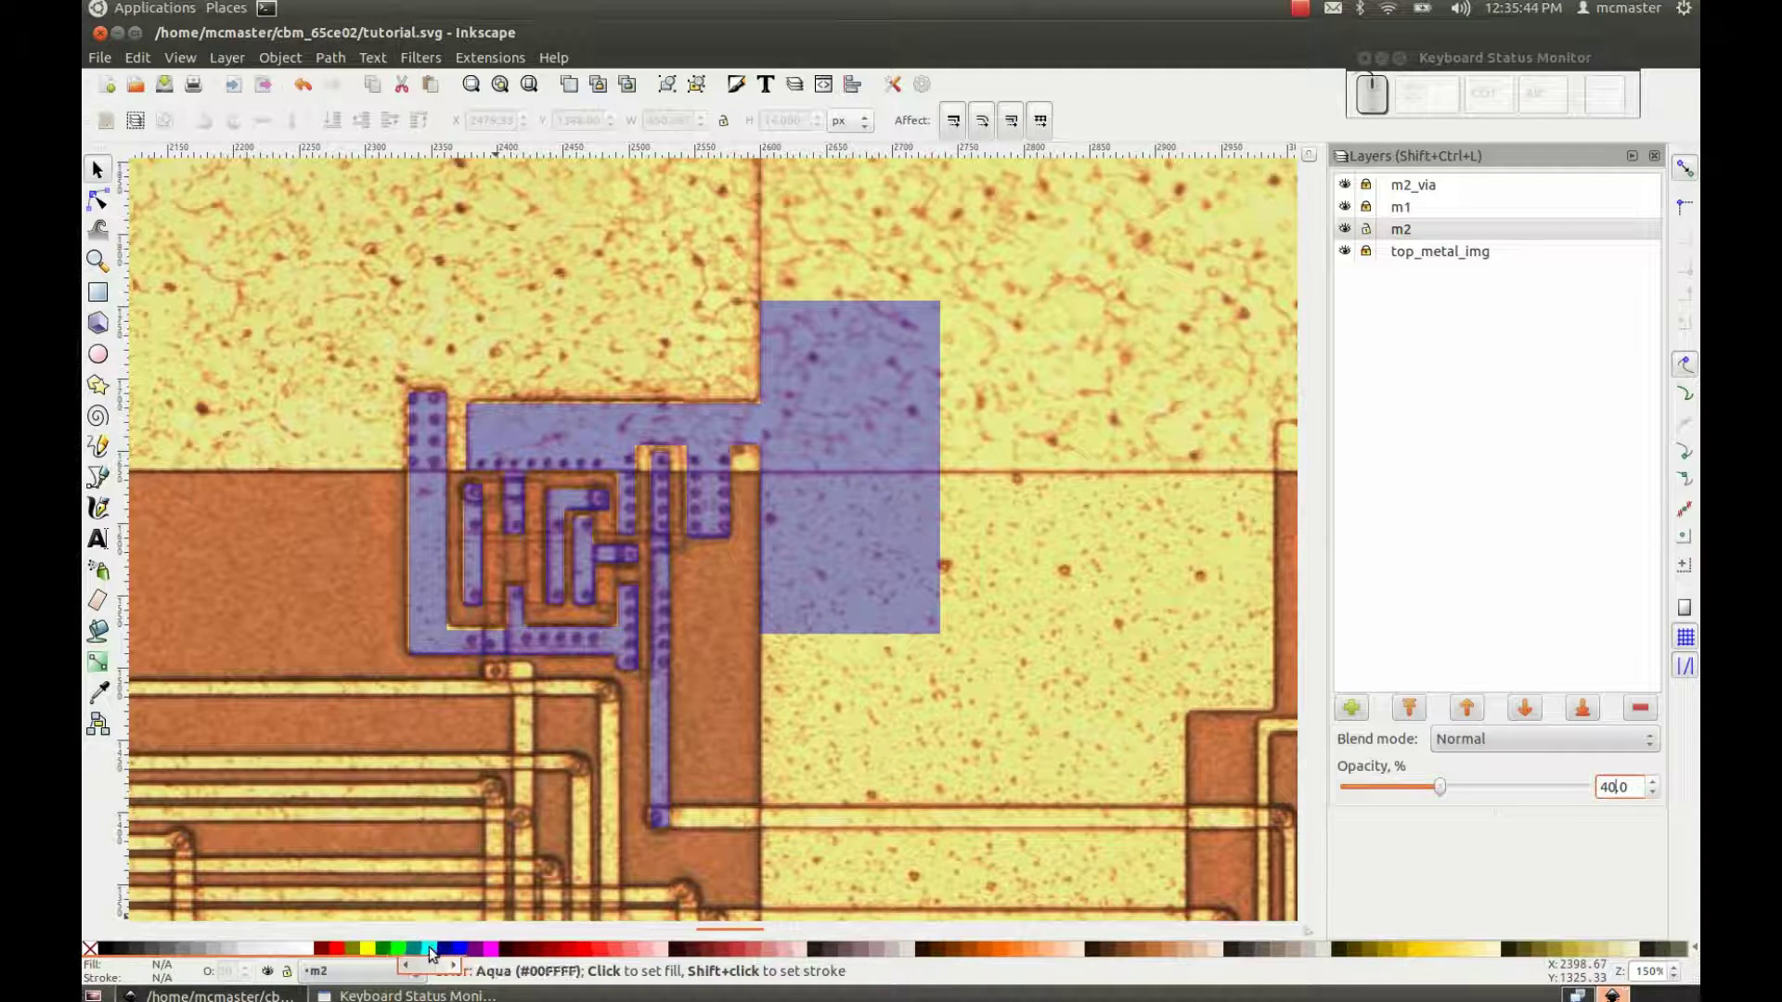
left_click(435, 953)
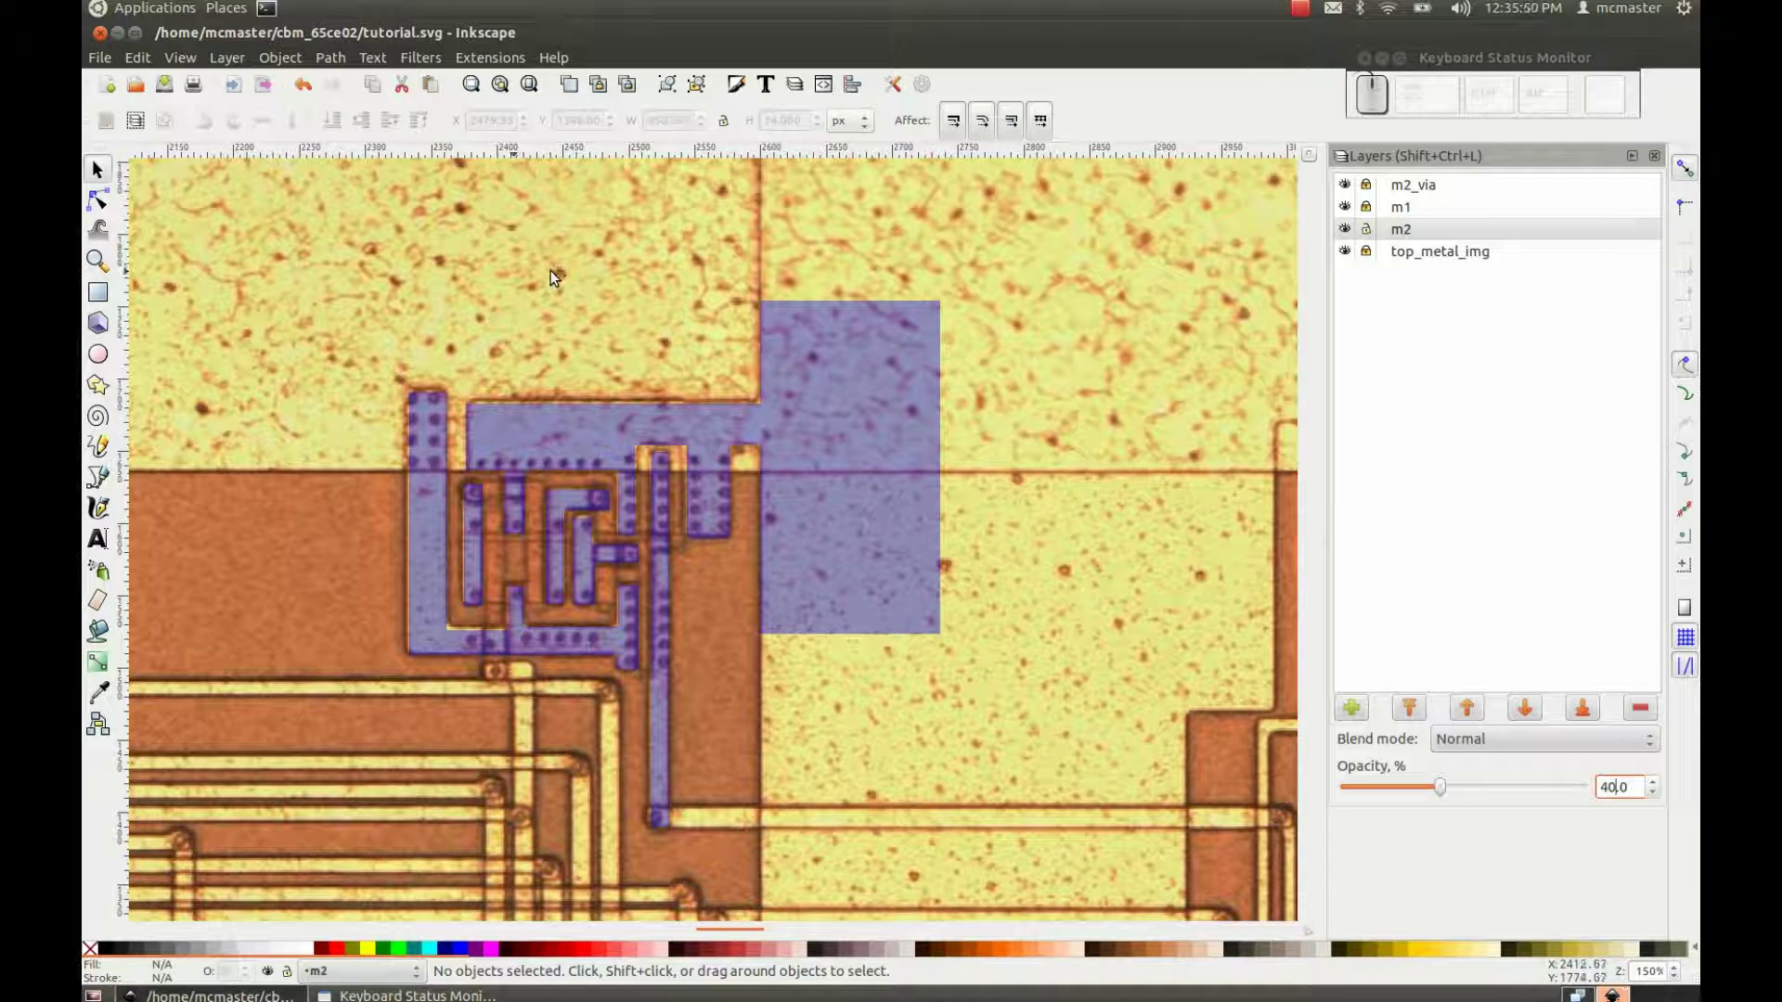
Step: Switch to straight-segment Bezier mode to trace the horizontal m2 line
left_click(110, 477)
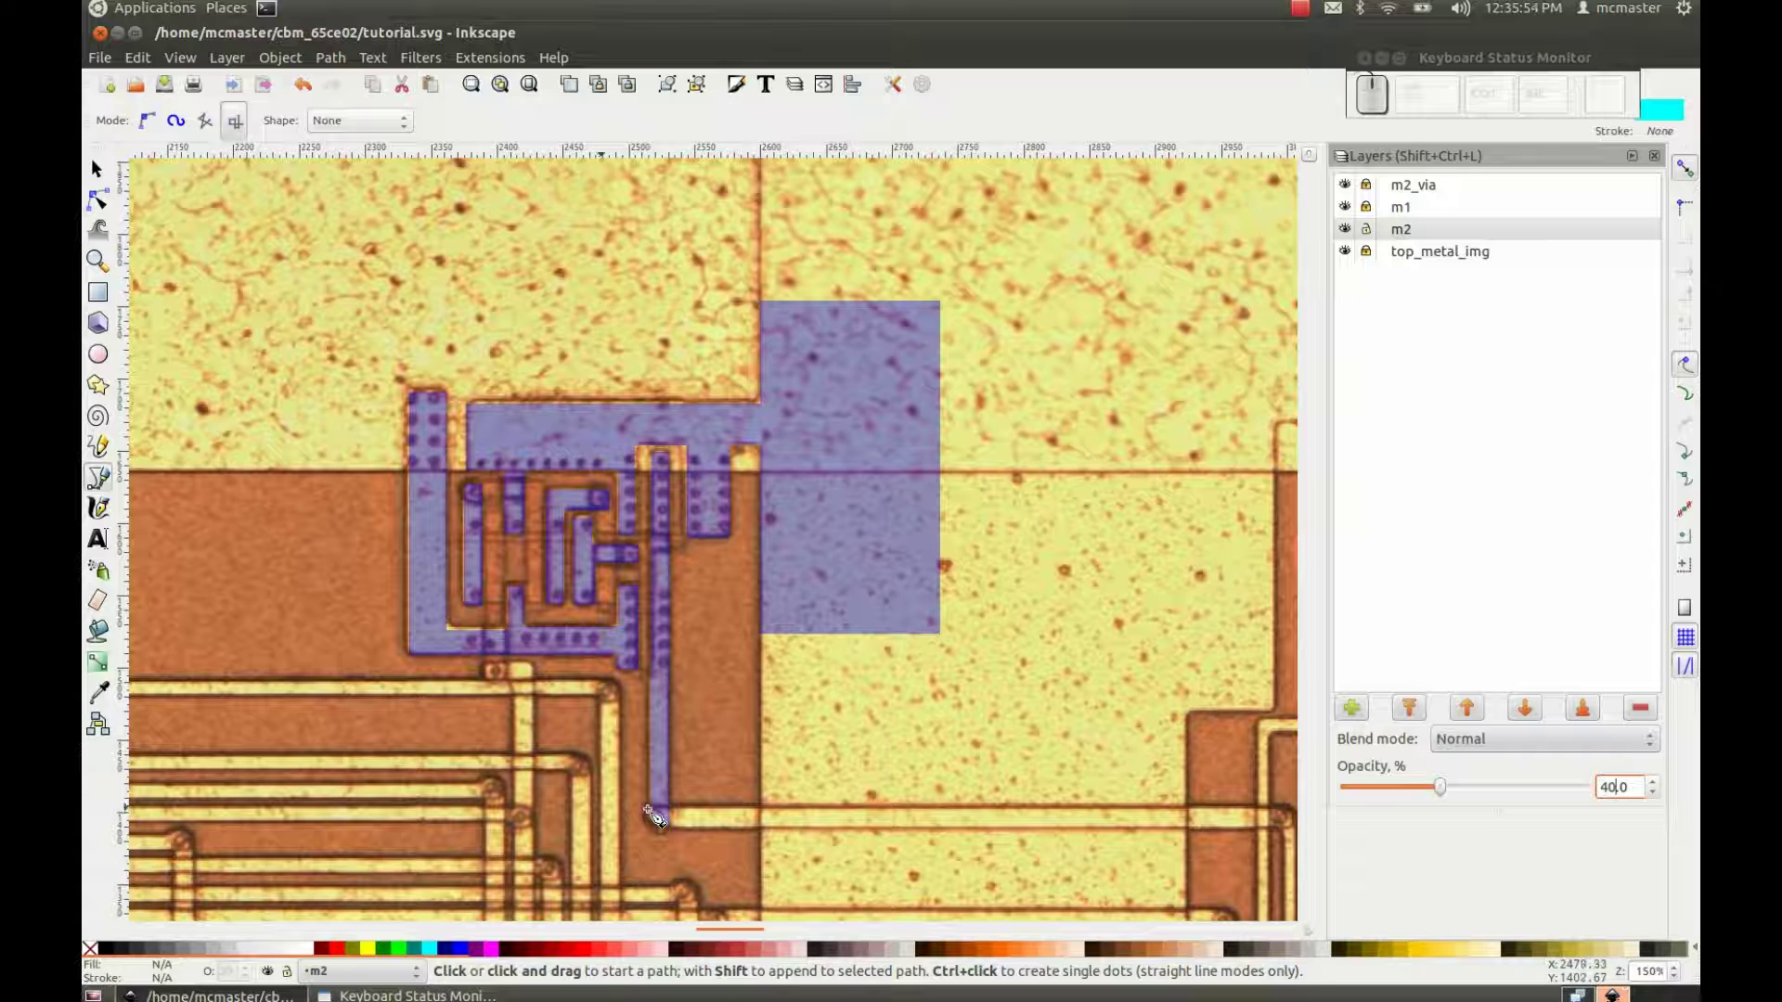
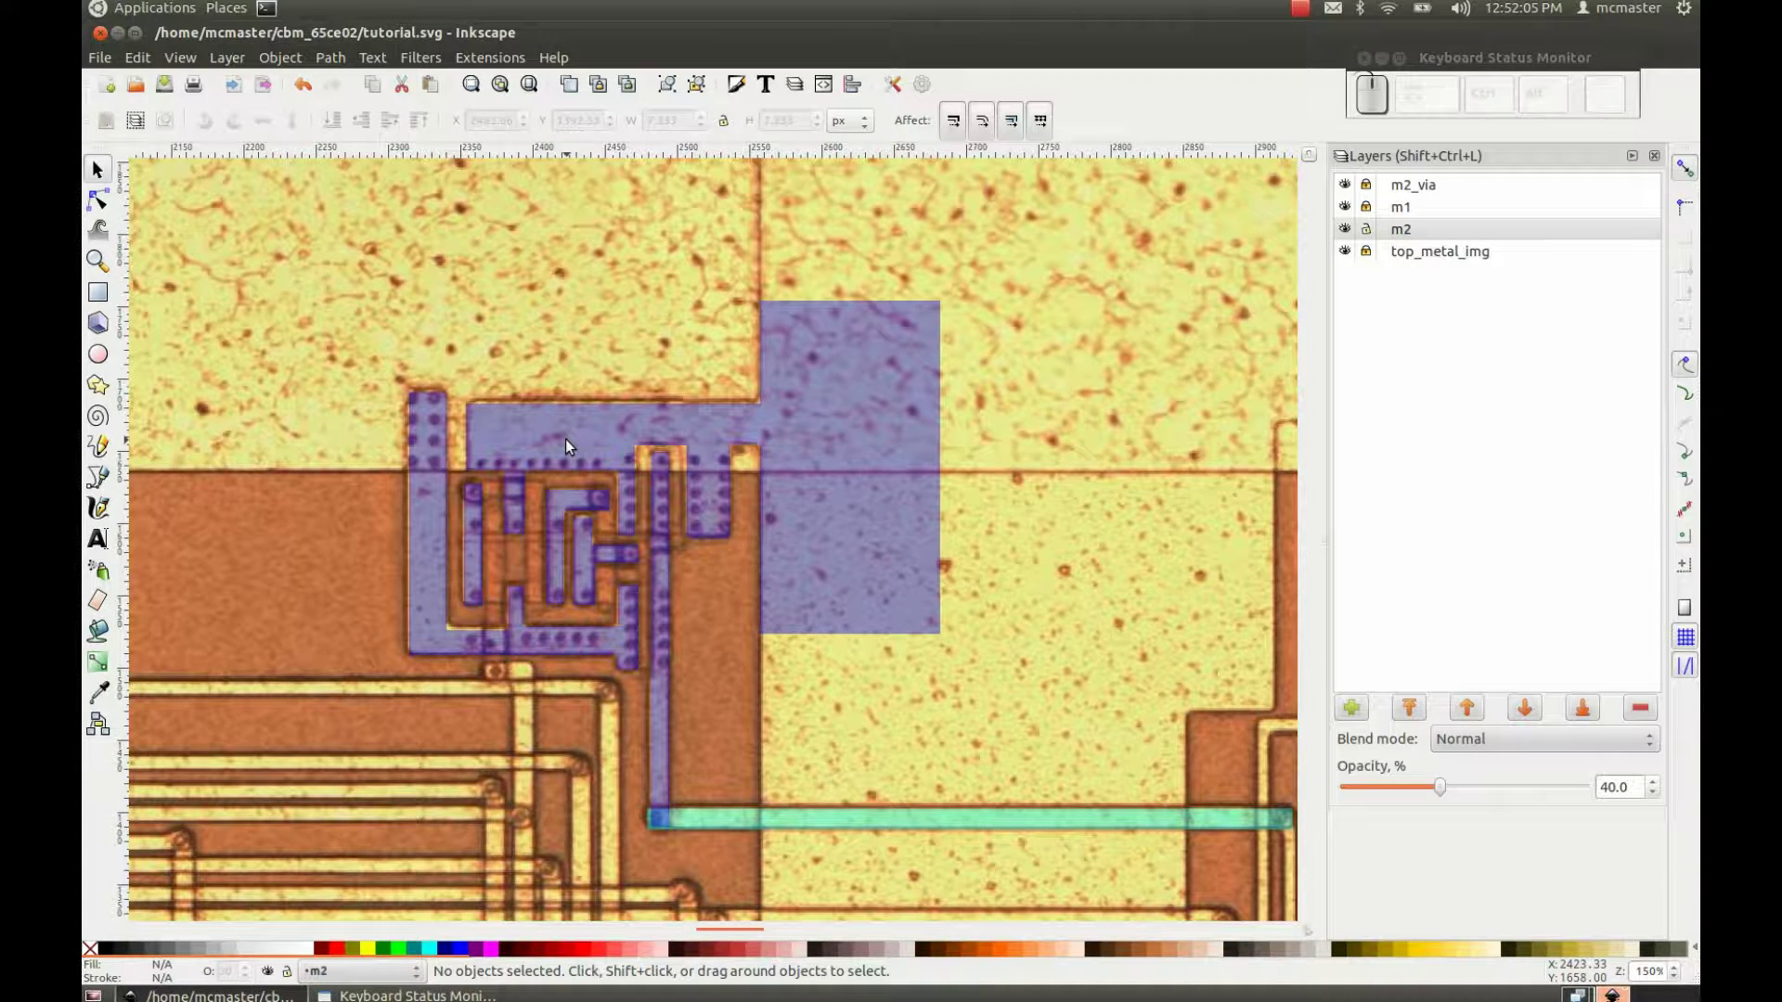
left_click_drag(1351, 234, 977, 234)
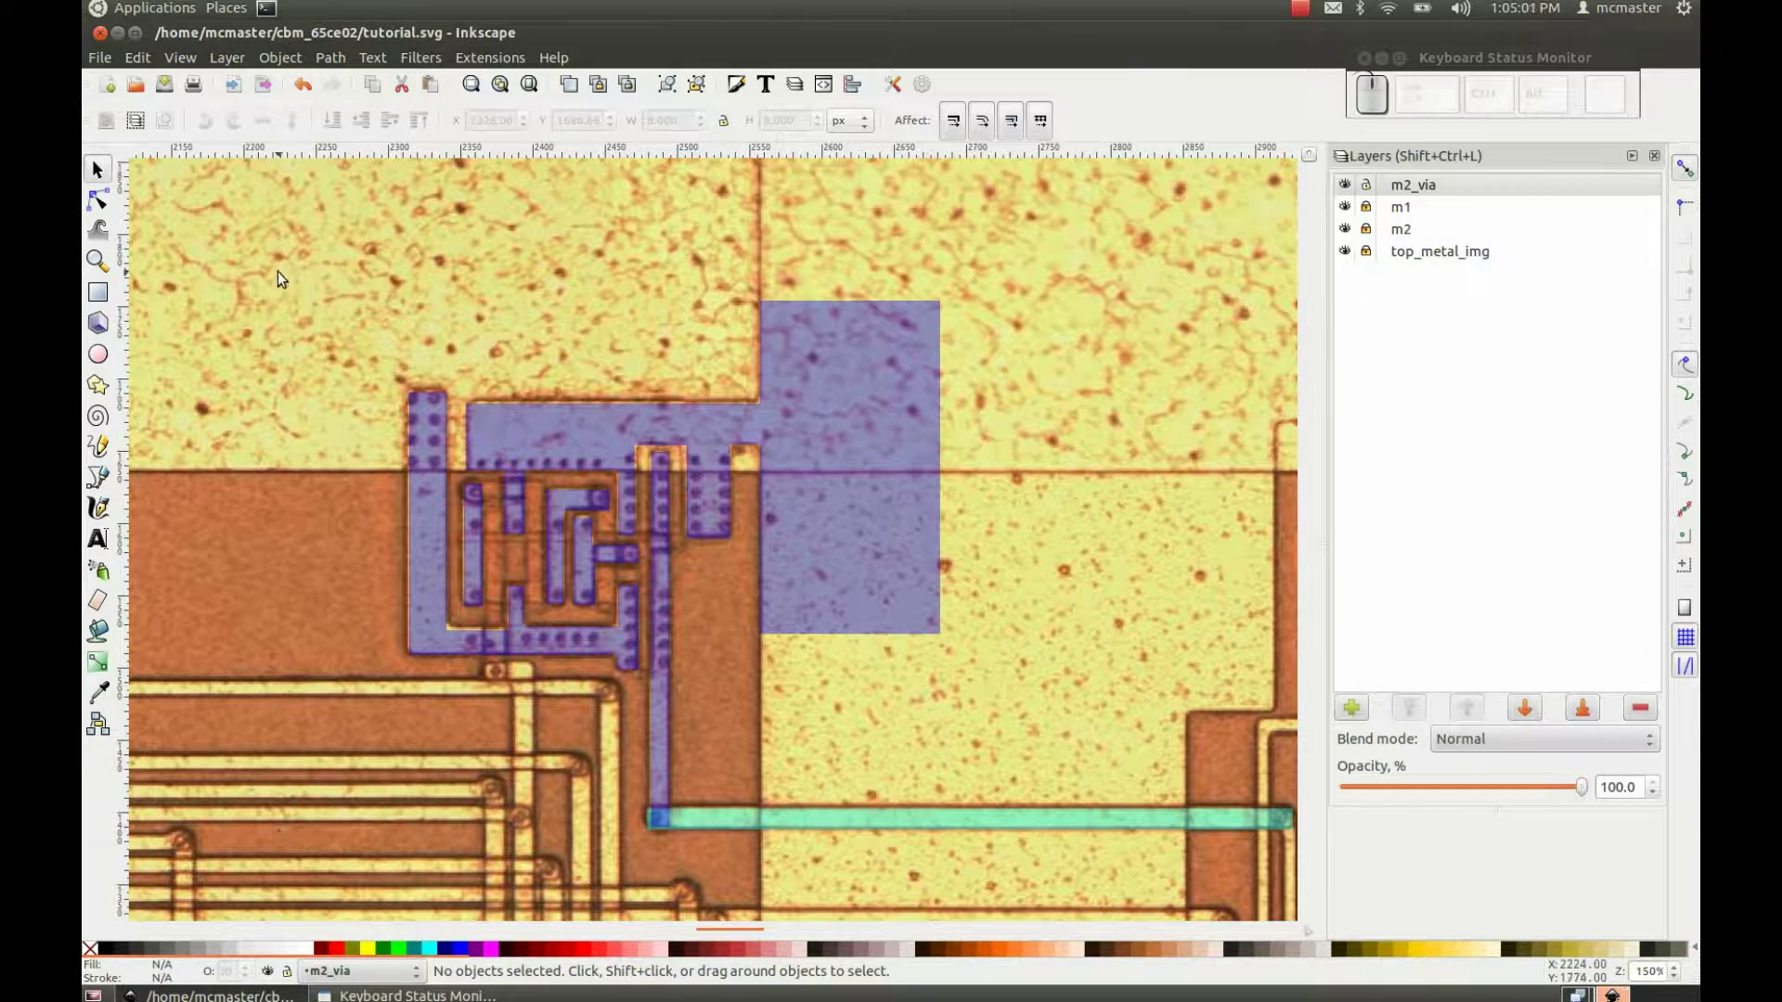
Step: Draw a small black square via at the upper-left end of the blue m2 trace
left_click(117, 298)
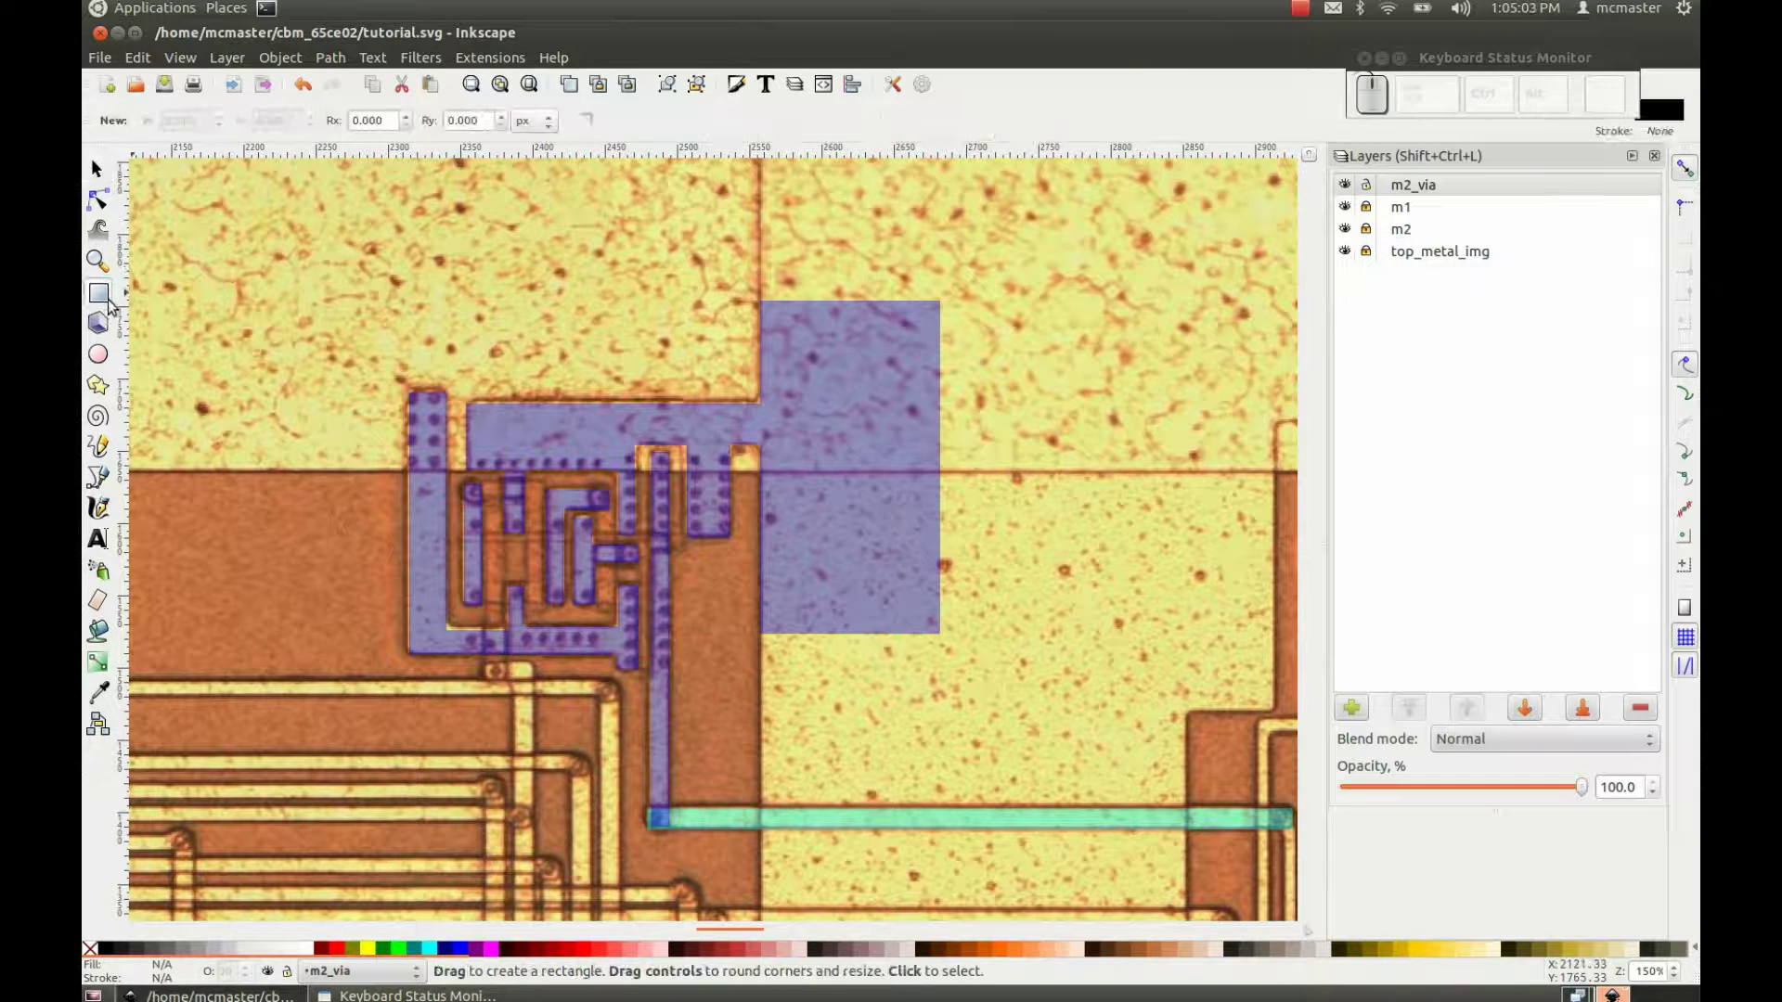
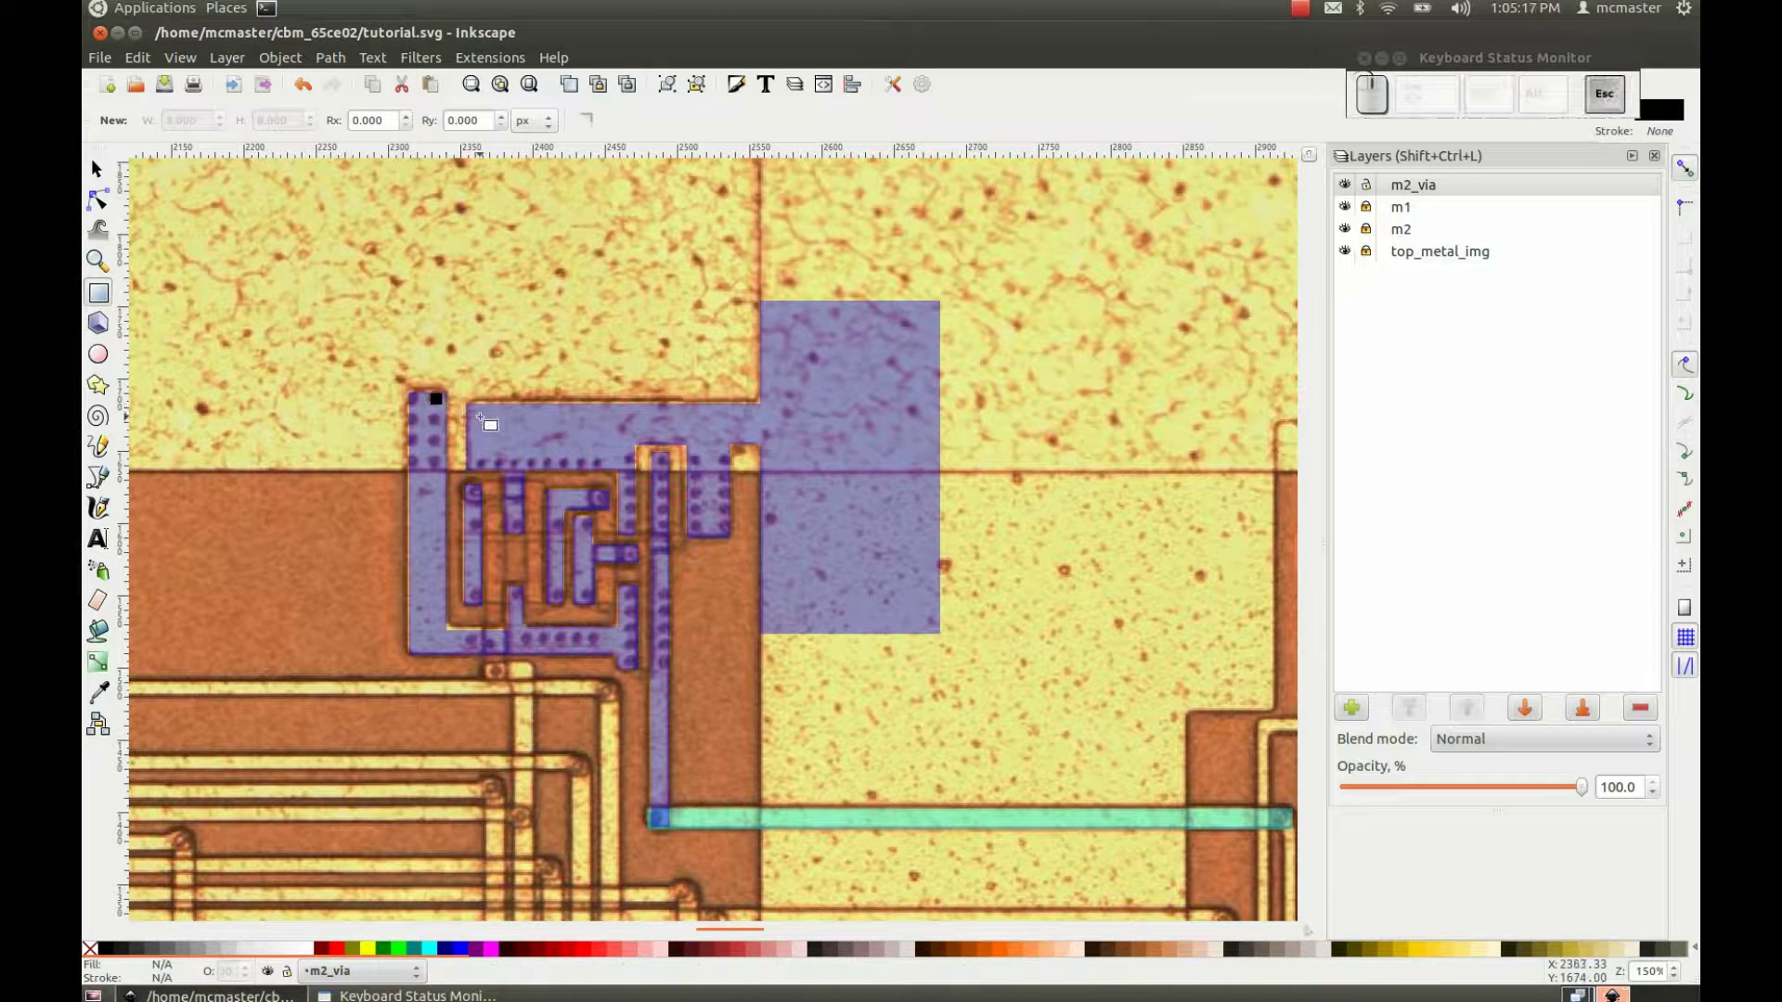
Step: Duplicate the via square into a 2×4 grid along the trace's left edge
key("s")
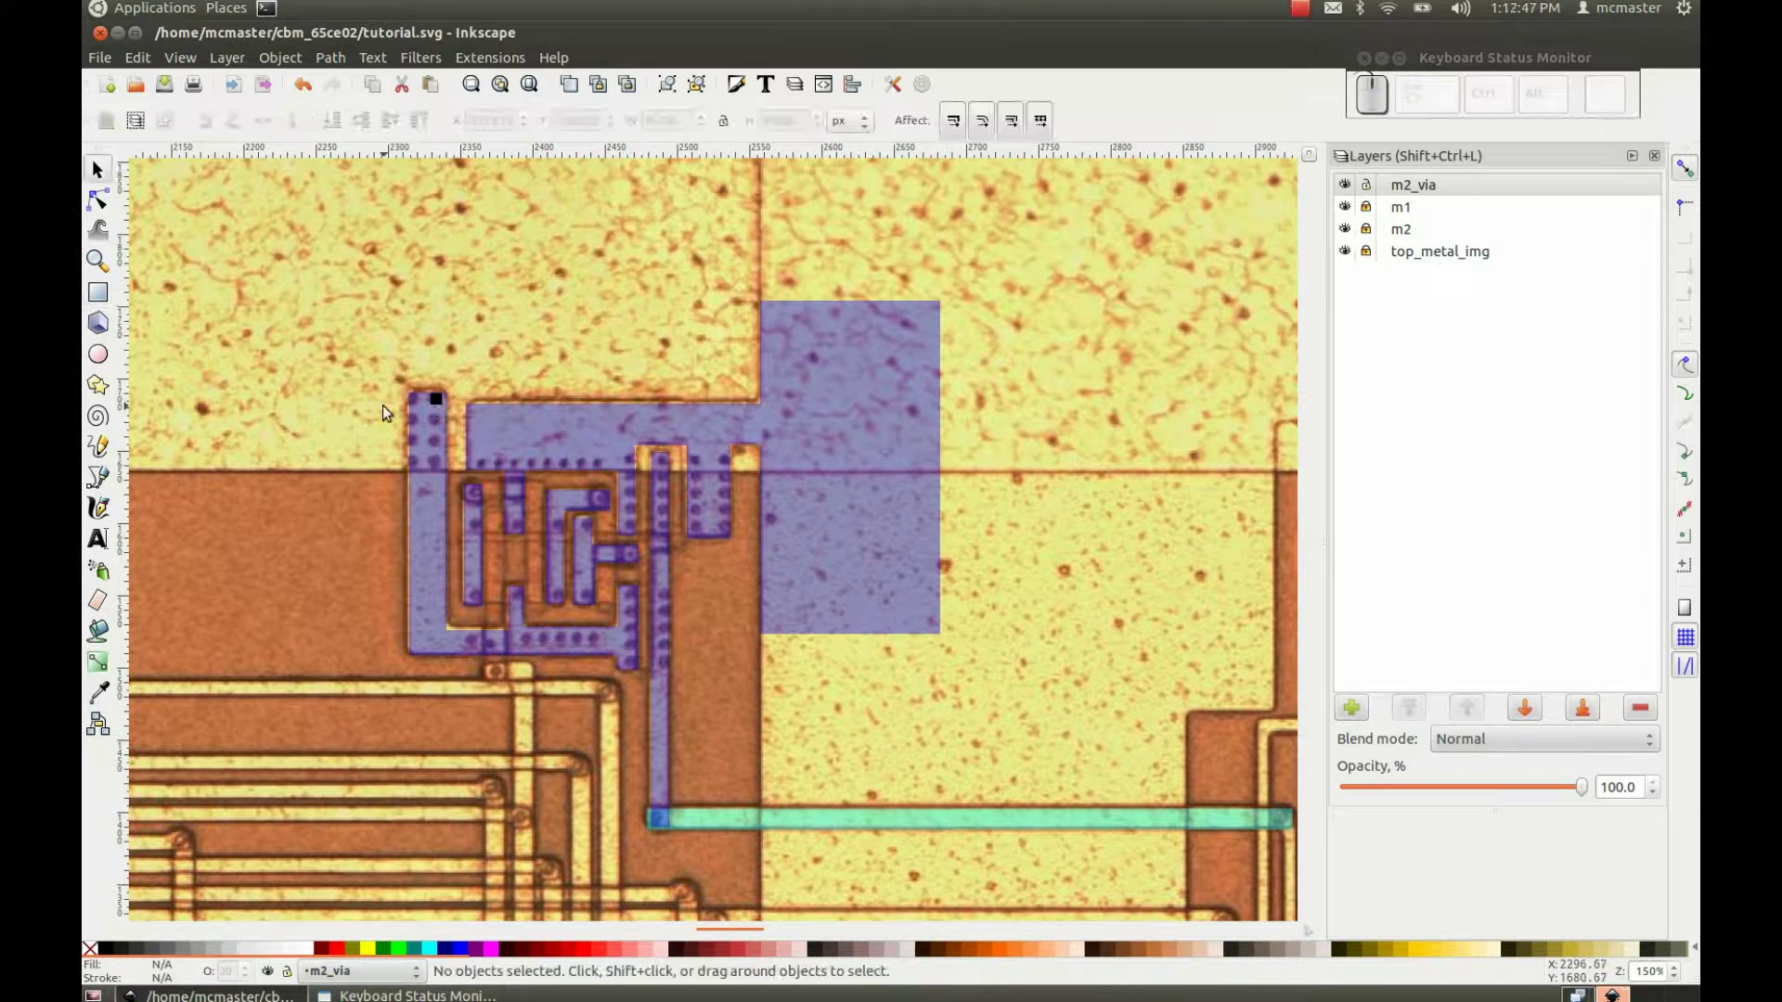
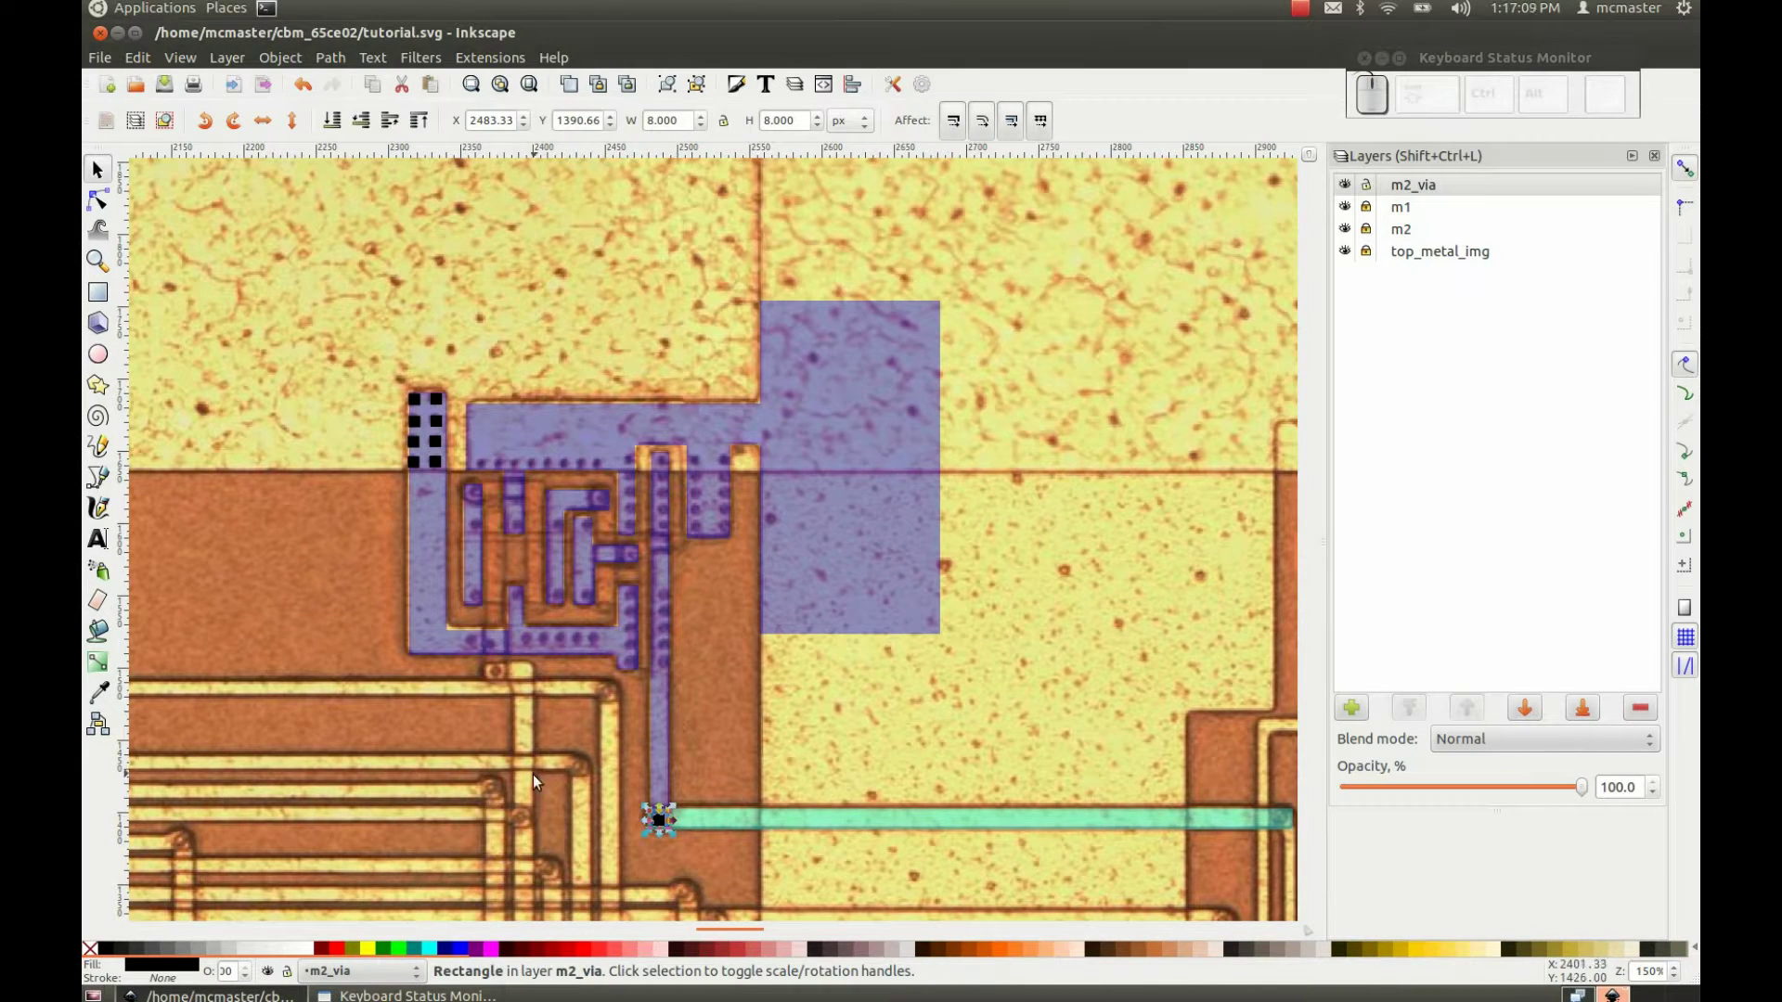
Step: Place a via square at the bottom junction with the green trace and deselect
left_click(743, 651)
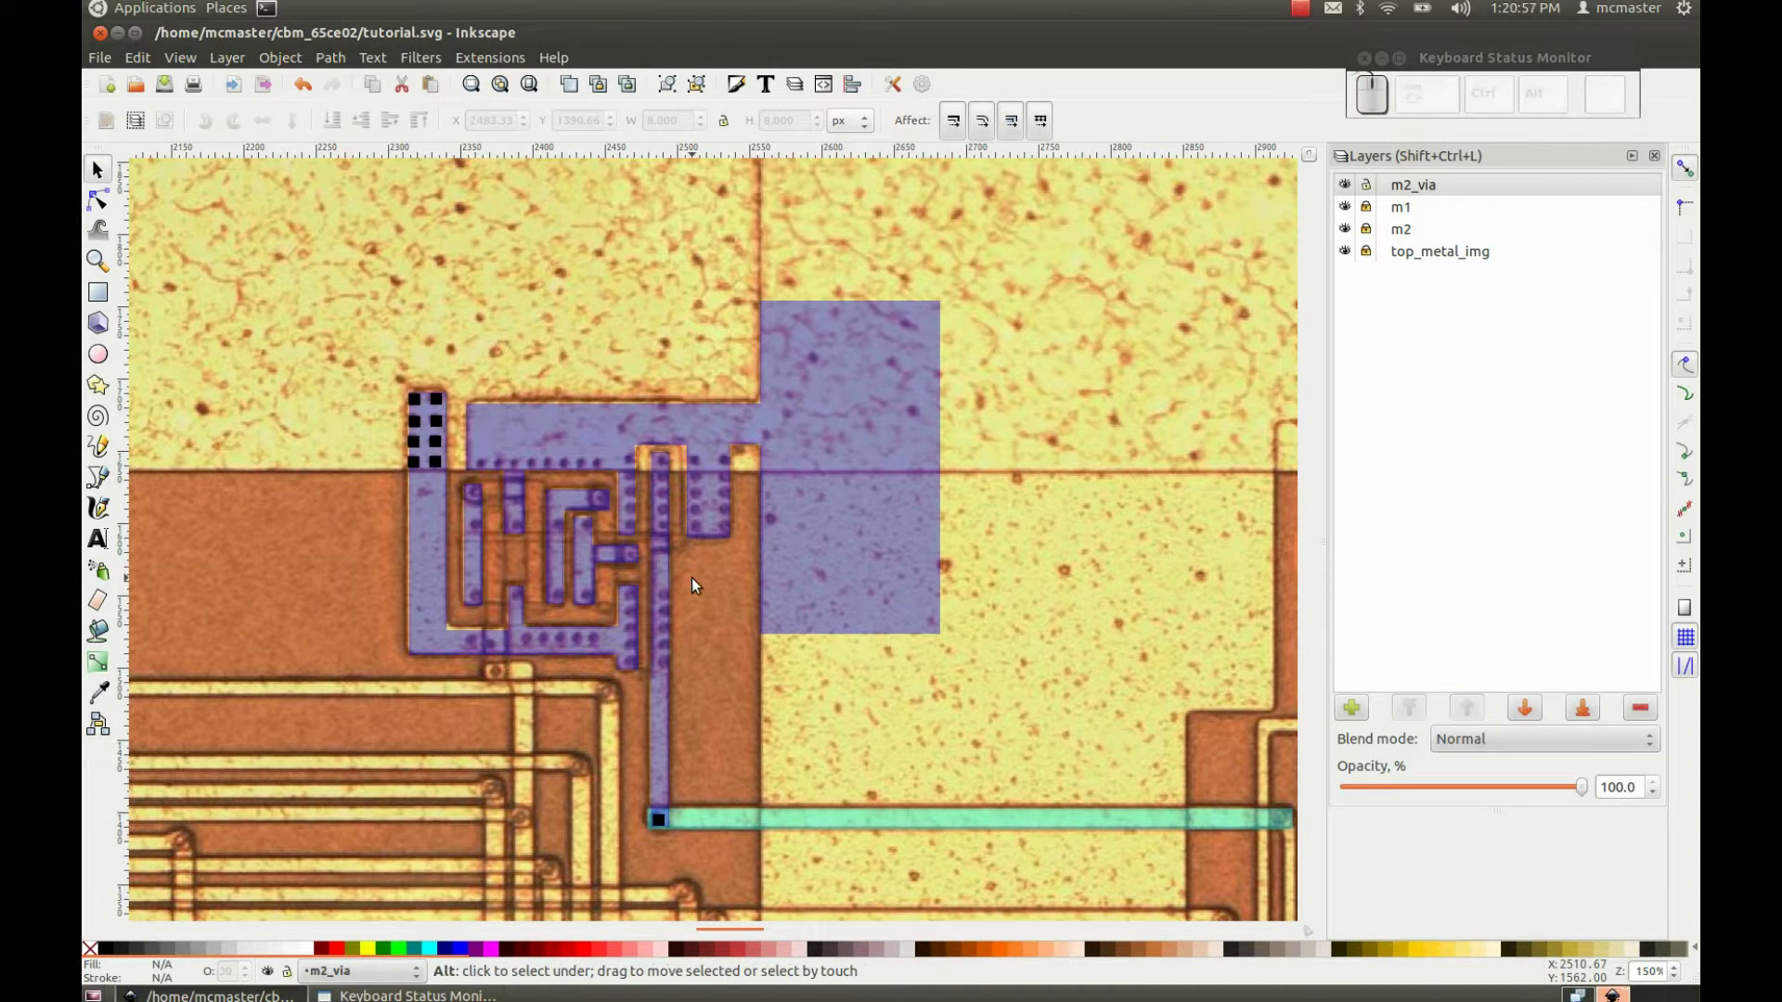